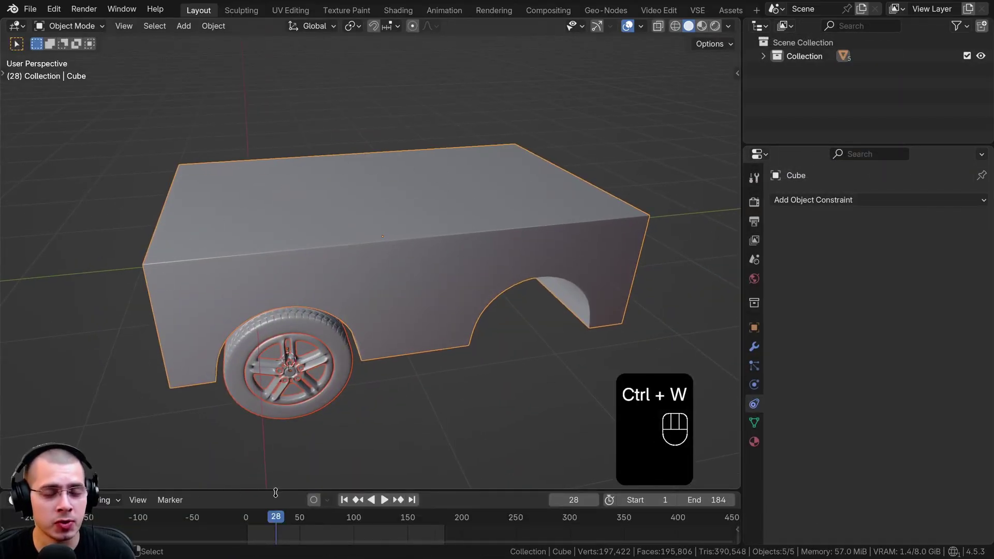
# Apply the car body Cube's rotation and scale via Ctrl+A.
pyautogui.middleClick(336, 184)
pyautogui.middleClick(357, 193)
pyautogui.moveTo(365, 225); pyautogui.dragTo(386, 209)
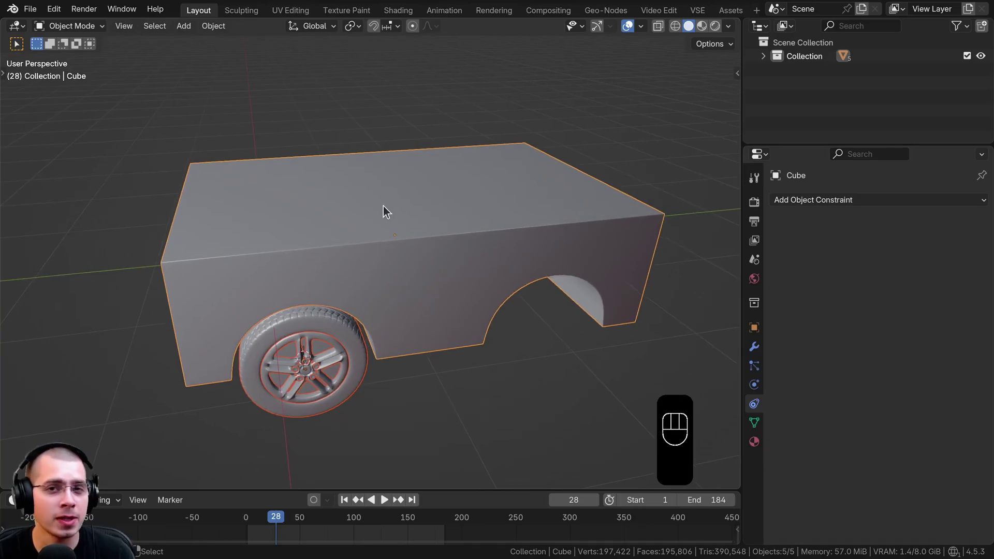
pyautogui.middleClick(378, 219)
pyautogui.moveTo(377, 228); pyautogui.dragTo(418, 168)
pyautogui.press('a')
pyautogui.press('a')
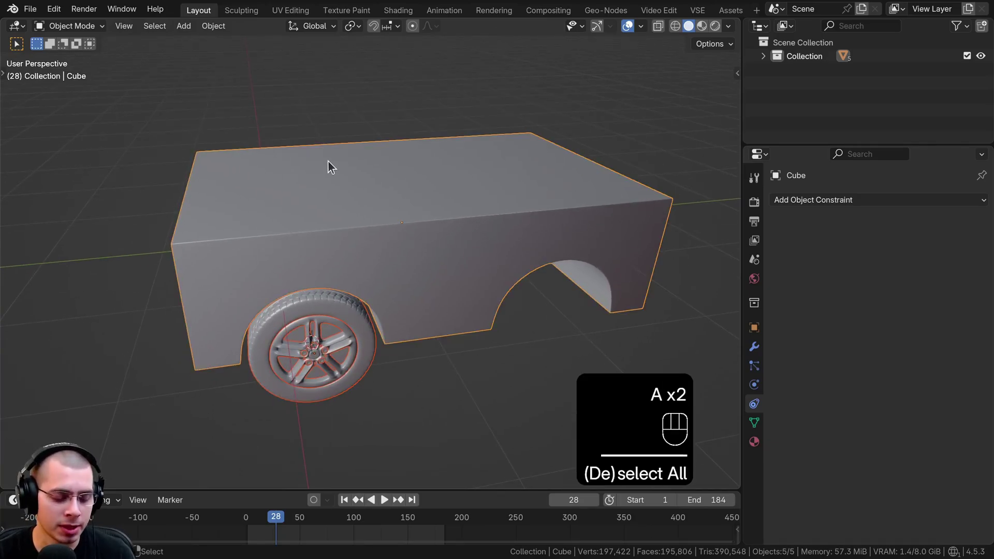
pyautogui.press('ctrl+a')
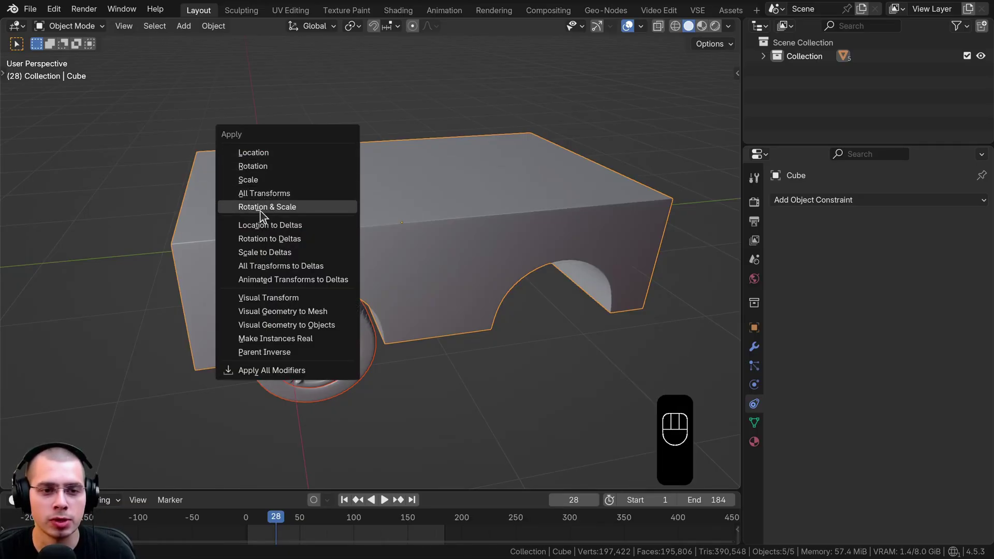
pyautogui.middleClick(365, 213)
pyautogui.click(393, 286)
# Test-spin the front tire around the X axis and cancel, leaving it in the wheel arch.
pyautogui.moveTo(411, 288); pyautogui.dragTo(445, 276)
pyautogui.middleClick(440, 274)
pyautogui.middleClick(418, 276)
pyautogui.middleClick(402, 243)
pyautogui.press('g')
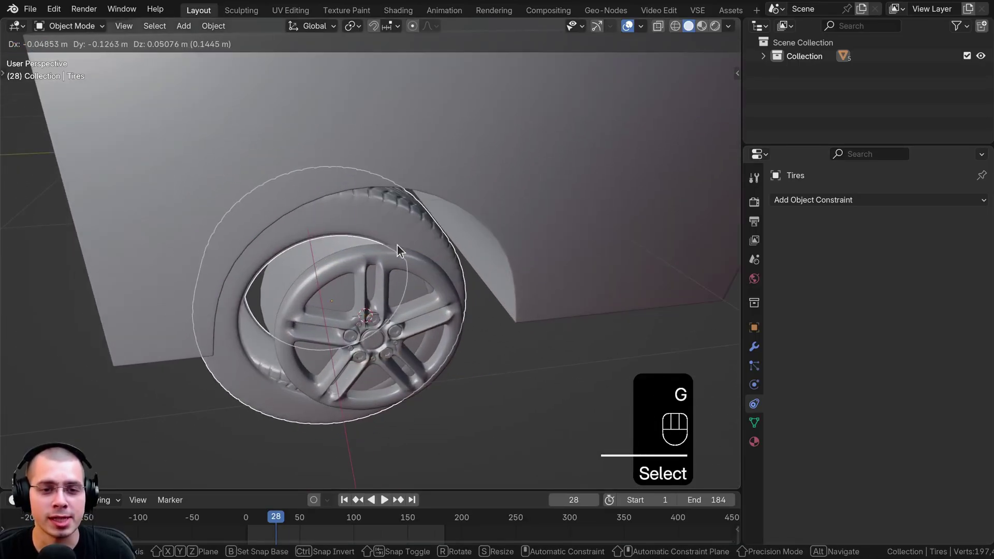
pyautogui.middleClick(386, 272)
pyautogui.middleClick(382, 282)
pyautogui.press('r')
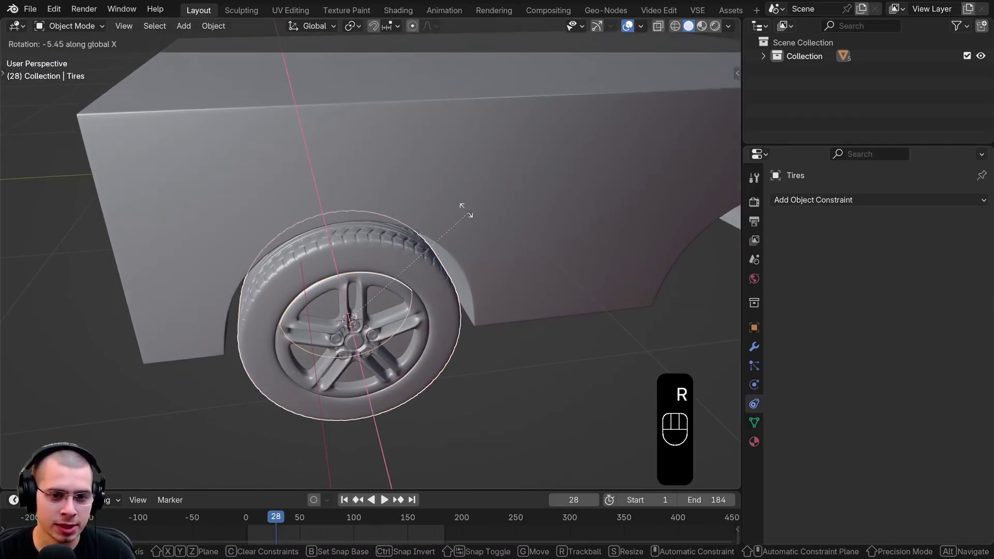
pyautogui.middleClick(420, 273)
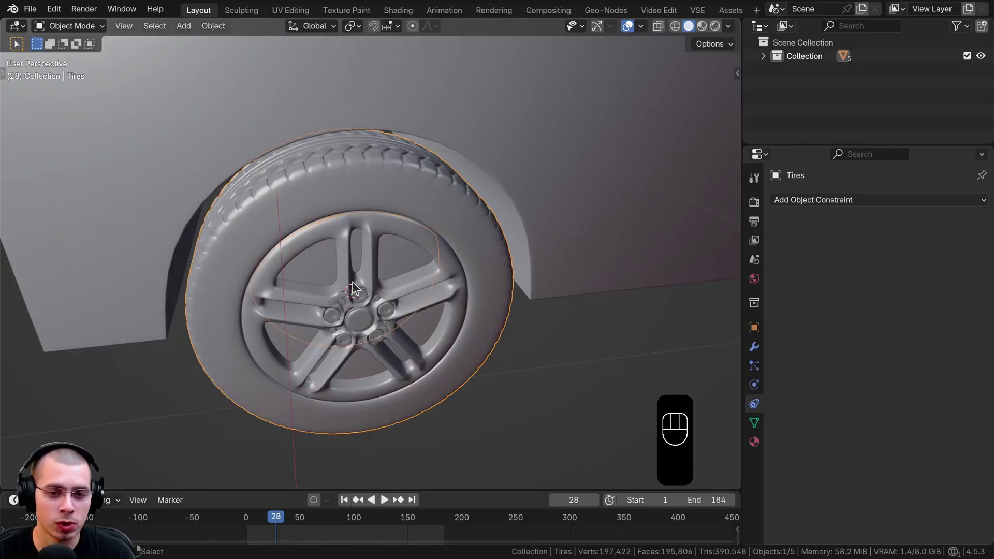
pyautogui.press('r')
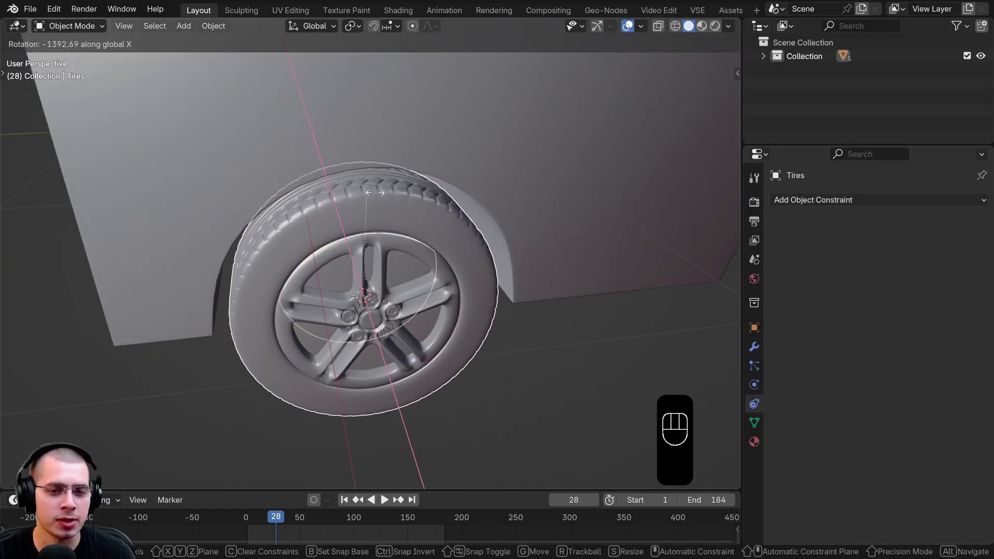
pyautogui.press('g')
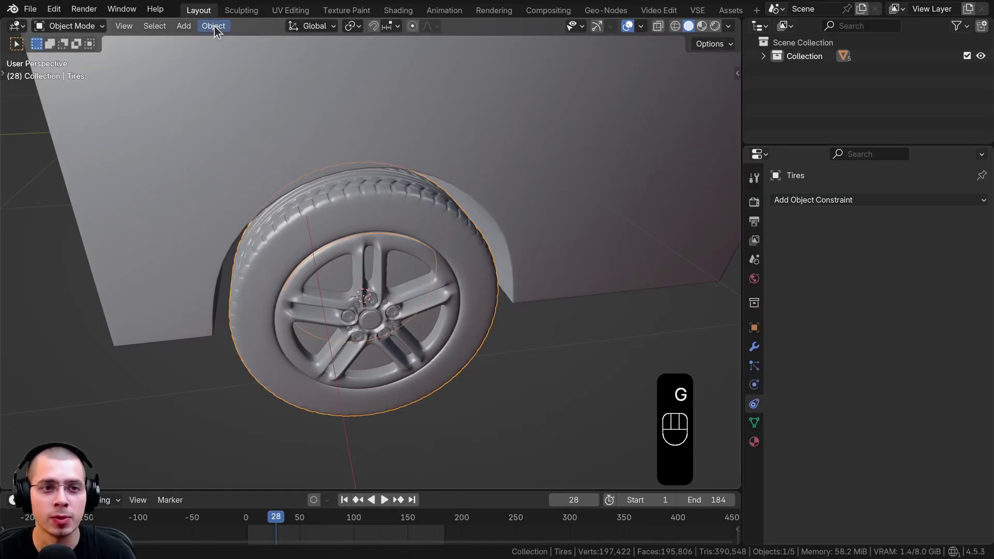
pyautogui.moveTo(218, 32); pyautogui.dragTo(390, 74)
pyautogui.moveTo(252, 260); pyautogui.dragTo(338, 147)
pyautogui.press('Tab')
pyautogui.press('Tab')
pyautogui.moveTo(358, 309); pyautogui.dragTo(340, 319)
pyautogui.click(324, 330)
pyautogui.moveTo(380, 296); pyautogui.dragTo(508, 272)
pyautogui.click(417, 285)
pyautogui.click(610, 239)
pyautogui.moveTo(481, 213); pyautogui.dragTo(397, 245)
pyautogui.moveTo(480, 213); pyautogui.dragTo(465, 274)
pyautogui.press('g')
pyautogui.press('r')
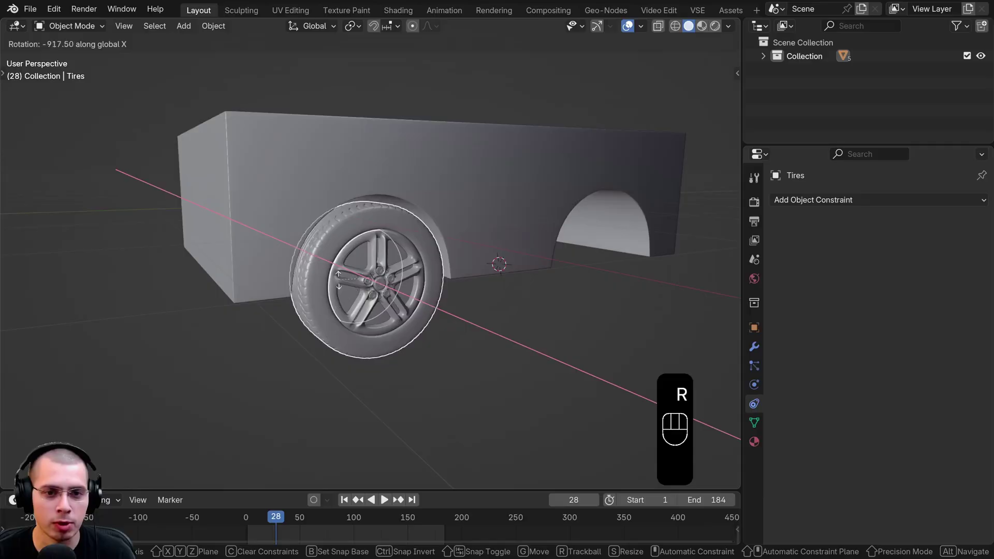
pyautogui.moveTo(327, 269); pyautogui.dragTo(291, 270)
pyautogui.click(532, 175)
pyautogui.press('g')
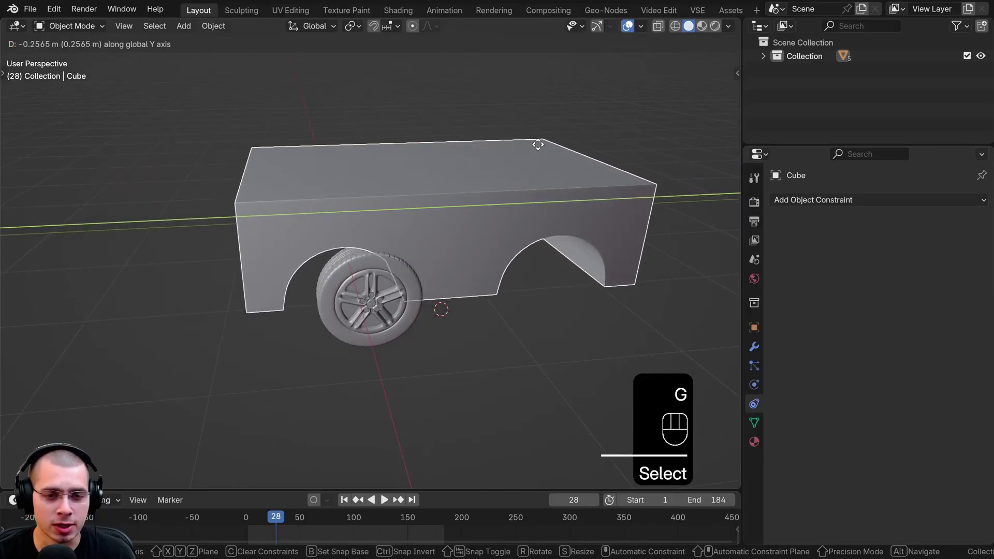
pyautogui.click(371, 268)
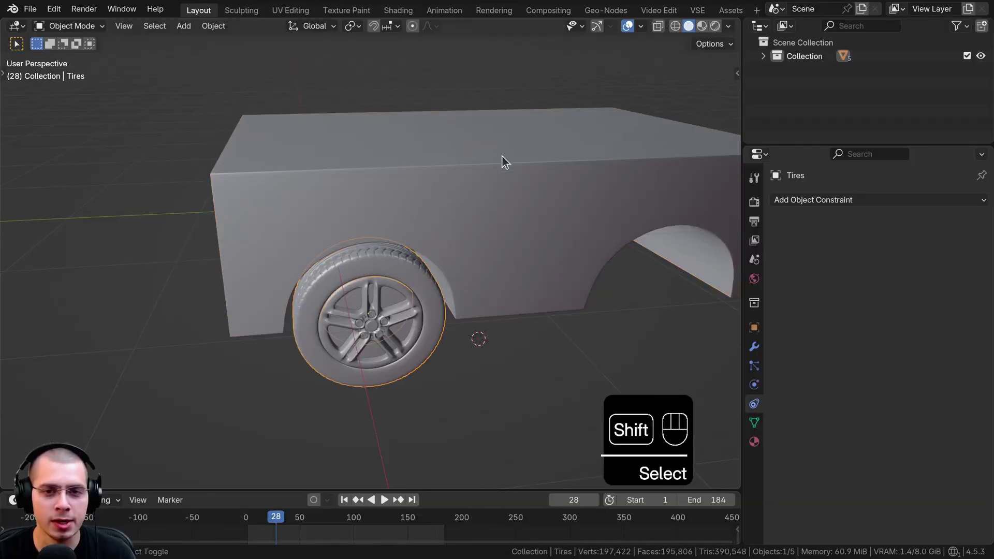
pyautogui.click(503, 165)
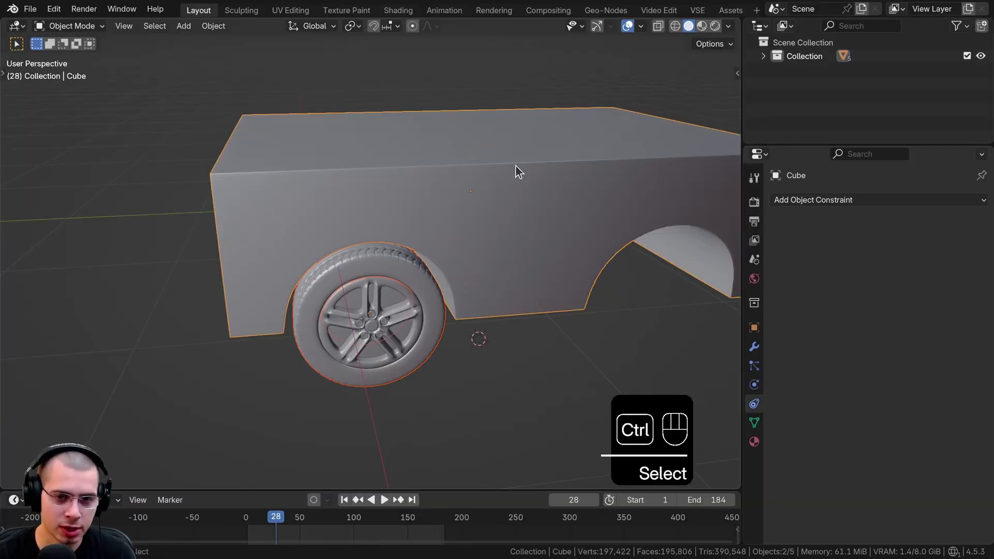
pyautogui.press('ctrl+p')
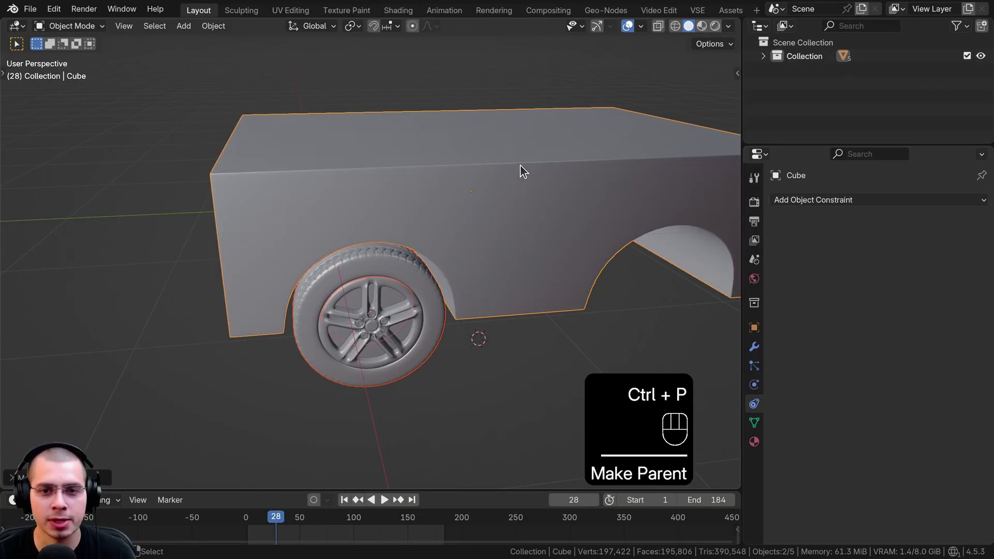
pyautogui.press('g')
pyautogui.press('r')
pyautogui.moveTo(432, 226); pyautogui.dragTo(409, 232)
pyautogui.middleClick(344, 247)
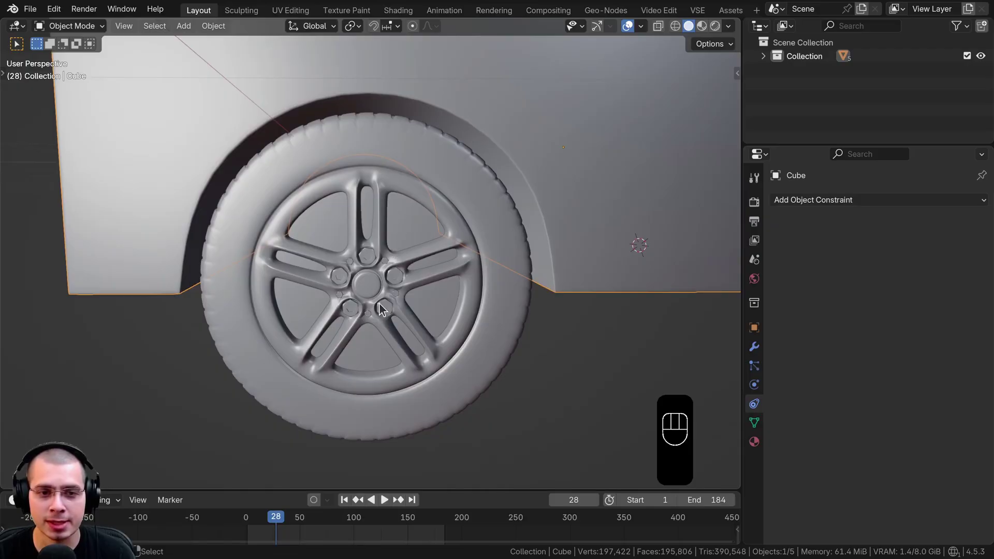
pyautogui.middleClick(391, 288)
pyautogui.click(328, 172)
pyautogui.middleClick(329, 212)
pyautogui.click(326, 229)
pyautogui.press('g')
pyautogui.click(387, 256)
pyautogui.press('g')
pyautogui.press('g')
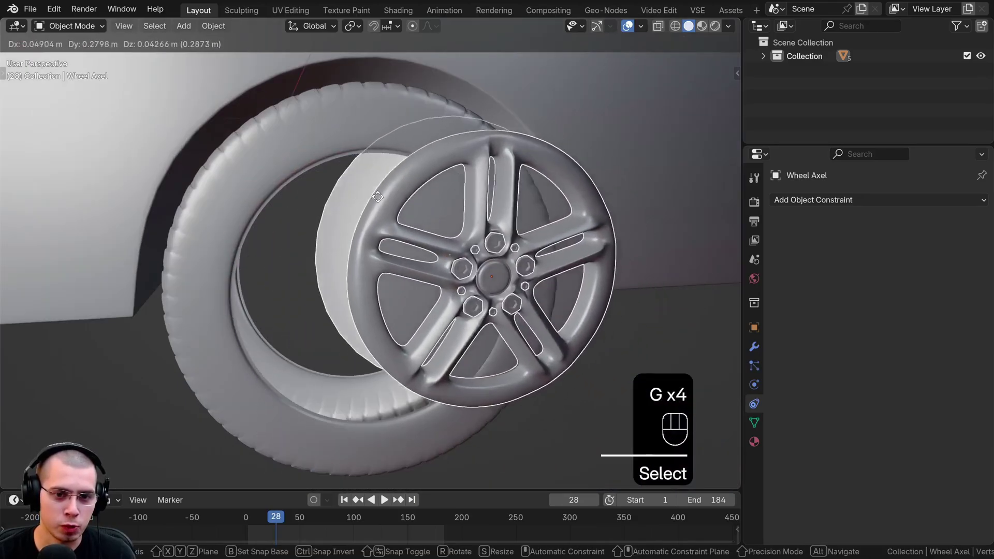
pyautogui.click(359, 206)
pyautogui.press('g')
pyautogui.click(362, 280)
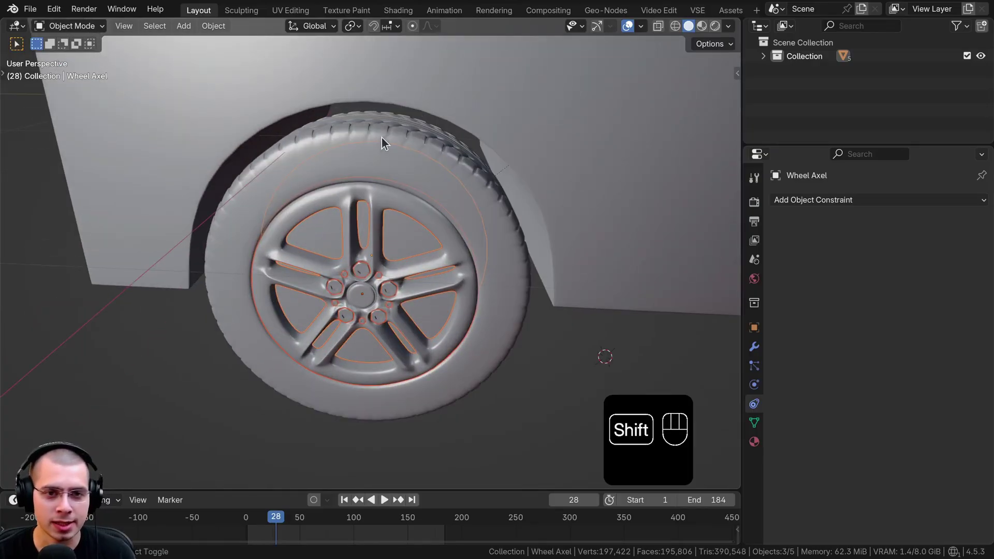
pyautogui.click(385, 143)
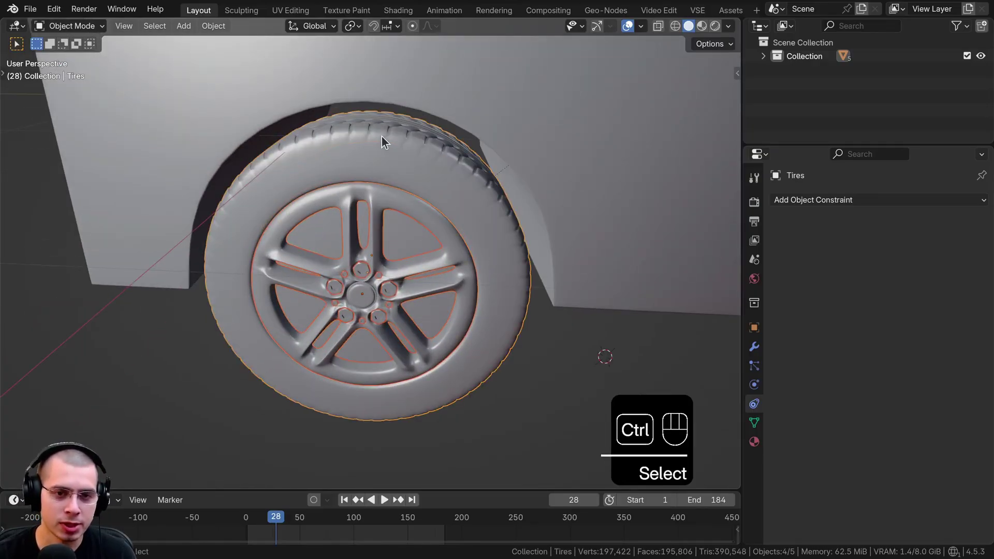
# Parent Wheel Axel to Tires as Object and test-spin around X to confirm the hub follows.
pyautogui.press('ctrl+p')
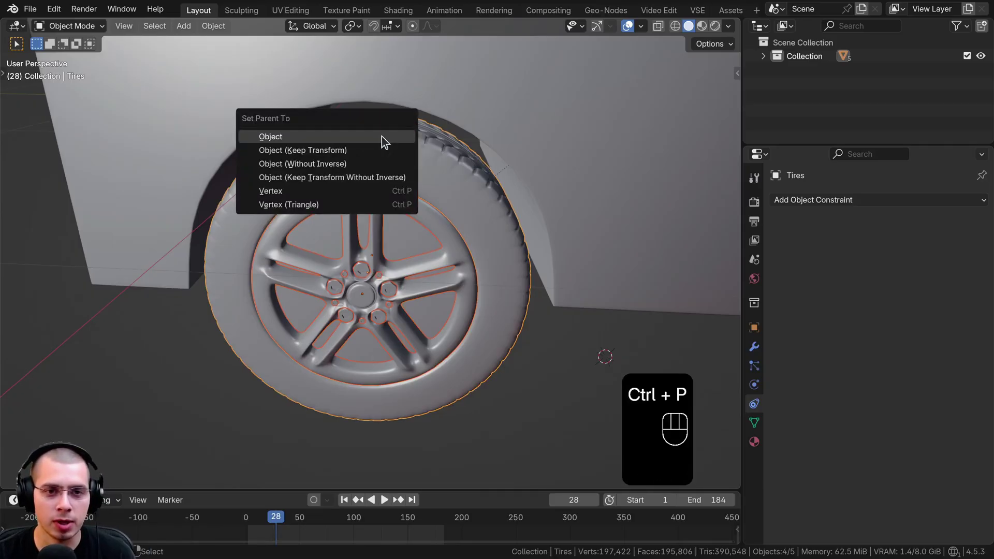
pyautogui.press('g')
pyautogui.press('g')
pyautogui.press('r')
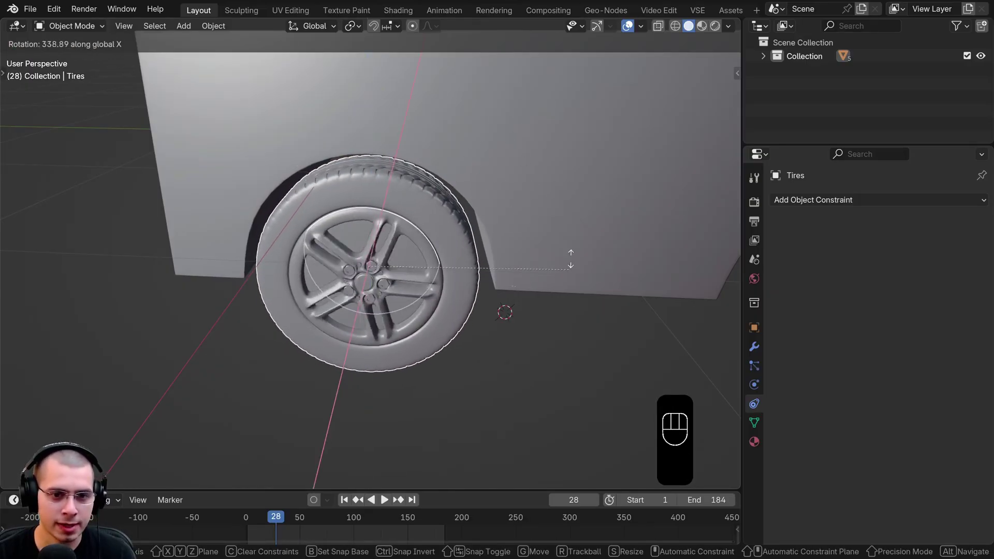
pyautogui.middleClick(393, 354)
pyautogui.middleClick(424, 363)
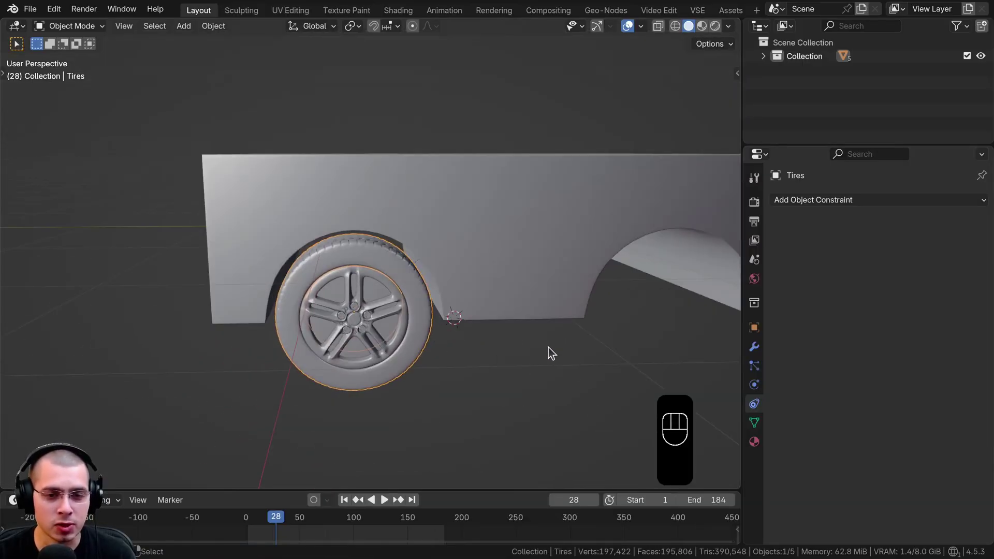
# Test-move the car body briefly and return it to place over the wheel.
pyautogui.moveTo(529, 285); pyautogui.dragTo(536, 254)
pyautogui.moveTo(542, 251); pyautogui.dragTo(556, 232)
pyautogui.press('g')
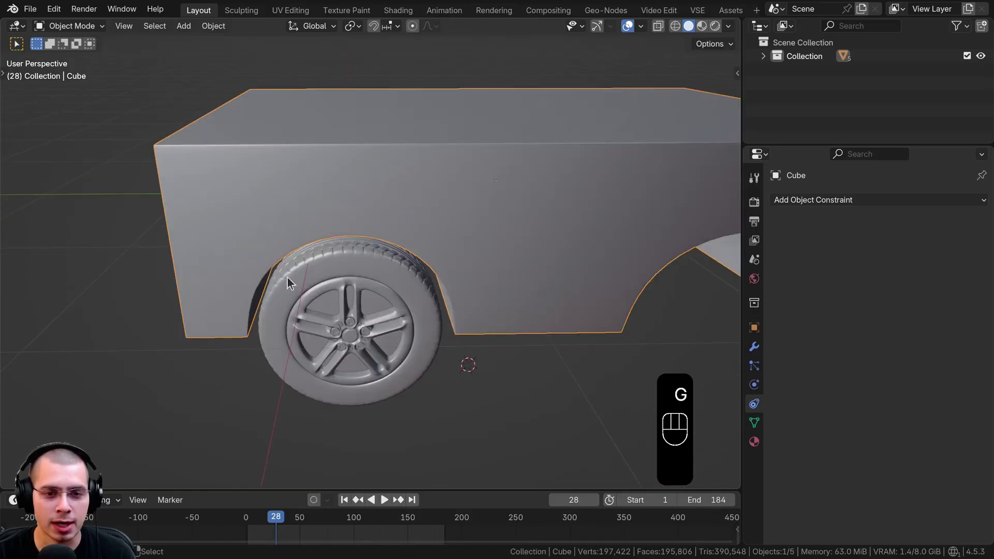
pyautogui.moveTo(412, 293); pyautogui.dragTo(389, 292)
pyautogui.middleClick(399, 285)
pyautogui.click(323, 265)
pyautogui.moveTo(338, 269); pyautogui.dragTo(362, 264)
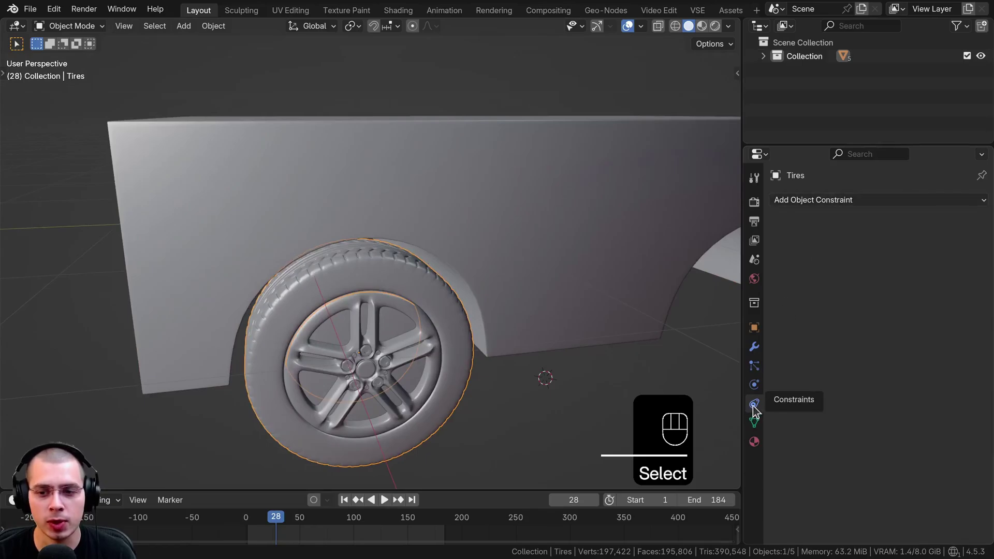
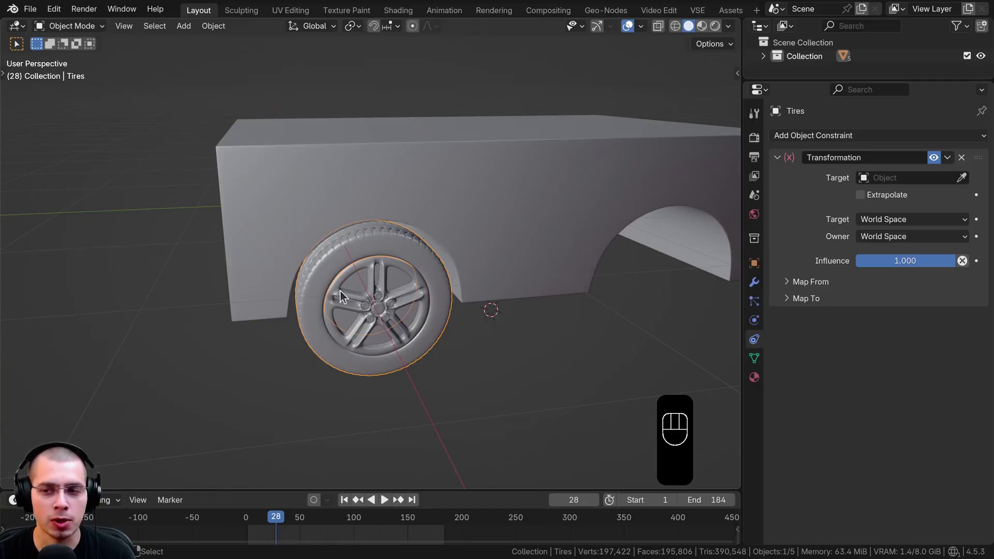
# Add a Transformation constraint to Tires and eyedropper-pick Cube as its Target.
pyautogui.middleClick(623, 269)
pyautogui.middleClick(626, 277)
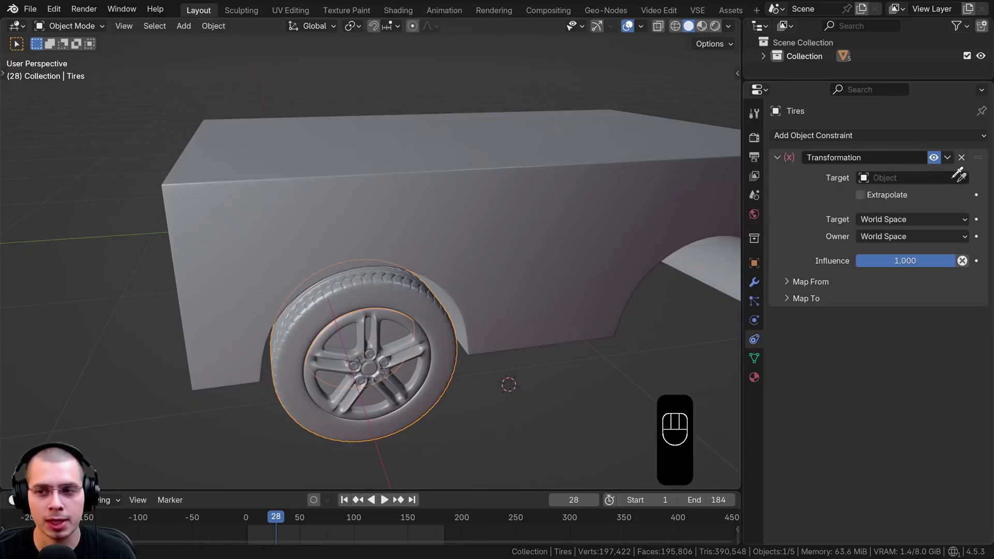
pyautogui.write('er Data-Block')
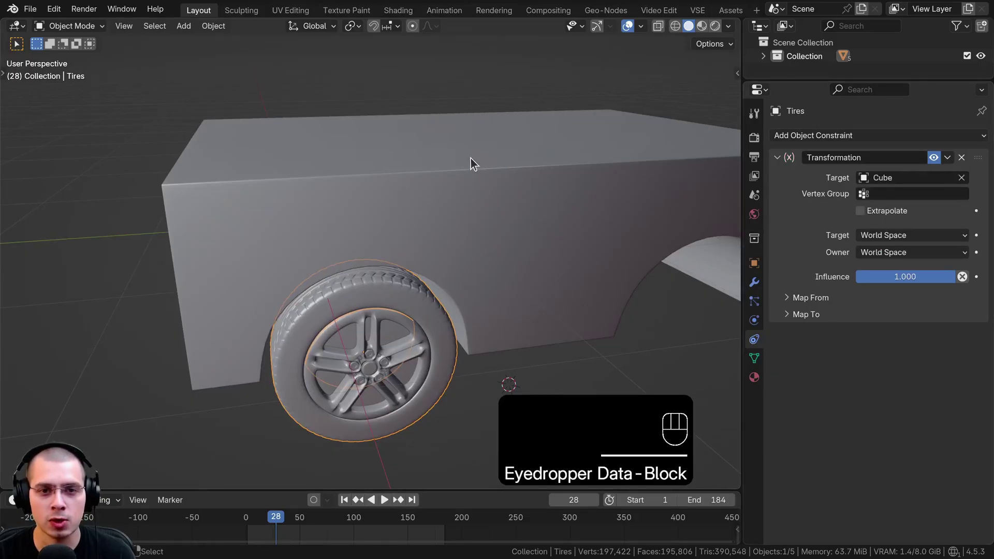
pyautogui.middleClick(434, 162)
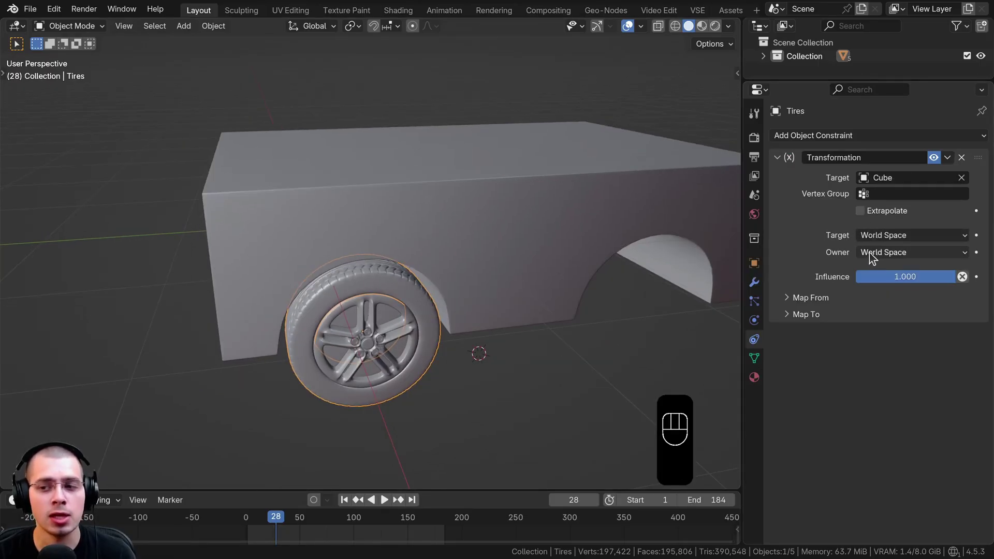
pyautogui.rightClick(510, 187)
pyautogui.press('g')
pyautogui.rightClick(393, 291)
pyautogui.press('g')
pyautogui.click(431, 247)
pyautogui.click(428, 268)
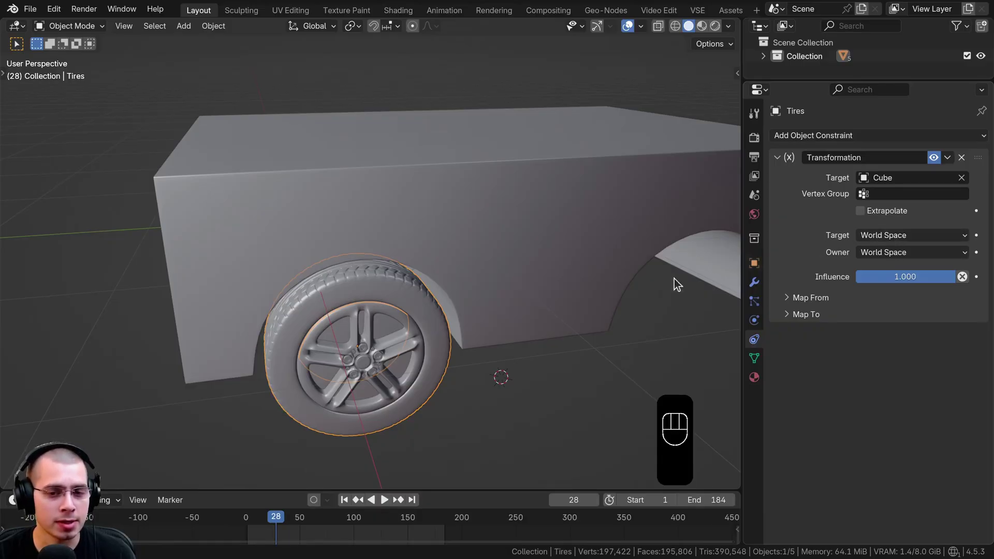
pyautogui.click(482, 242)
# Test-move the car body along Y and return it over the wheel.
pyautogui.press('r')
pyautogui.press('g')
pyautogui.middleClick(570, 217)
pyautogui.moveTo(331, 190); pyautogui.dragTo(390, 213)
pyautogui.moveTo(501, 286); pyautogui.dragTo(498, 334)
pyautogui.press('r')
pyautogui.moveTo(410, 186); pyautogui.dragTo(421, 171)
pyautogui.middleClick(402, 190)
pyautogui.middleClick(424, 226)
pyautogui.middleClick(432, 258)
pyautogui.middleClick(489, 243)
pyautogui.press('g')
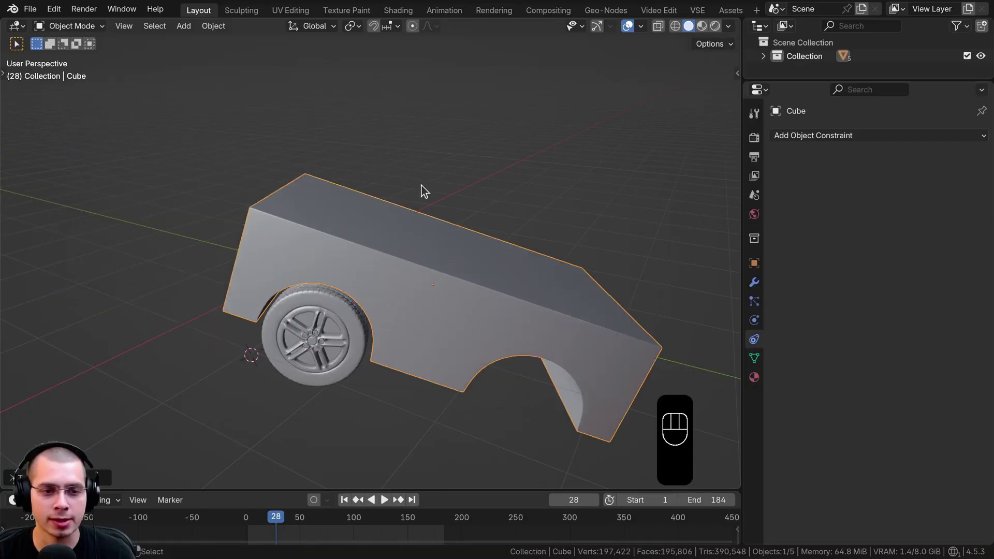
# Undo, re-add the Transformation constraint on Tires with Cube as Target, and test-move the body.
pyautogui.middleClick(432, 191)
pyautogui.press('ctrl+z')
pyautogui.click(292, 380)
pyautogui.moveTo(319, 329); pyautogui.dragTo(345, 287)
pyautogui.click(352, 273)
pyautogui.moveTo(357, 251); pyautogui.dragTo(366, 229)
pyautogui.moveTo(874, 239); pyautogui.dragTo(856, 285)
pyautogui.moveTo(876, 253); pyautogui.dragTo(876, 305)
pyautogui.click(790, 321)
pyautogui.click(793, 300)
pyautogui.press('g')
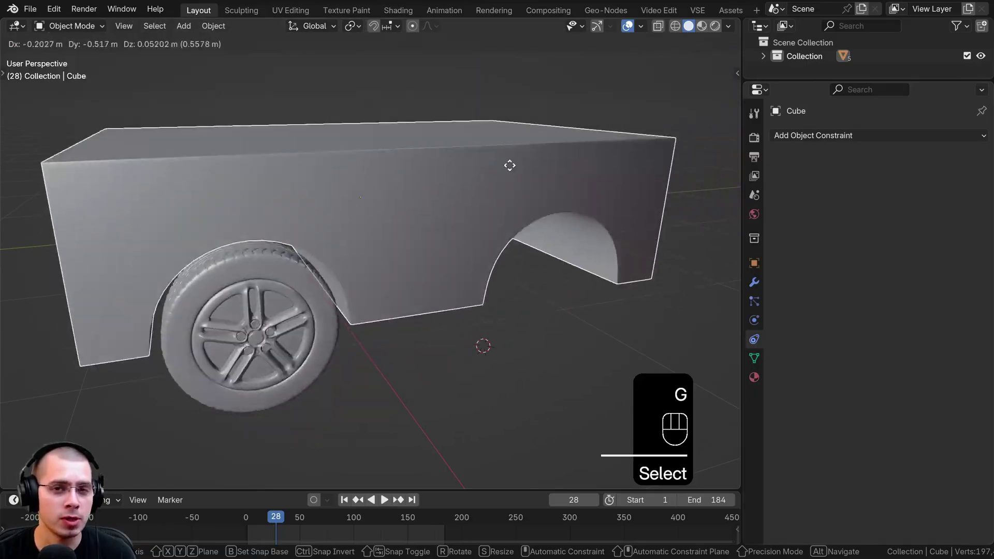
pyautogui.click(412, 289)
# Set the constraint's target and owner space to Local and map from the body's Location.
pyautogui.press('g')
pyautogui.click(370, 296)
pyautogui.click(370, 315)
pyautogui.click(806, 254)
pyautogui.click(889, 255)
pyautogui.click(935, 256)
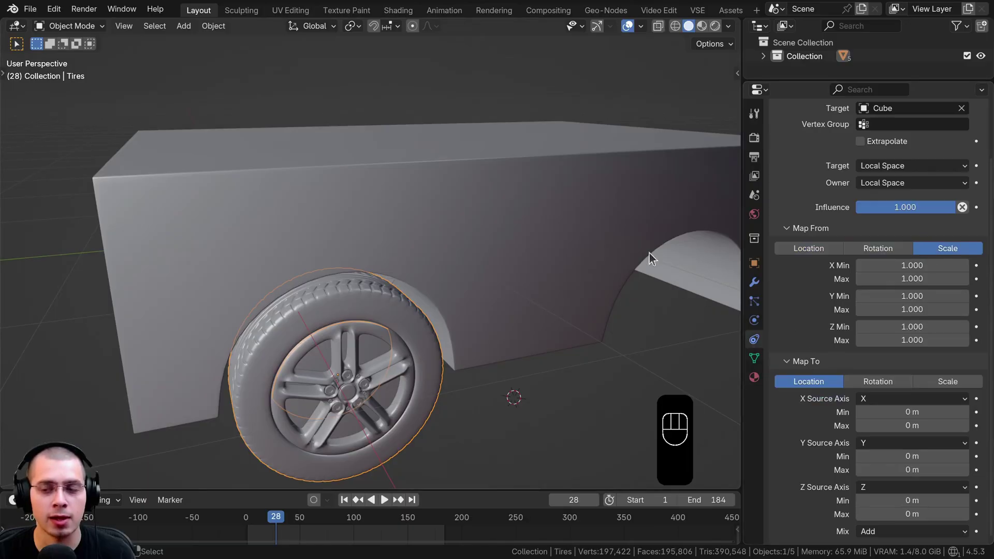
# Test-move the body along Y, check the tire's constraint, and move the body again.
pyautogui.middleClick(450, 173)
pyautogui.moveTo(444, 189); pyautogui.dragTo(475, 175)
pyautogui.press('g')
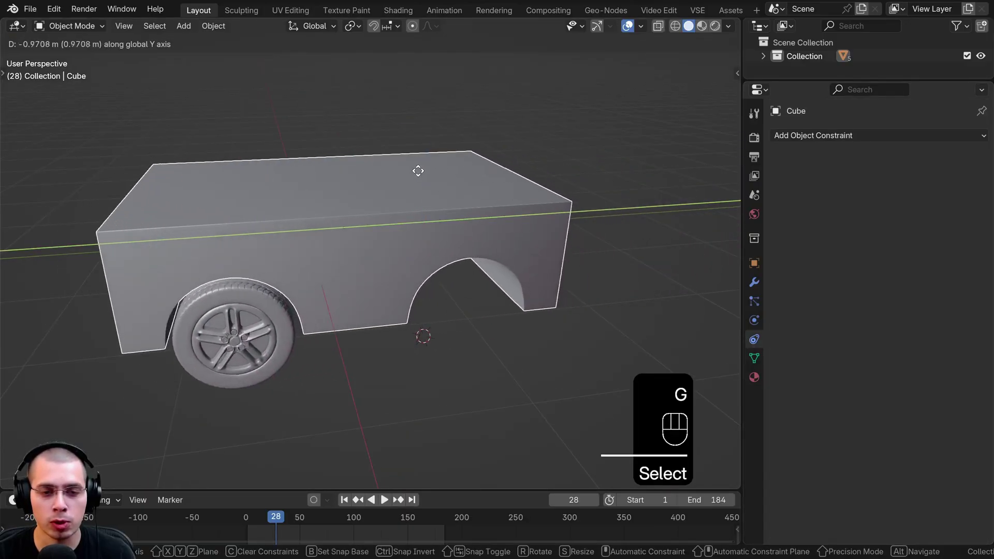
pyautogui.click(351, 296)
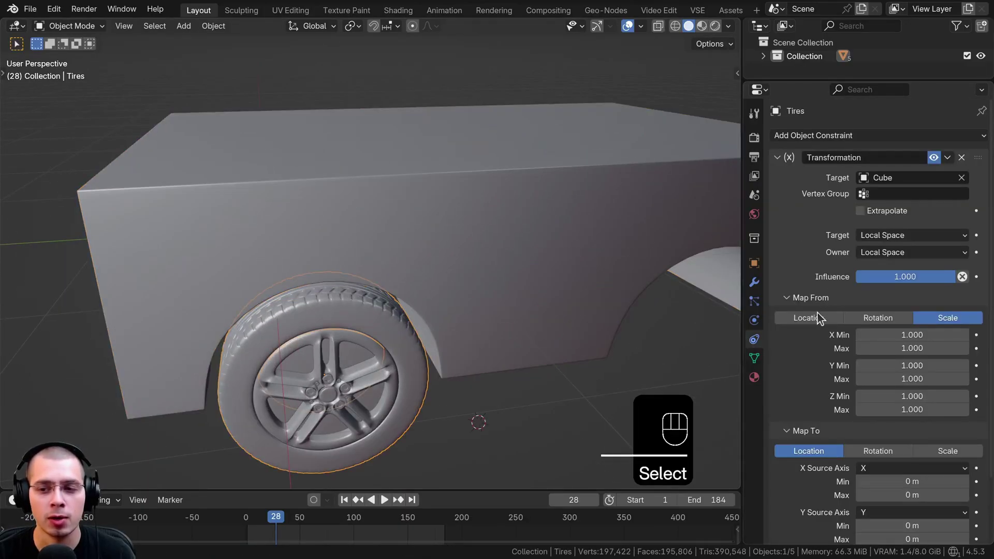
pyautogui.click(820, 321)
pyautogui.middleClick(301, 228)
pyautogui.click(514, 189)
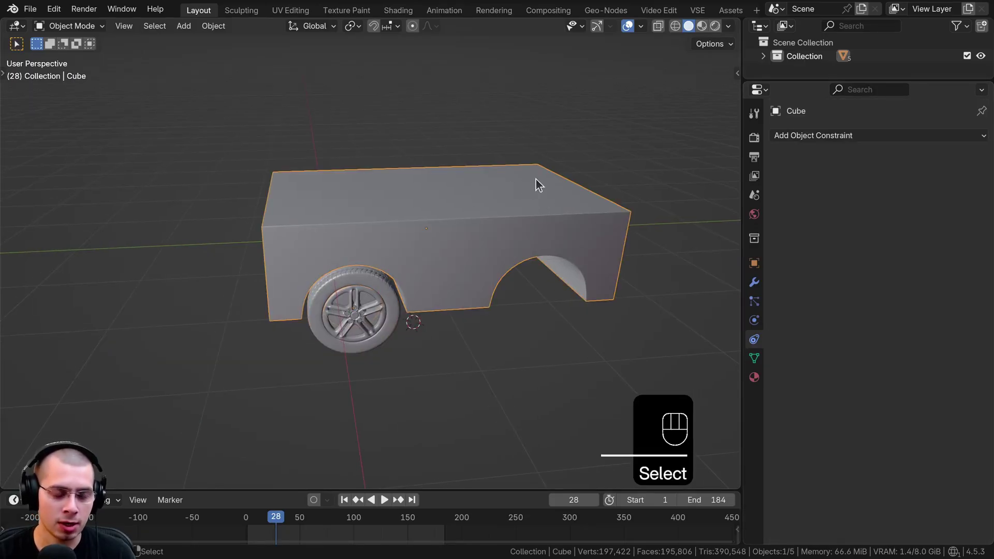
pyautogui.press('g')
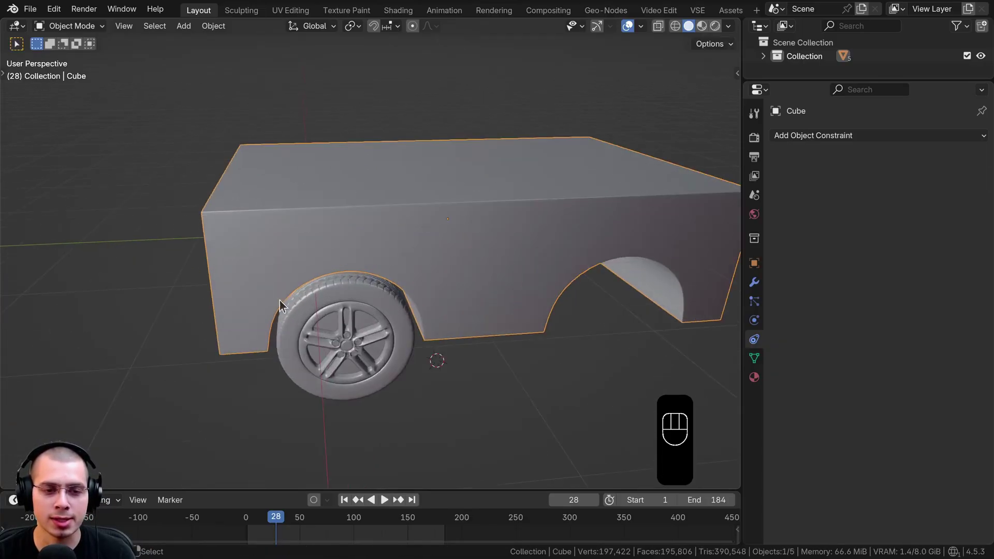
# Map From Location with Y Max 2 m, Map To Rotation, all source axes set to Y.
pyautogui.middleClick(302, 295)
pyautogui.click(348, 291)
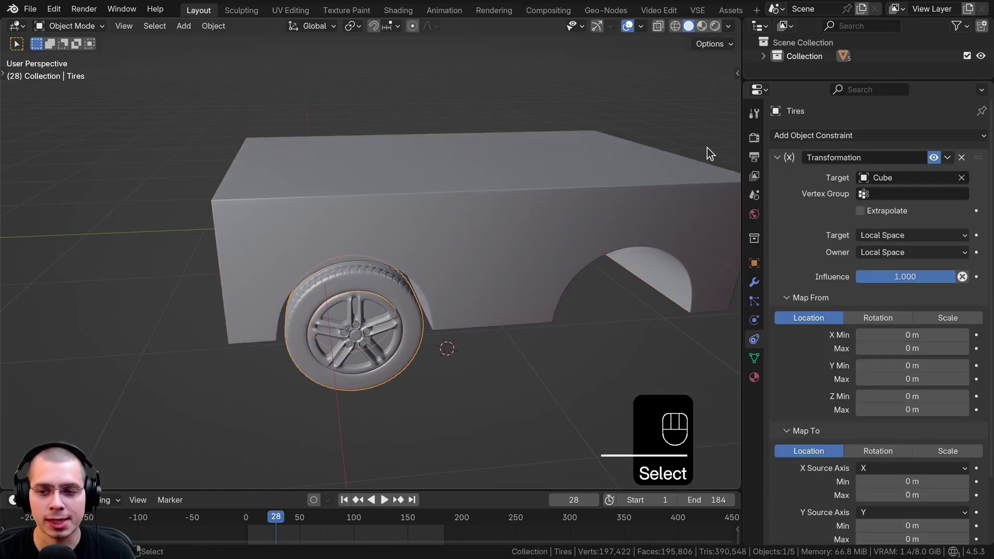
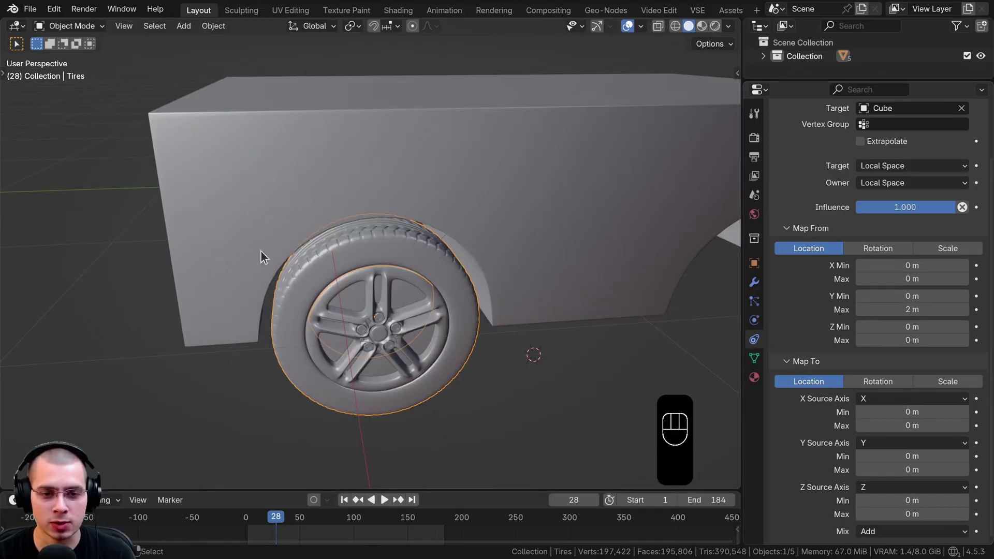
pyautogui.click(824, 385)
pyautogui.click(881, 383)
pyautogui.click(948, 385)
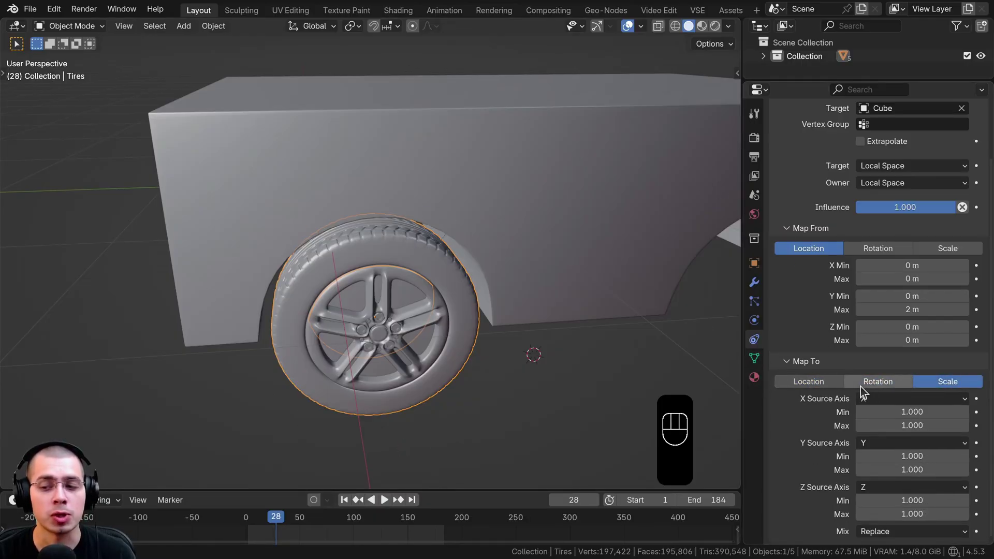
pyautogui.click(872, 384)
pyautogui.moveTo(450, 347); pyautogui.dragTo(444, 328)
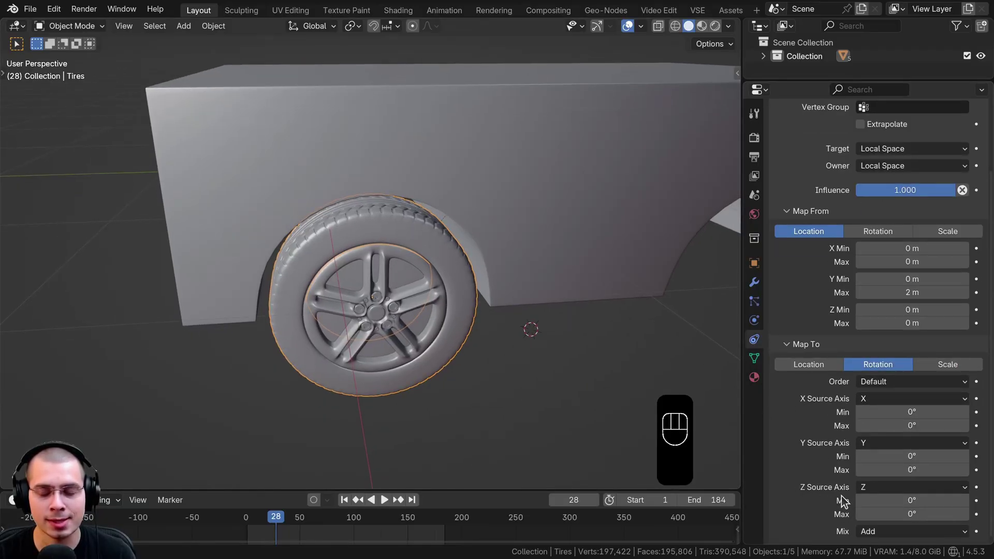
pyautogui.moveTo(899, 404); pyautogui.dragTo(864, 549)
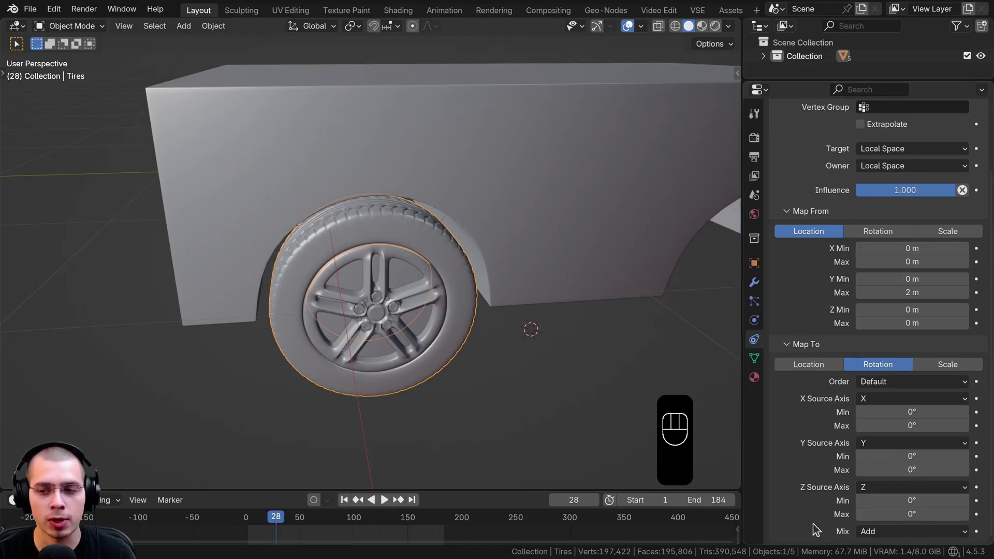
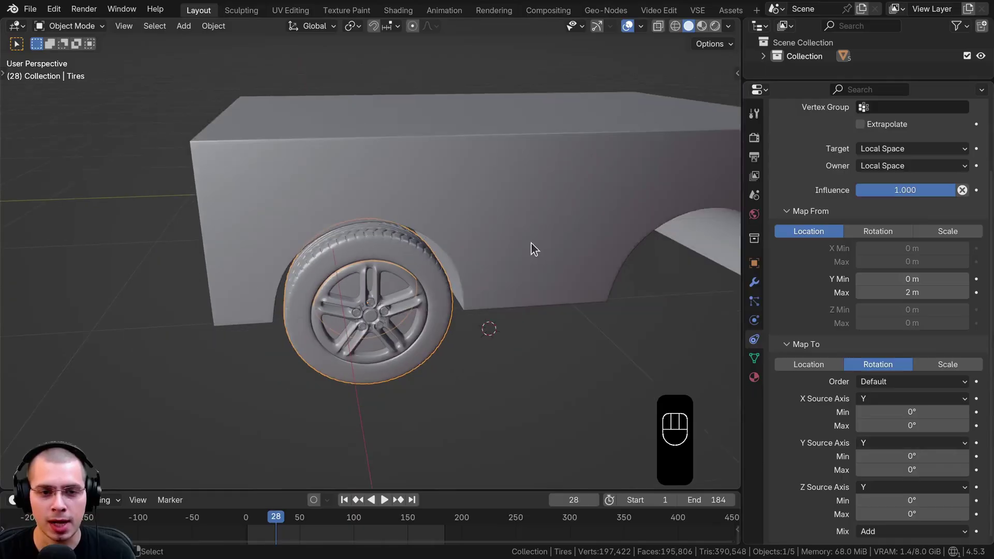
pyautogui.middleClick(544, 228)
# Check the tire's rolling axis, set Map To X Max to 360°, and select the Cube.
pyautogui.press('r')
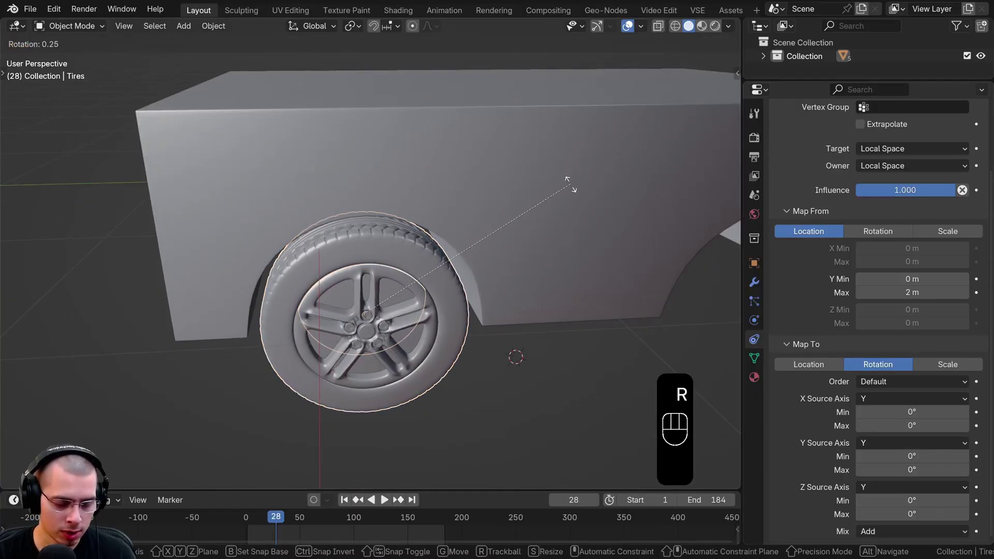
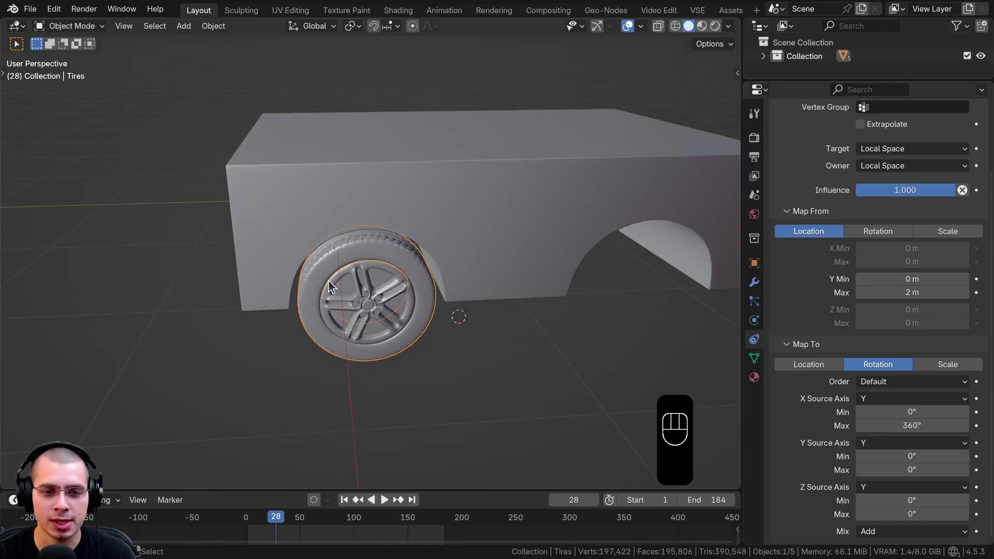
pyautogui.click(442, 127)
# Change Map To X Max to −360° and drive the body along Y to confirm correct rolling.
pyautogui.press('g')
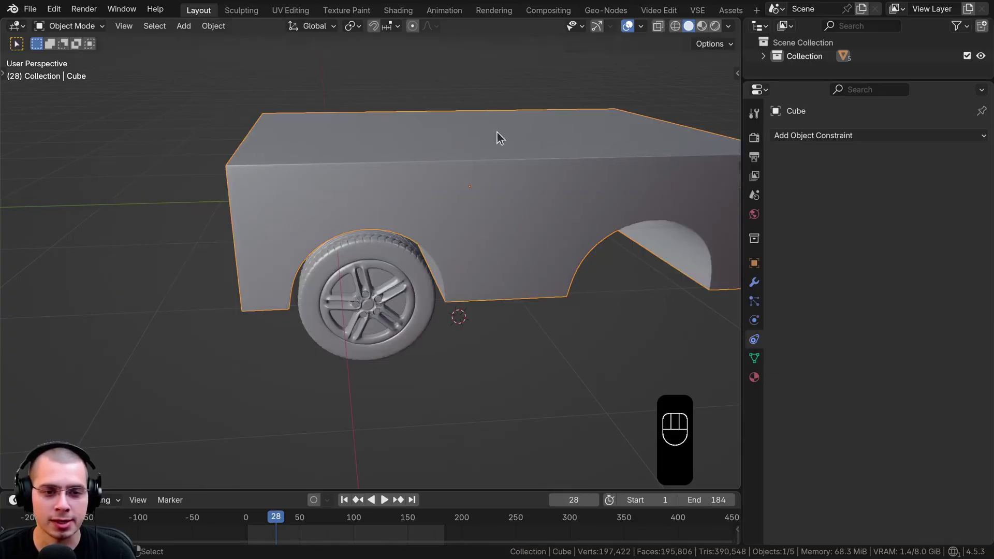
pyautogui.click(365, 249)
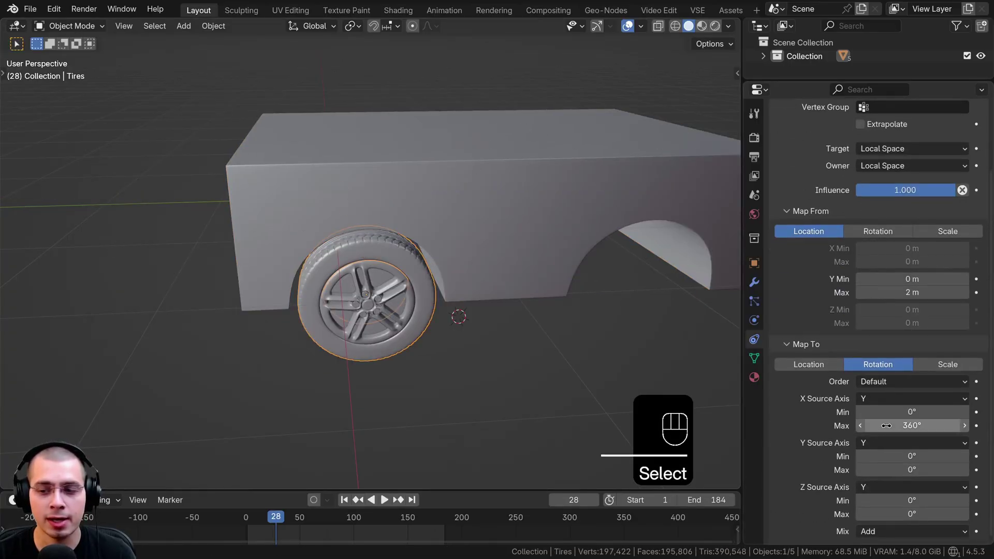
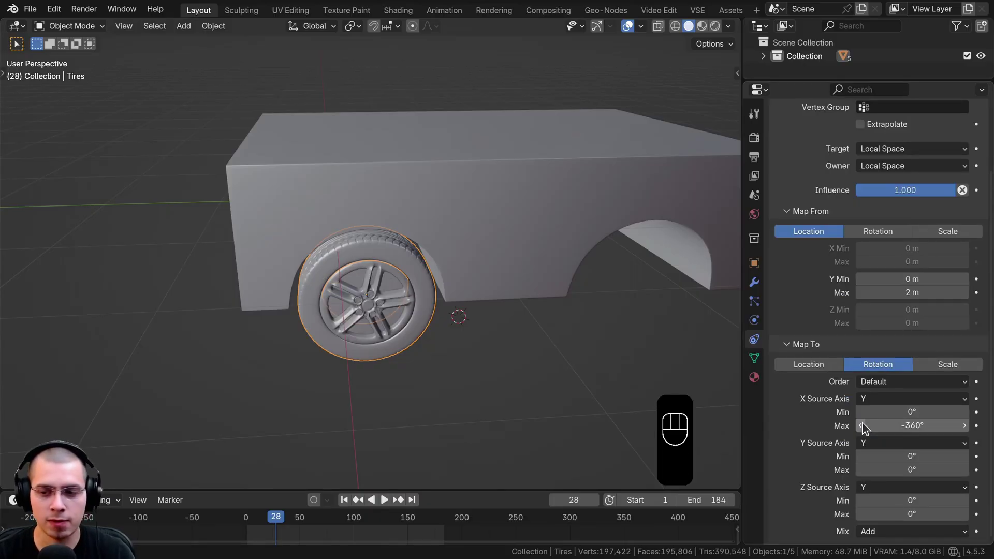
pyautogui.press('g')
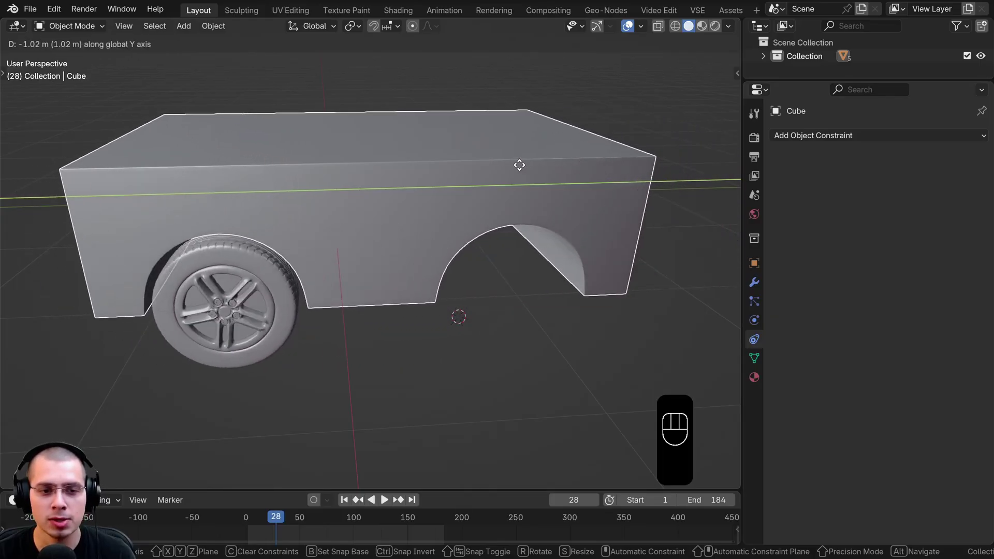
pyautogui.middleClick(634, 188)
pyautogui.click(491, 166)
pyautogui.moveTo(486, 150); pyautogui.dragTo(515, 145)
pyautogui.press('g')
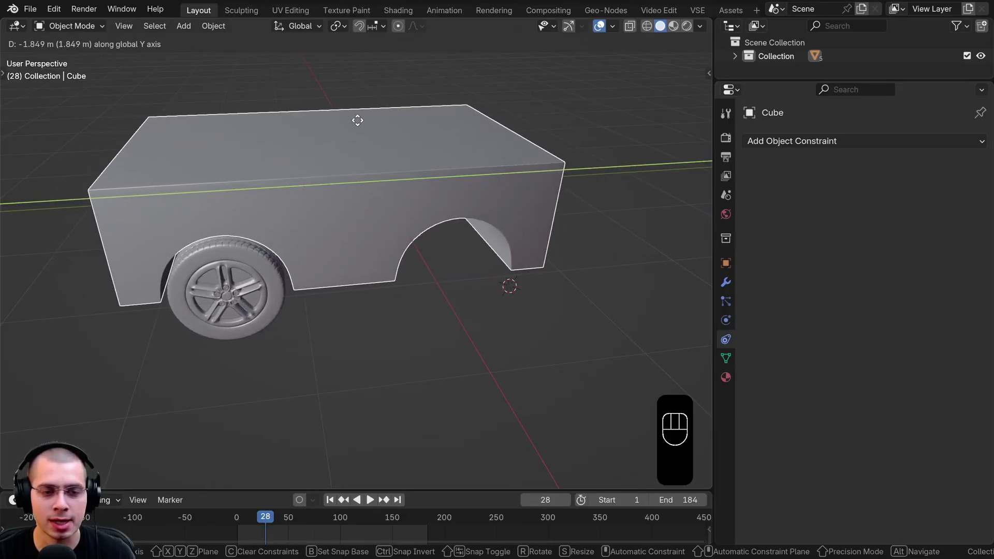
pyautogui.middleClick(415, 180)
pyautogui.middleClick(347, 193)
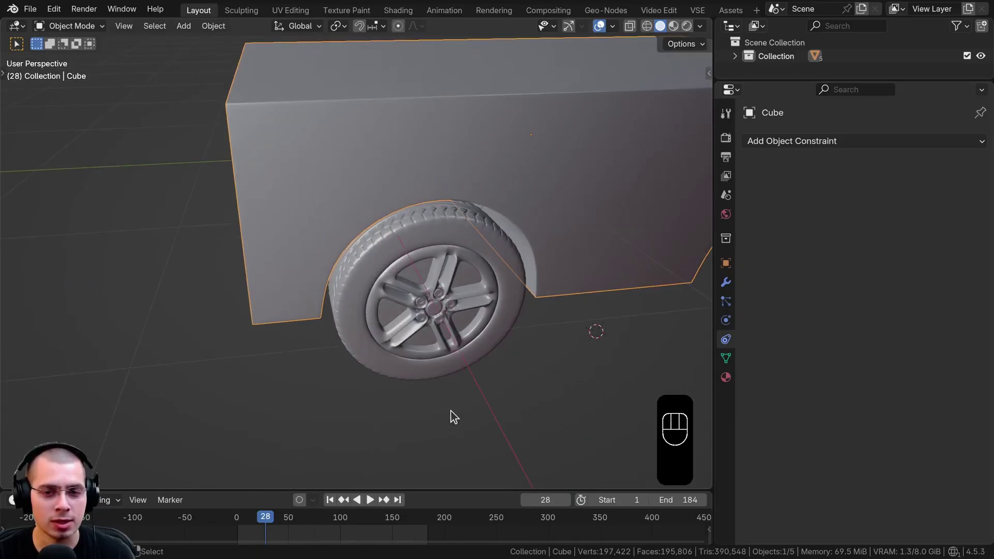
pyautogui.middleClick(378, 270)
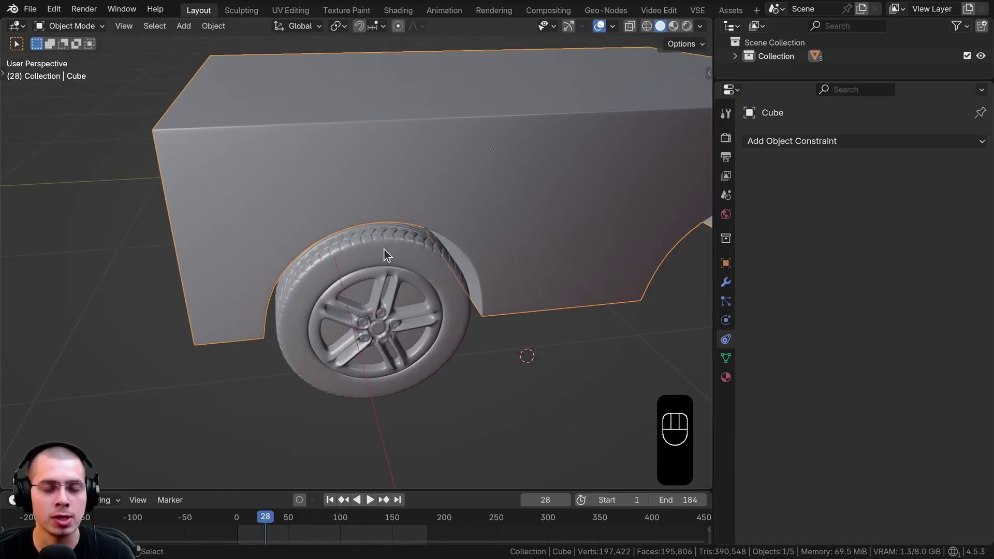
# Enable Extrapolate on the Tires constraint, then select the Cube and zoom out.
pyautogui.click(389, 253)
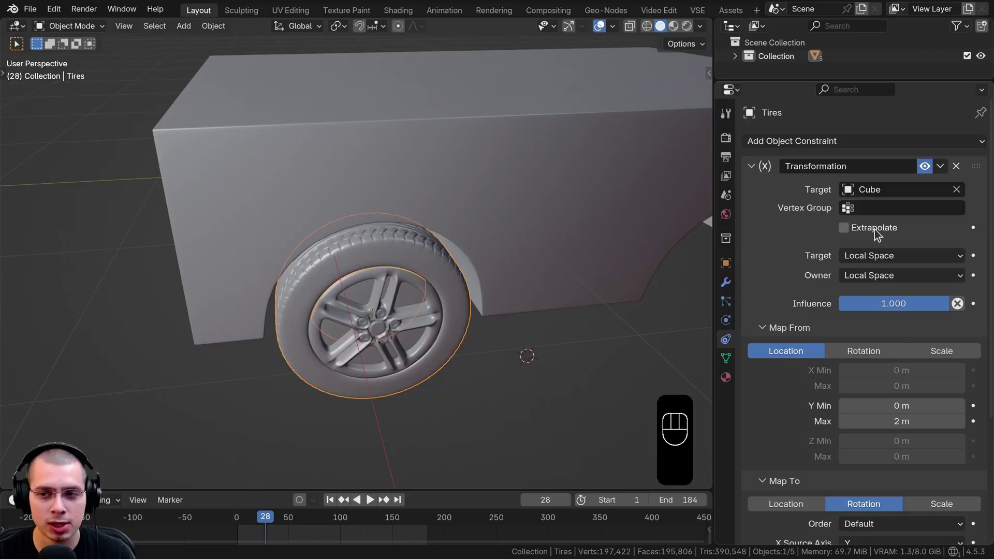
pyautogui.click(852, 233)
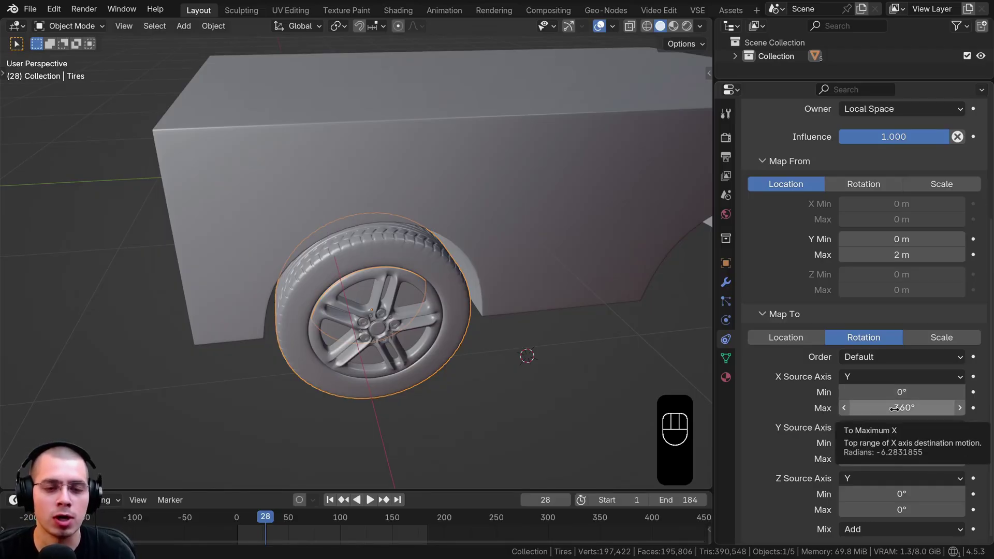
pyautogui.middleClick(442, 213)
pyautogui.click(455, 175)
pyautogui.press('g')
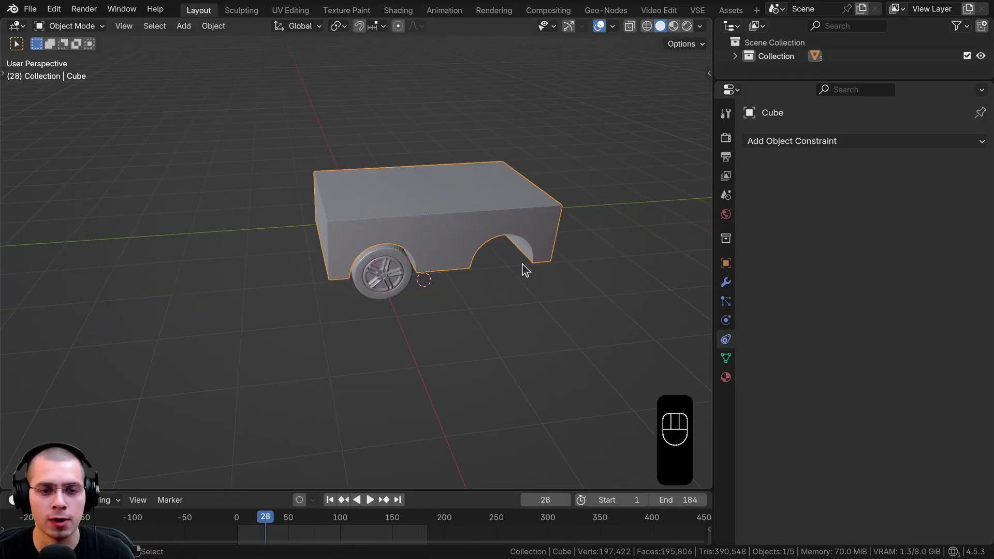
pyautogui.middleClick(512, 287)
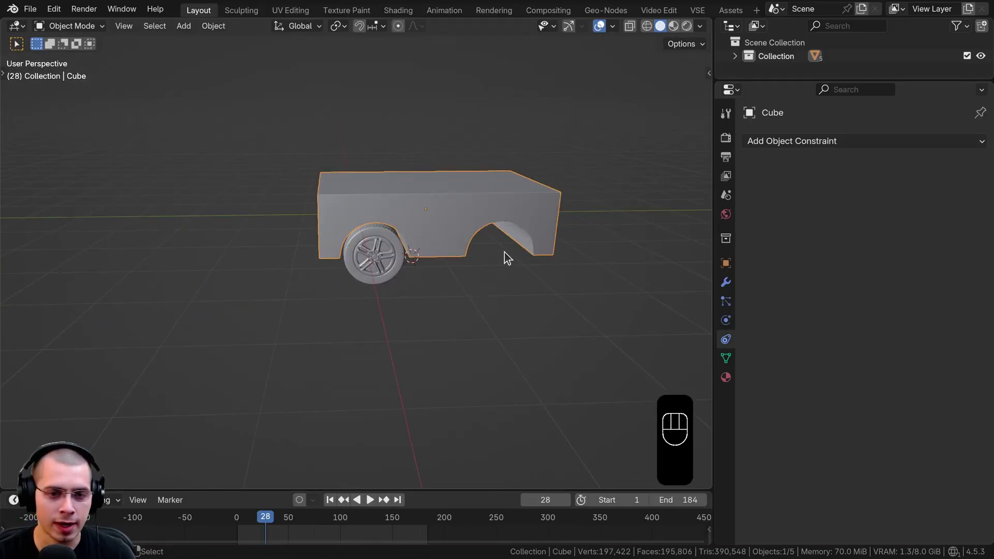
pyautogui.press('KP_3')
pyautogui.press('g')
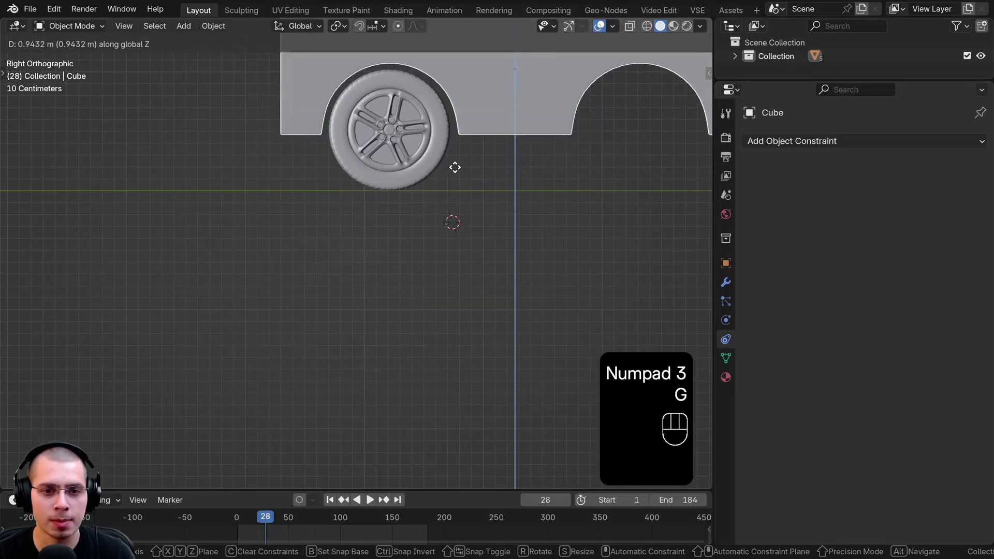
pyautogui.moveTo(443, 209); pyautogui.dragTo(397, 283)
pyautogui.moveTo(461, 297); pyautogui.dragTo(556, 305)
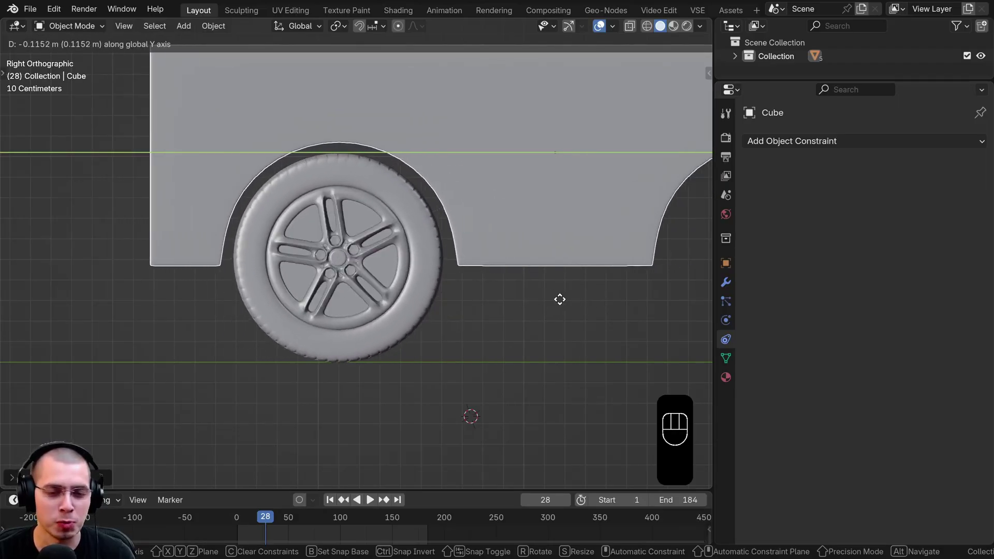
pyautogui.press('g')
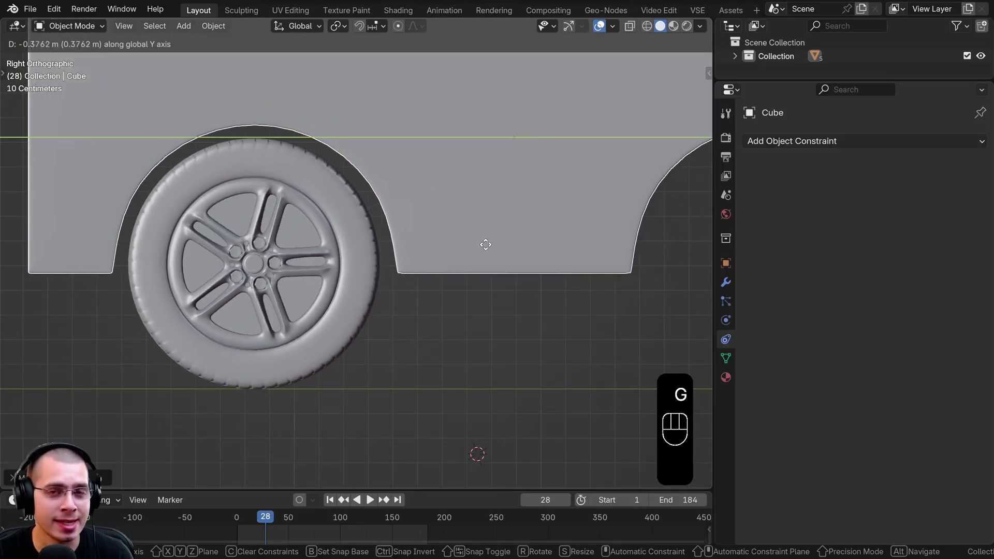
pyautogui.press('ctrl+z')
pyautogui.middleClick(320, 280)
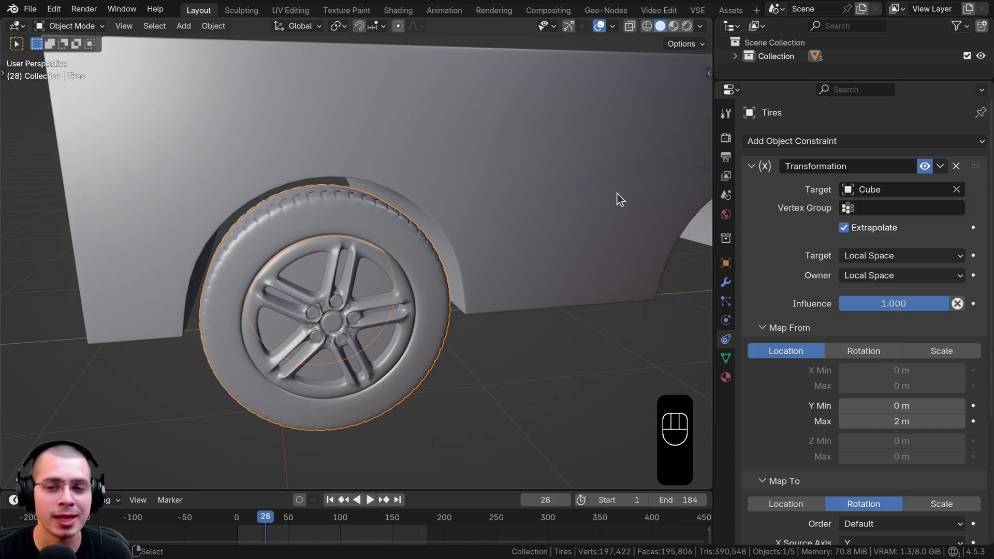
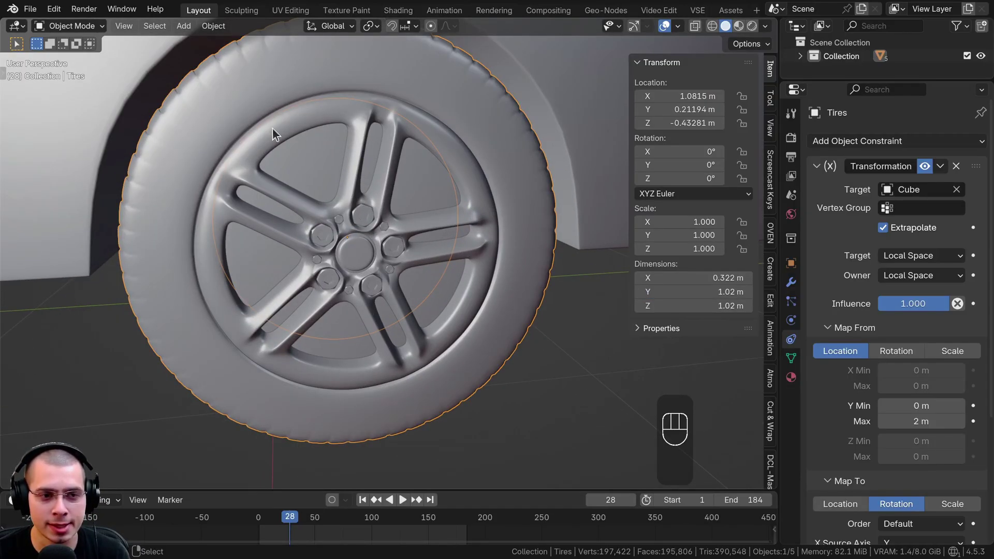
# Compute 1.02 × π in GNOME Calculator and use 3.2 m as Map From Y Max.
pyautogui.middleClick(534, 221)
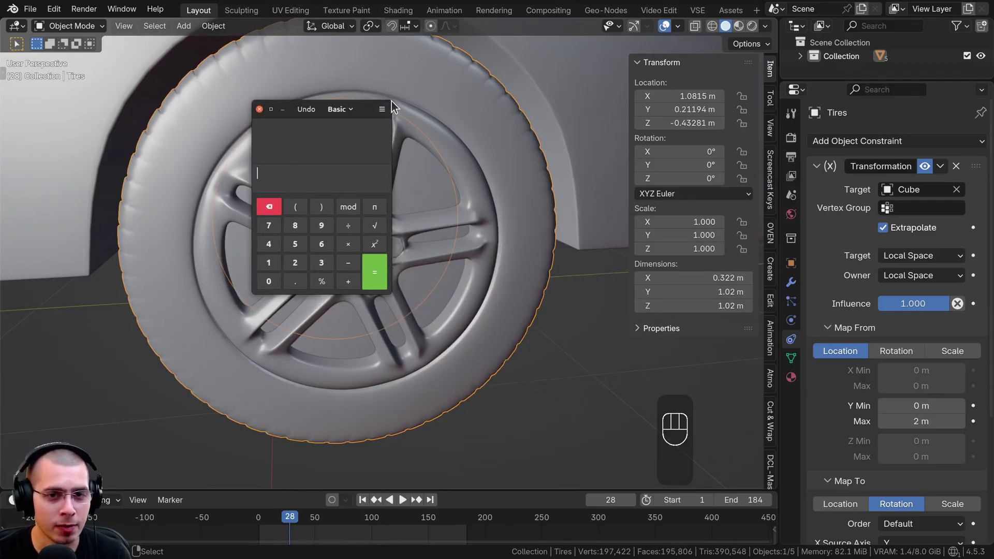
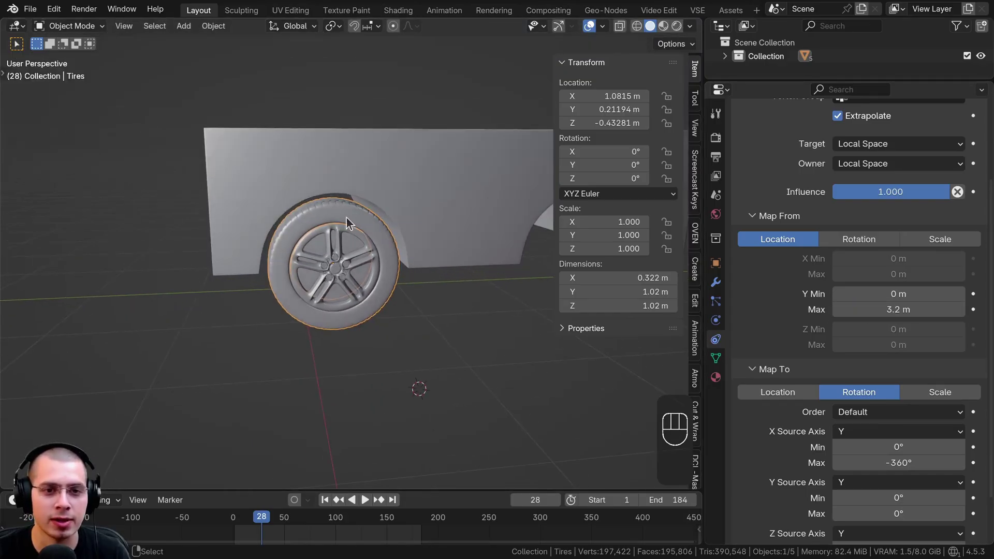
# In Right Ortho view slide the Cube along Y and watch the tire treads roll.
pyautogui.click(339, 141)
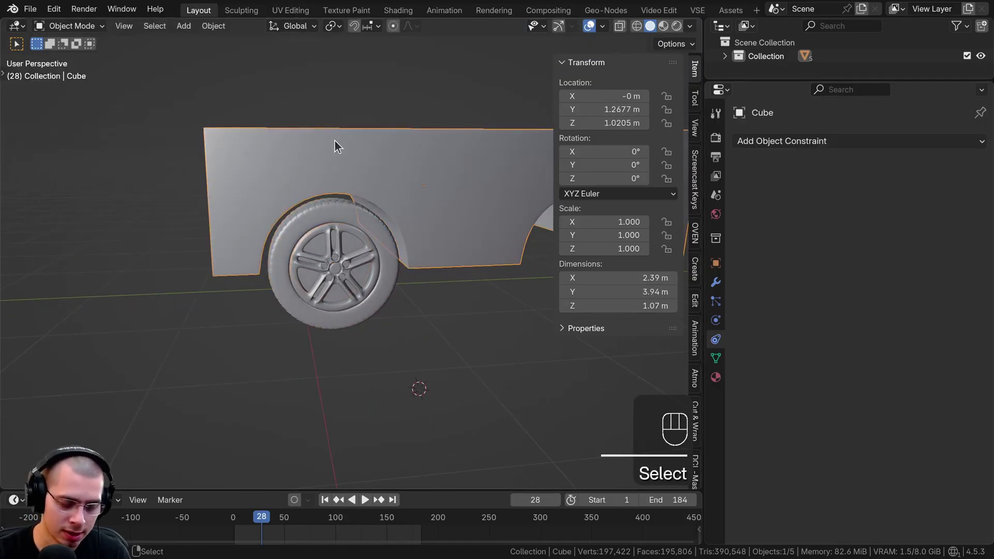
pyautogui.press('n')
pyautogui.press('KP_3')
pyautogui.moveTo(349, 192); pyautogui.dragTo(379, 174)
pyautogui.press('g')
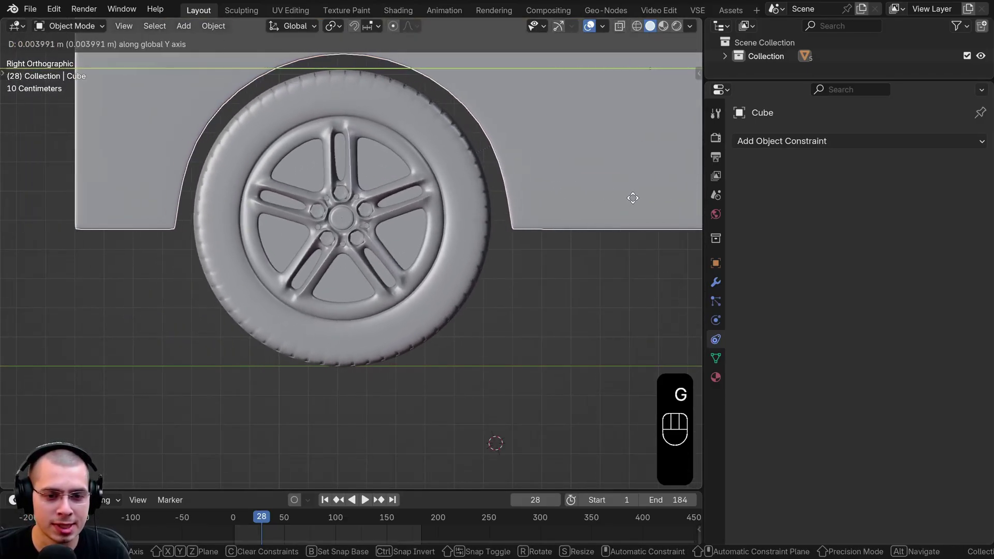
pyautogui.moveTo(558, 273); pyautogui.dragTo(610, 207)
pyautogui.press('g')
pyautogui.moveTo(535, 306); pyautogui.dragTo(507, 252)
pyautogui.moveTo(402, 279); pyautogui.dragTo(239, 252)
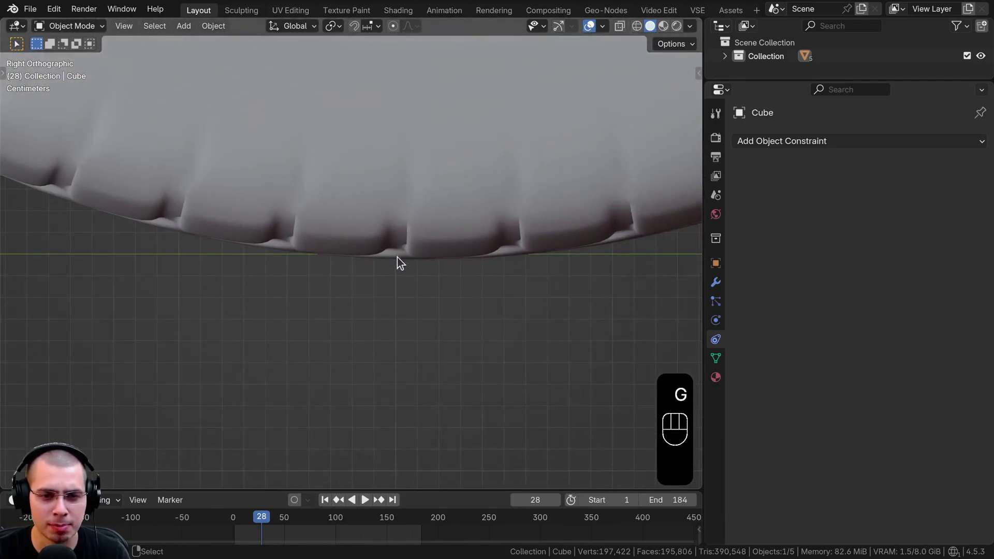
# Move the body along Y once more, then begin rotating the tire around Z.
pyautogui.press('g')
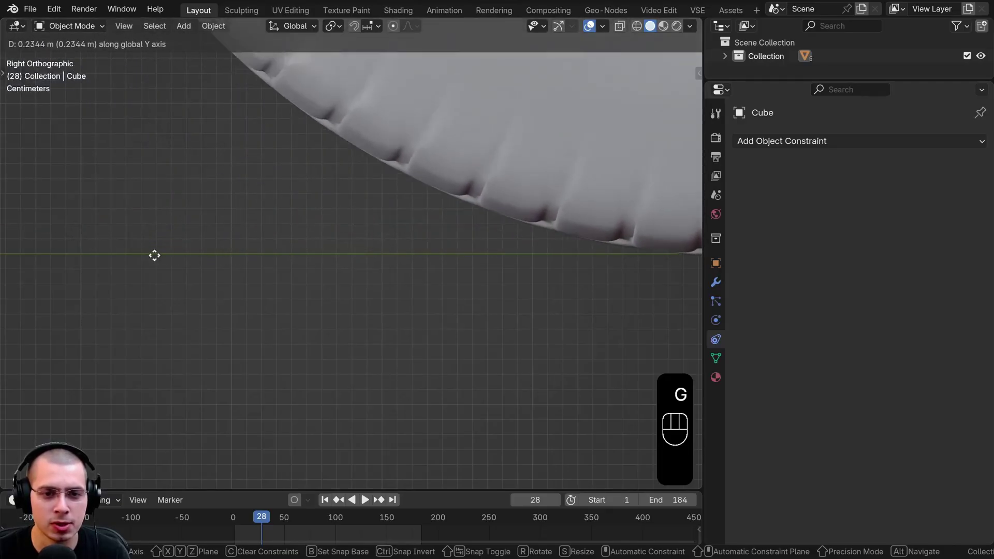
pyautogui.press('g')
pyautogui.press('r')
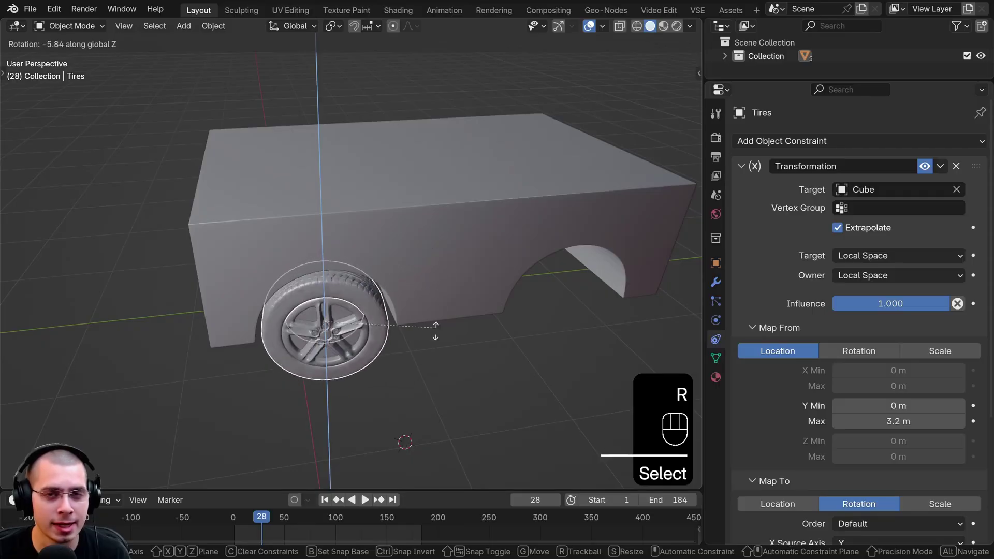
# Add a sphere-shaped Empty to the scene as the steering control.
pyautogui.moveTo(425, 323); pyautogui.dragTo(426, 336)
pyautogui.middleClick(479, 139)
pyautogui.press('shift+c')
pyautogui.moveTo(431, 179); pyautogui.dragTo(446, 186)
pyautogui.middleClick(460, 182)
pyautogui.press('shift+a')
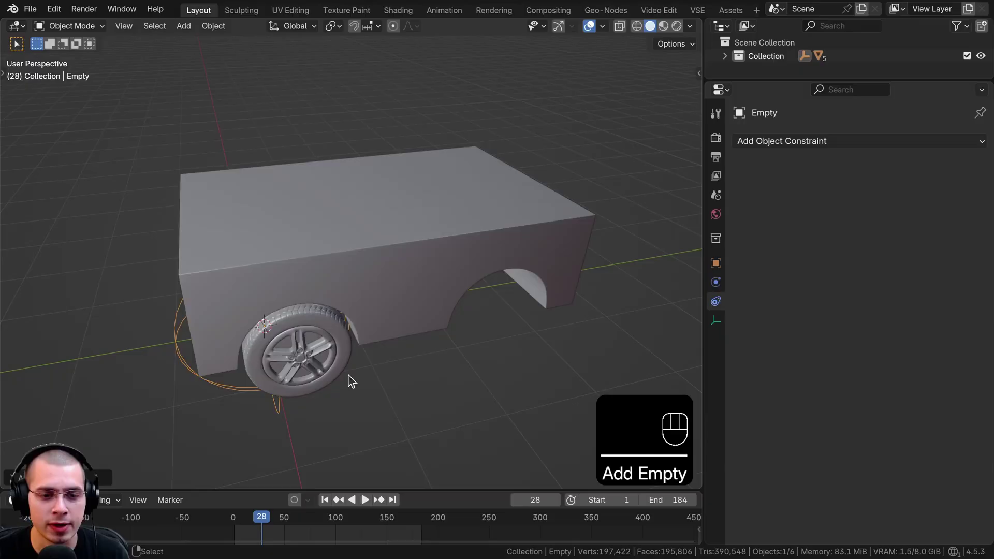
pyautogui.moveTo(331, 328); pyautogui.dragTo(404, 297)
pyautogui.middleClick(397, 314)
pyautogui.middleClick(399, 328)
# Lift the Empty along Z so it sits above the car body.
pyautogui.press('g')
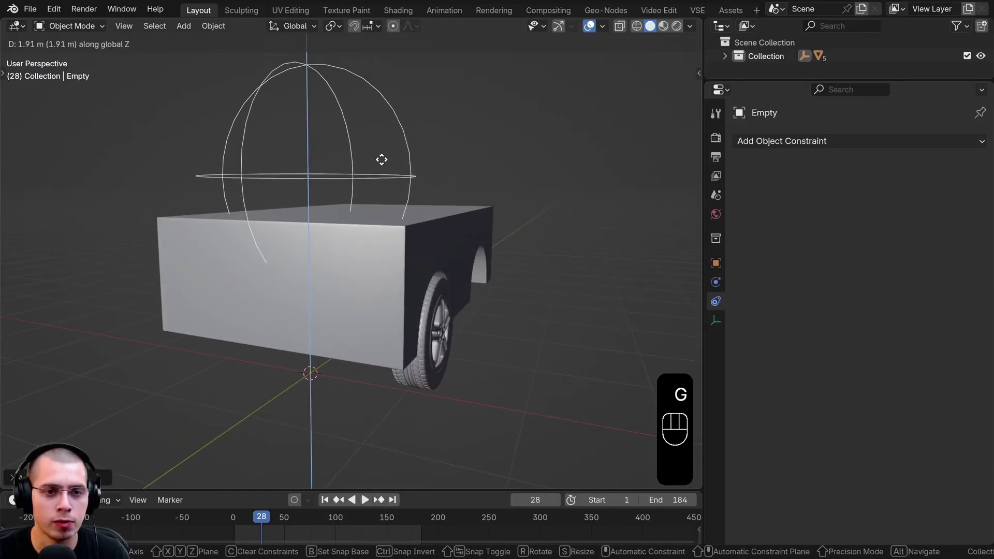
pyautogui.press('s')
pyautogui.moveTo(386, 220); pyautogui.dragTo(392, 229)
pyautogui.click(400, 230)
pyautogui.moveTo(385, 259); pyautogui.dragTo(407, 246)
pyautogui.middleClick(407, 246)
pyautogui.click(413, 221)
# Adjust the Empty's position, review it around the car, and begin a test rotation about Z.
pyautogui.press('g')
pyautogui.moveTo(331, 251); pyautogui.dragTo(427, 222)
pyautogui.moveTo(328, 254); pyautogui.dragTo(191, 264)
pyautogui.middleClick(191, 264)
pyautogui.moveTo(333, 280); pyautogui.dragTo(293, 301)
pyautogui.moveTo(274, 261); pyautogui.dragTo(278, 248)
pyautogui.middleClick(278, 240)
pyautogui.middleClick(288, 258)
pyautogui.middleClick(327, 160)
pyautogui.press('r')
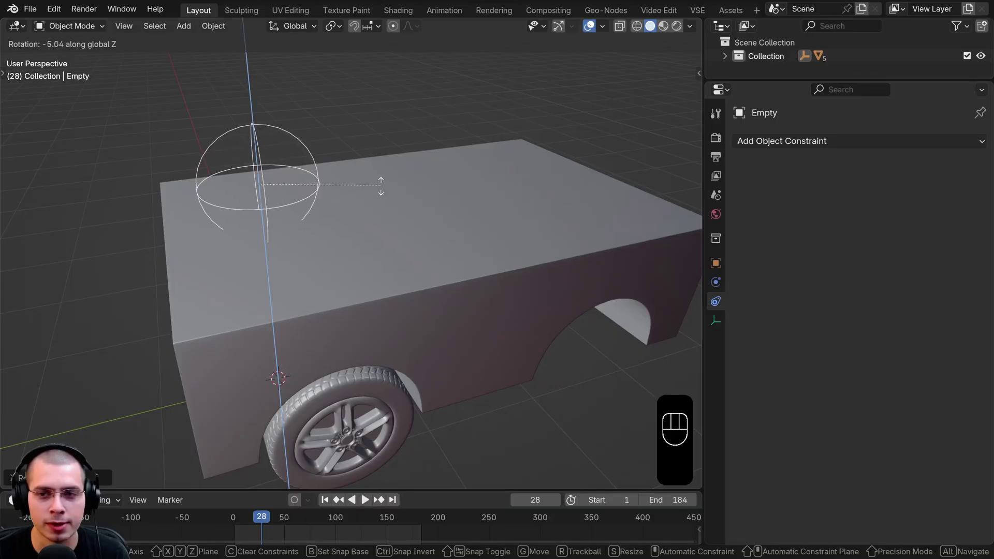
# Give the Empty a Limit Rotation constraint with X and Y locked in local space.
pyautogui.click(725, 304)
pyautogui.moveTo(780, 148); pyautogui.dragTo(716, 286)
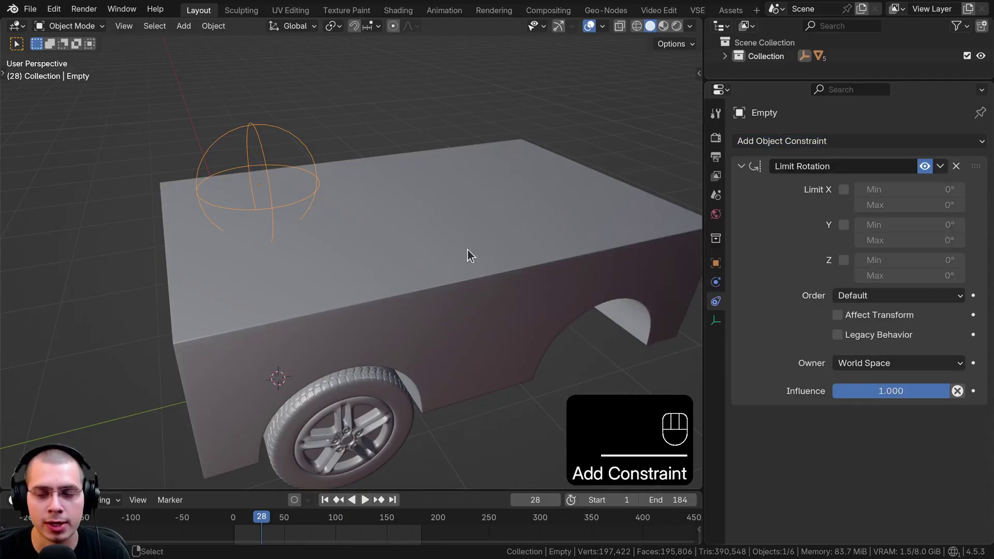
pyautogui.click(472, 251)
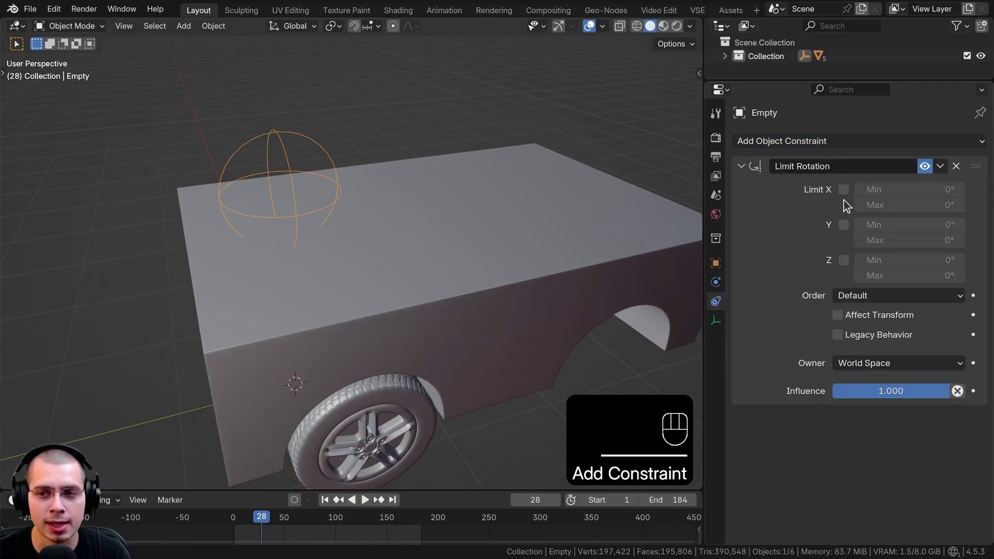
pyautogui.click(848, 229)
pyautogui.click(848, 193)
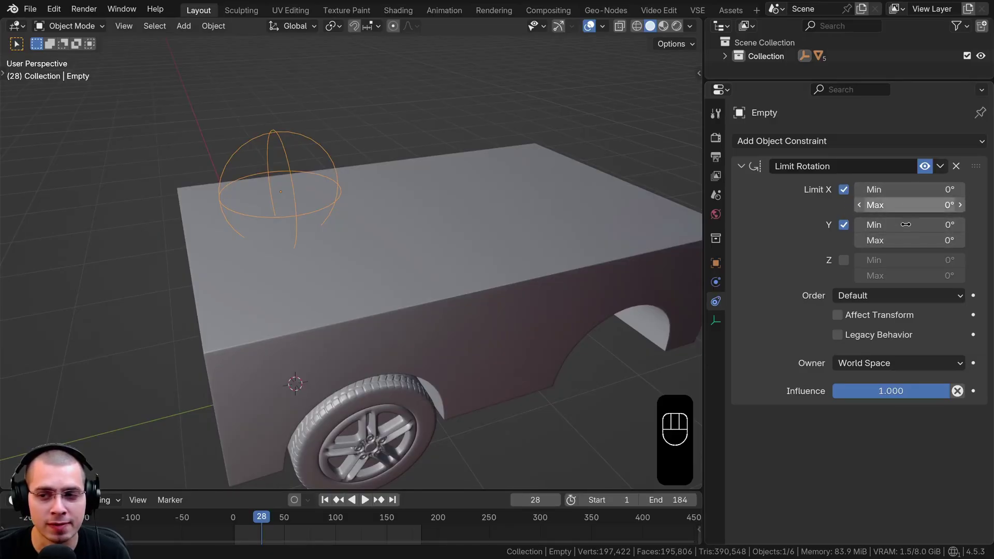
# Test-tilt the Empty around X and Y to confirm only Z rotation remains free.
pyautogui.middleClick(453, 244)
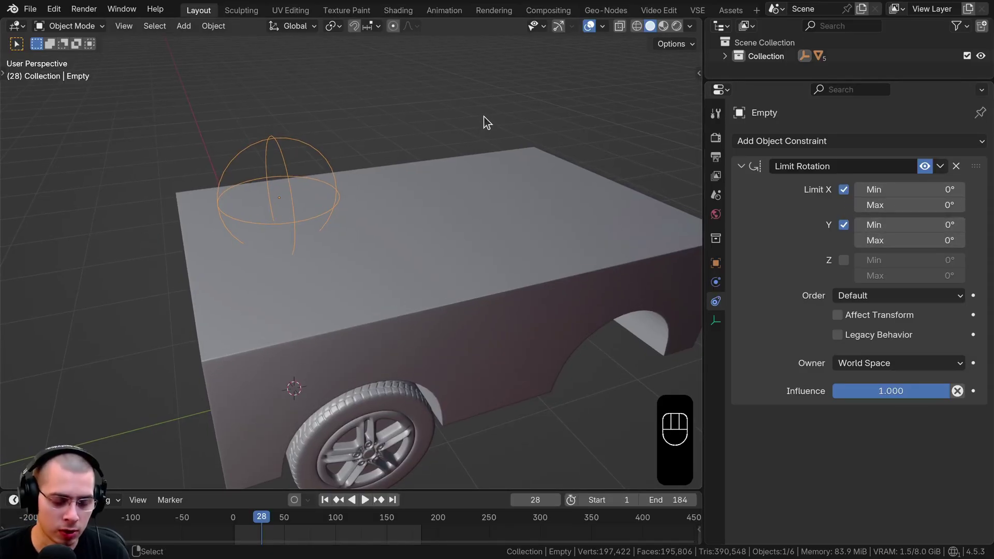
pyautogui.press('r')
pyautogui.moveTo(489, 166); pyautogui.dragTo(485, 149)
pyautogui.press('r')
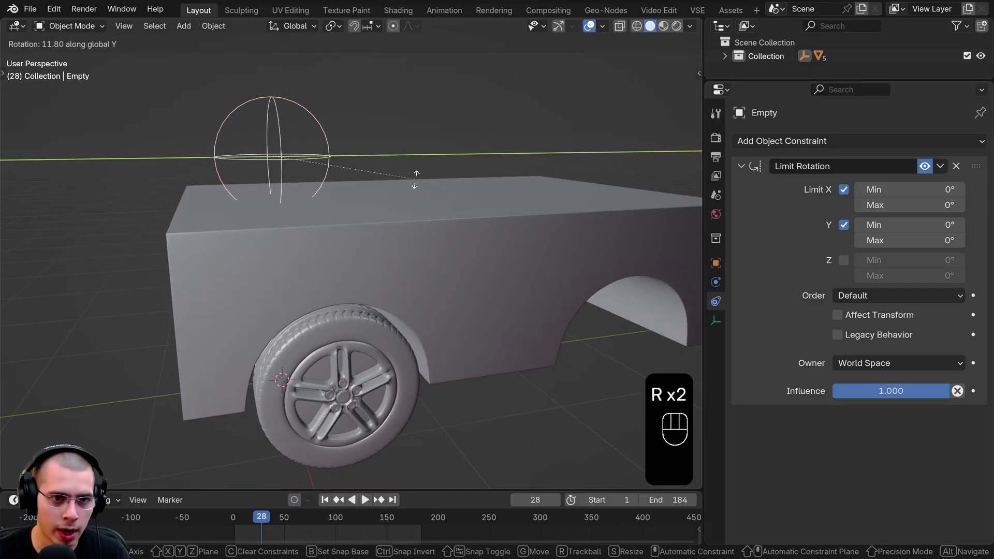
pyautogui.moveTo(398, 260); pyautogui.dragTo(398, 288)
pyautogui.press('r')
pyautogui.press('r')
pyautogui.moveTo(851, 372); pyautogui.dragTo(857, 418)
pyautogui.middleClick(358, 203)
# Check the car body still moves freely, then reselect the Empty control.
pyautogui.click(441, 245)
pyautogui.press('r')
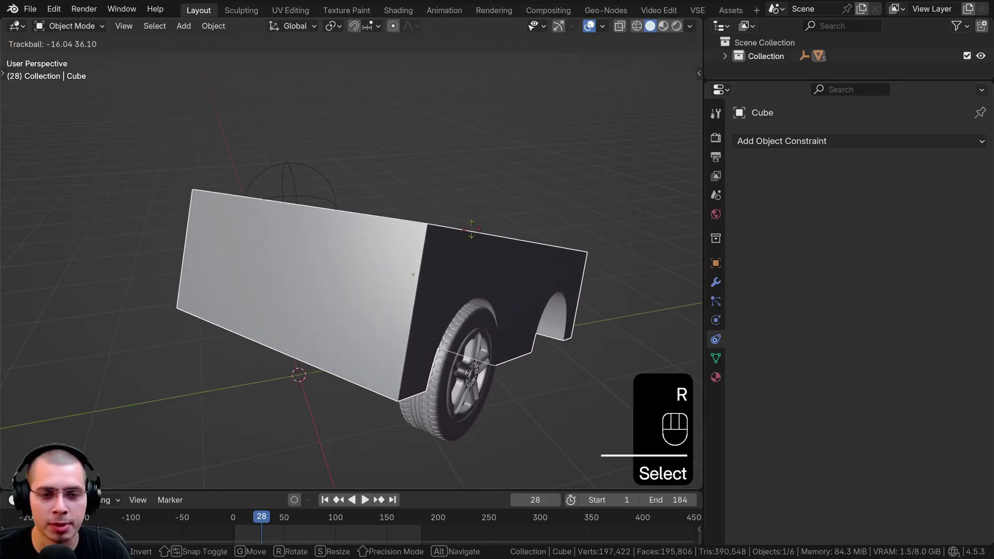
pyautogui.moveTo(363, 238); pyautogui.dragTo(337, 236)
pyautogui.middleClick(353, 239)
pyautogui.middleClick(382, 257)
pyautogui.click(342, 223)
pyautogui.middleClick(345, 221)
pyautogui.middleClick(268, 240)
pyautogui.middleClick(259, 222)
pyautogui.click(296, 204)
pyautogui.click(343, 245)
pyautogui.press('g')
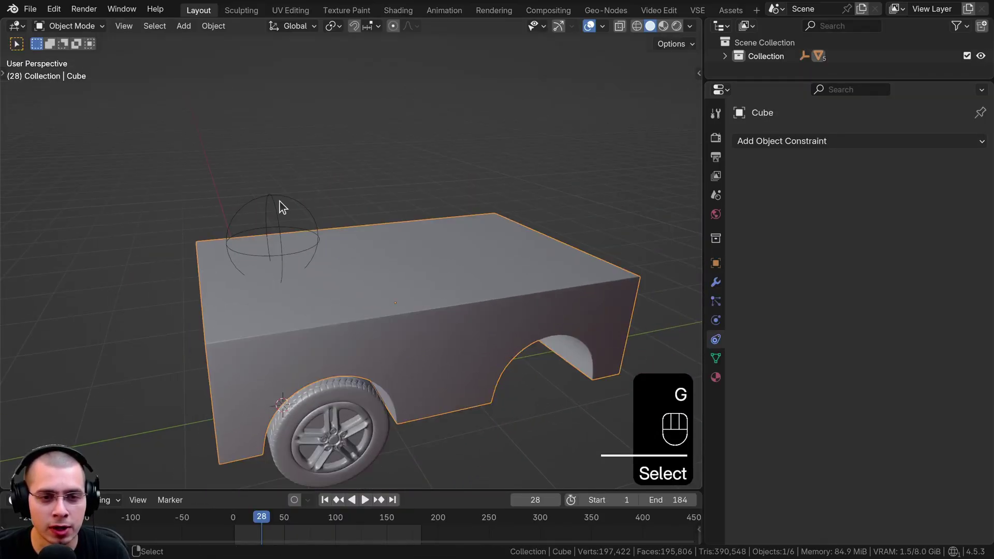
pyautogui.click(282, 203)
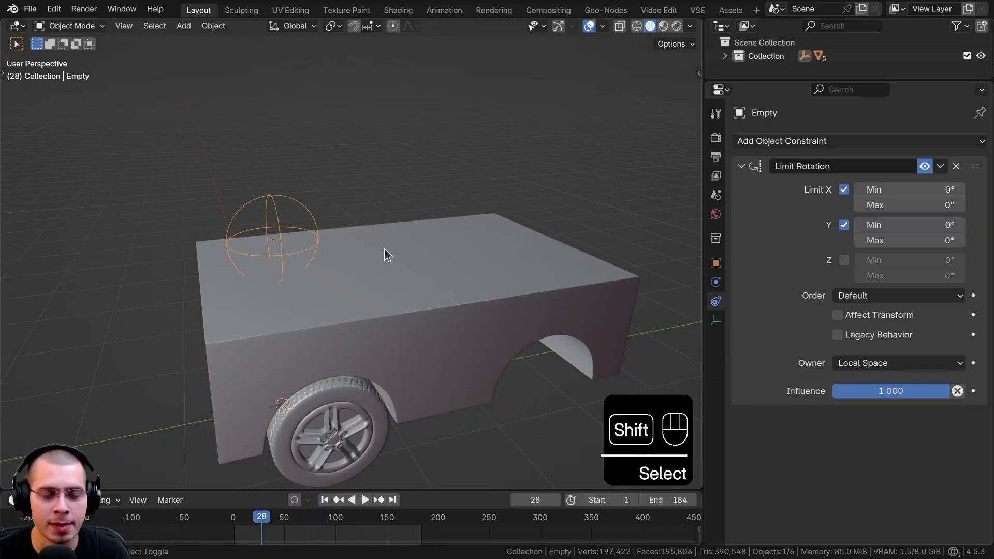
# Bring up the Set Parent To menu for the Empty and car body, then dismiss it.
pyautogui.moveTo(385, 250); pyautogui.dragTo(403, 250)
pyautogui.press('ctrl+p')
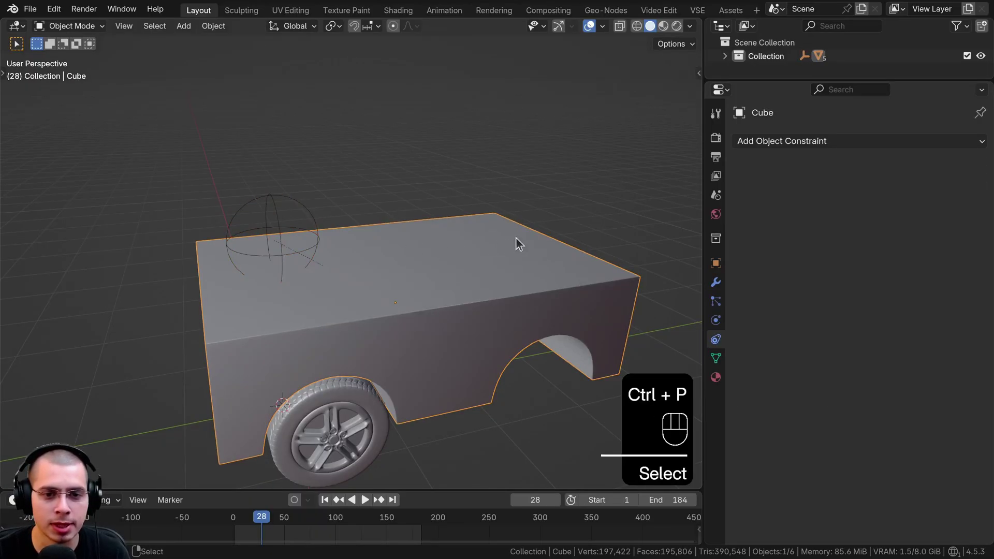
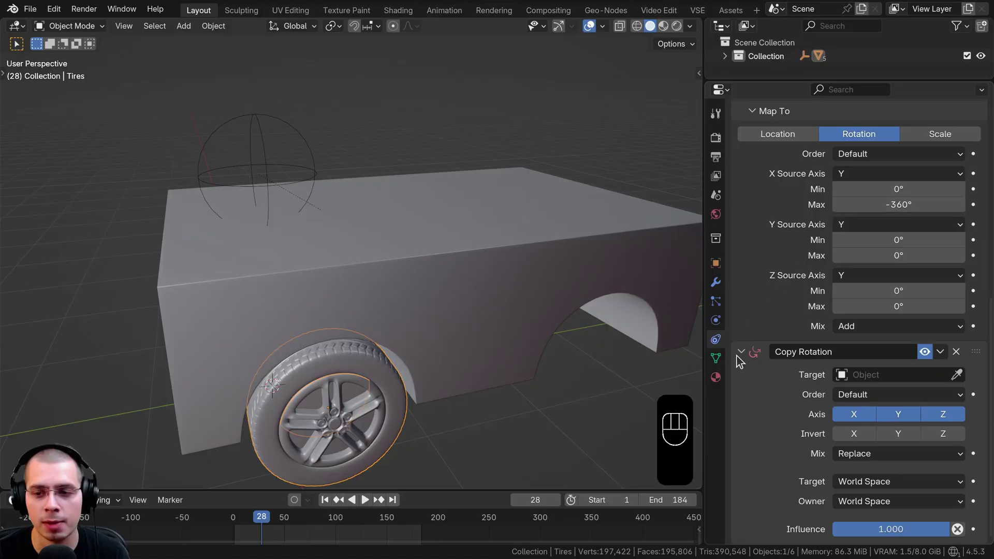
# Set the tire's Copy Rotation target to the Empty with Target and Owner in Local Space.
pyautogui.click(524, 330)
pyautogui.click(542, 319)
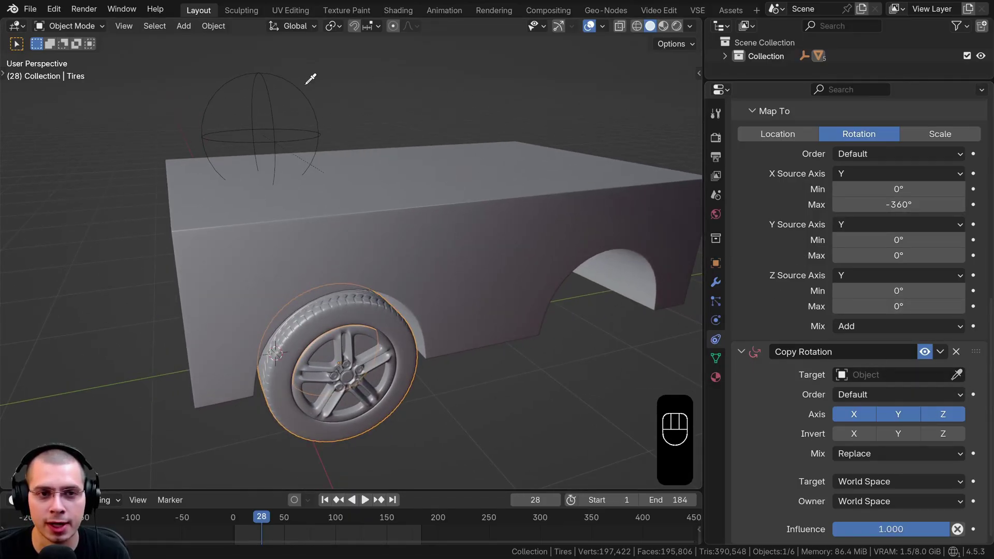
pyautogui.write('er Data-Block')
pyautogui.click(300, 110)
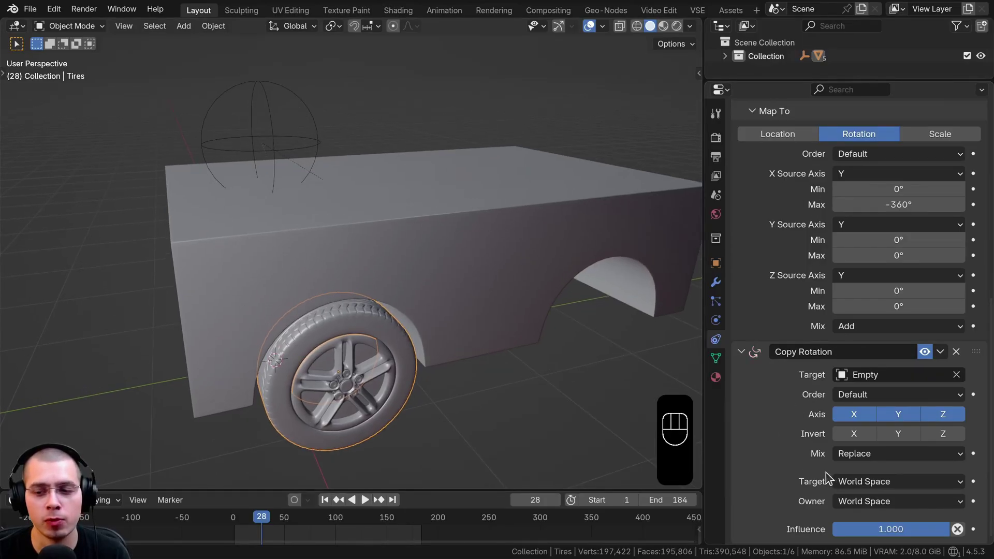
pyautogui.moveTo(861, 485); pyautogui.dragTo(857, 519)
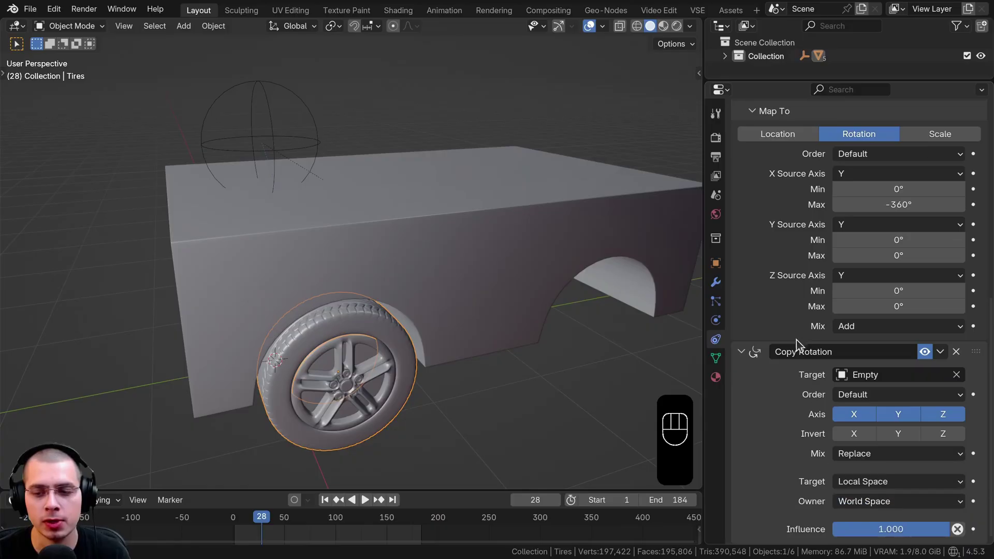
pyautogui.moveTo(874, 508); pyautogui.dragTo(855, 490)
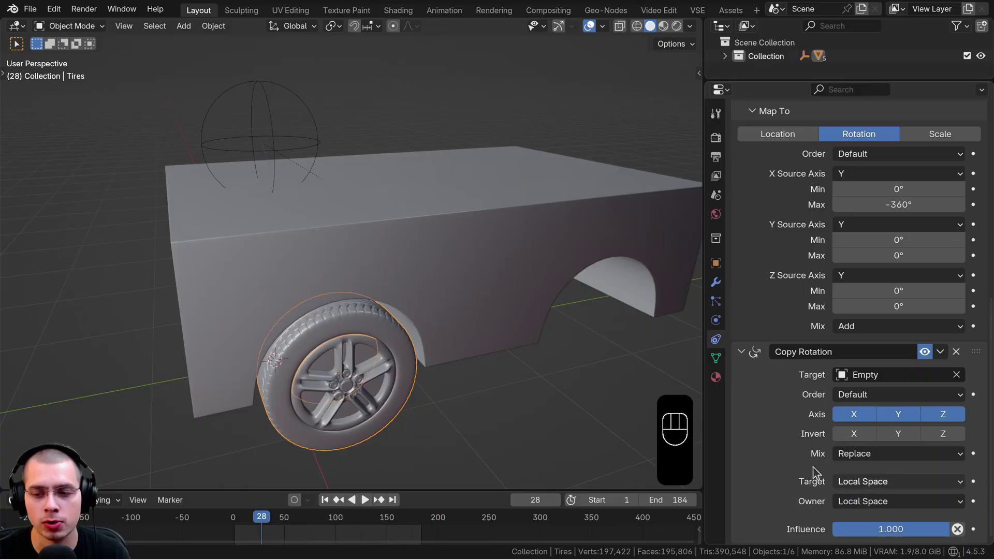
# Turn the Empty and slide the body along Y to check steering and rolling, then reselect the tire.
pyautogui.middleClick(439, 275)
pyautogui.middleClick(429, 298)
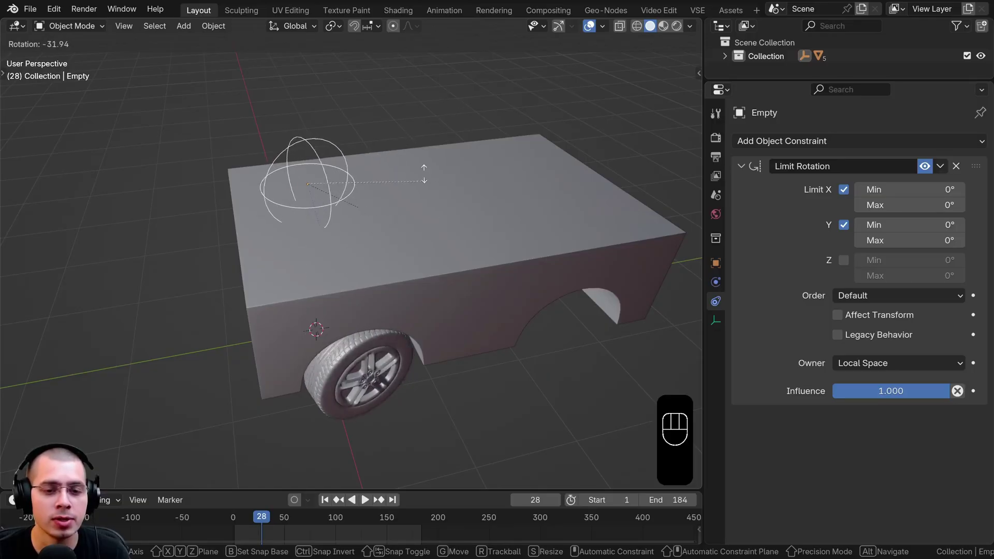
pyautogui.middleClick(433, 205)
pyautogui.middleClick(436, 184)
pyautogui.middleClick(460, 178)
pyautogui.click(461, 178)
pyautogui.press('g')
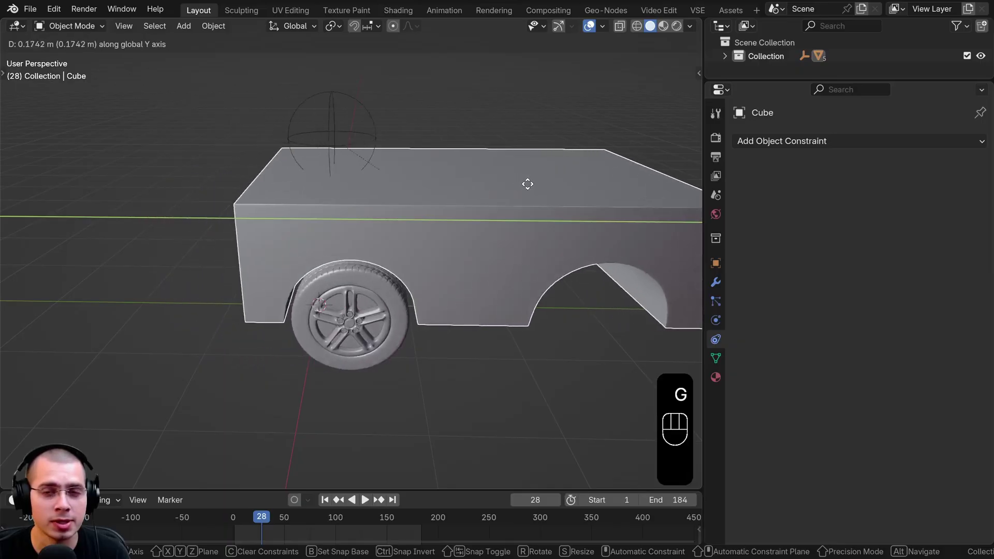
pyautogui.moveTo(463, 192); pyautogui.dragTo(443, 230)
pyautogui.click(395, 280)
pyautogui.moveTo(380, 242); pyautogui.dragTo(379, 224)
pyautogui.click(374, 263)
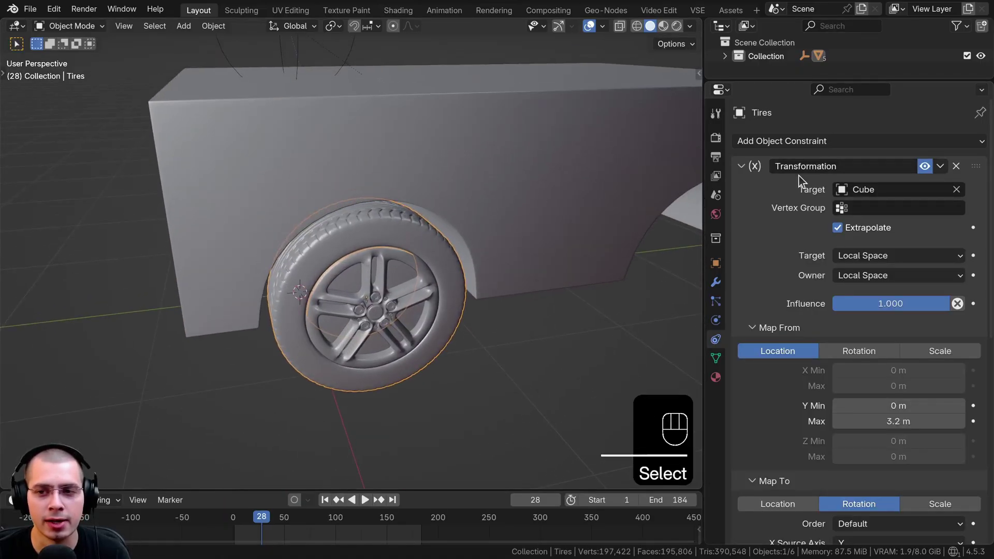
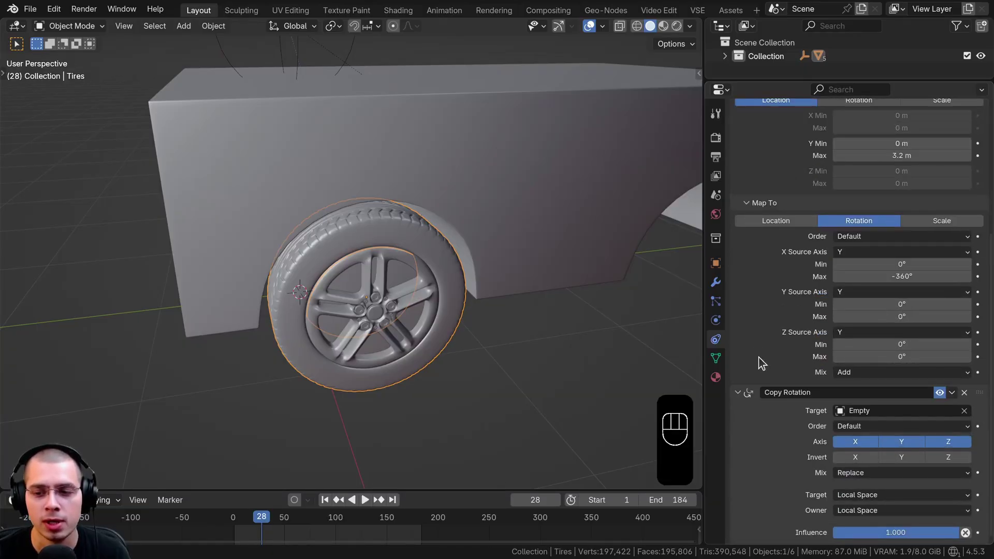
pyautogui.click(855, 479)
pyautogui.moveTo(858, 480); pyautogui.dragTo(850, 507)
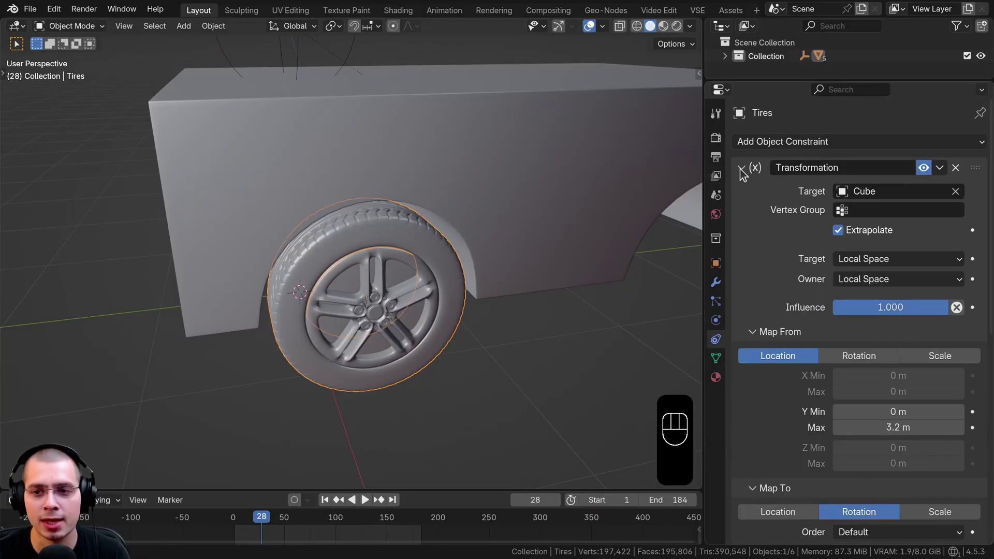
# Collapse the tire's Transformation constraint and retest steering and rolling from a new angle.
pyautogui.moveTo(746, 171); pyautogui.dragTo(865, 175)
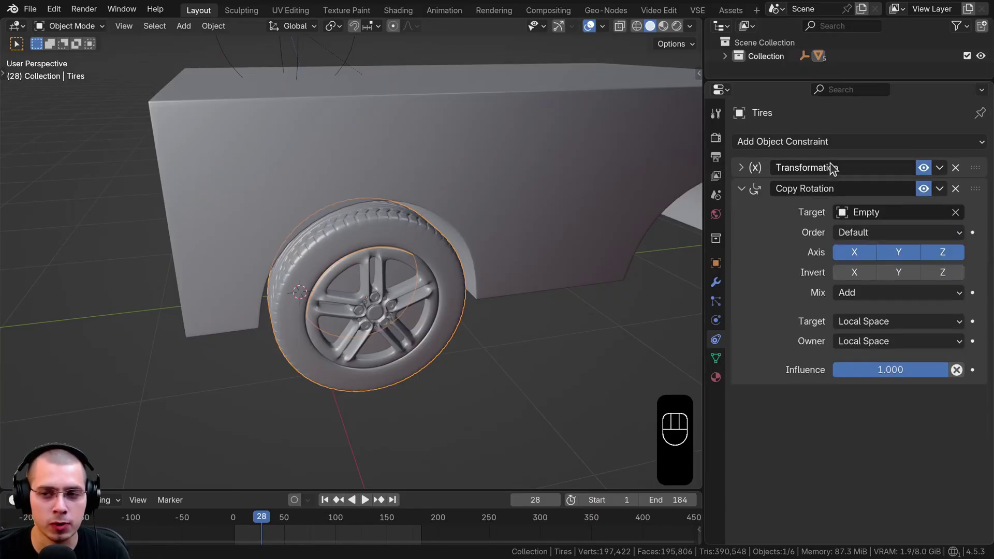
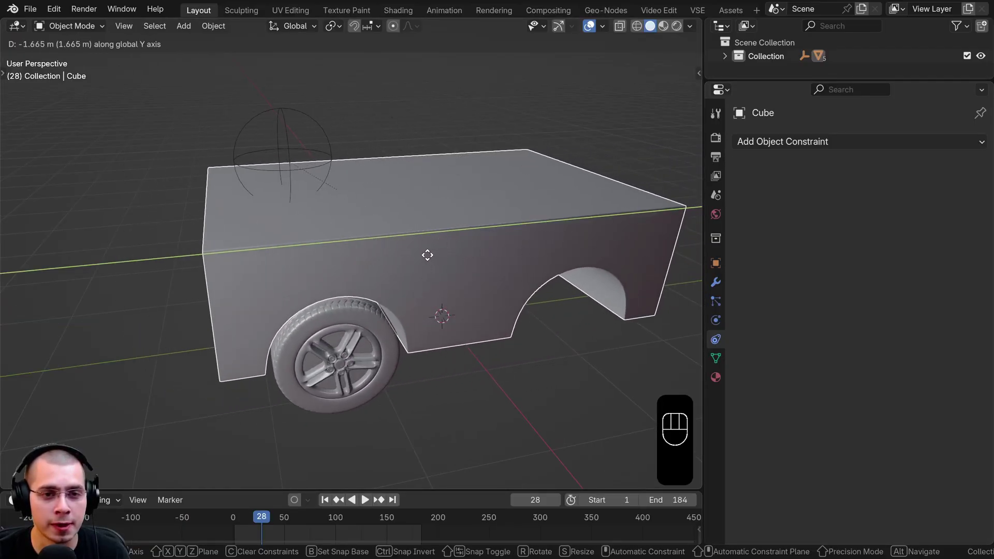
pyautogui.press('r')
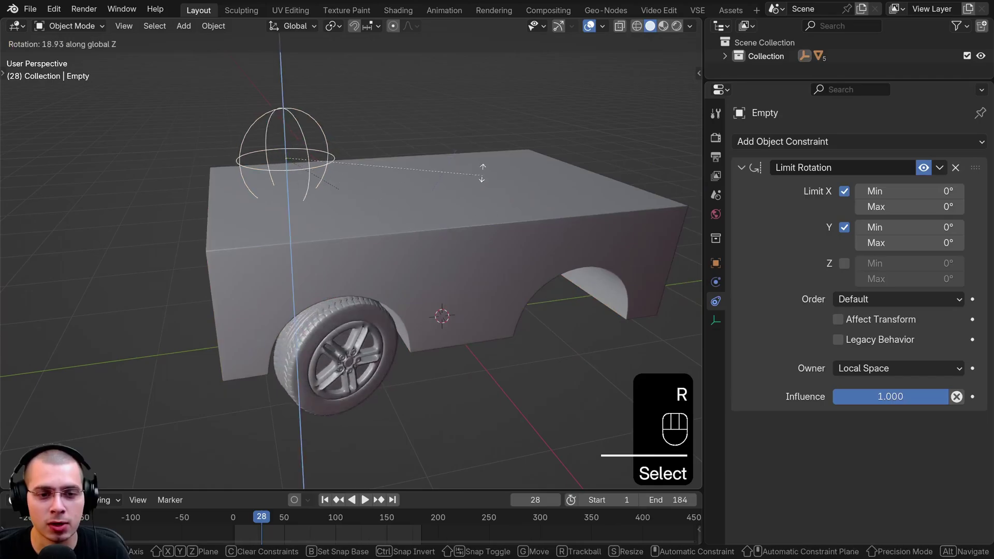
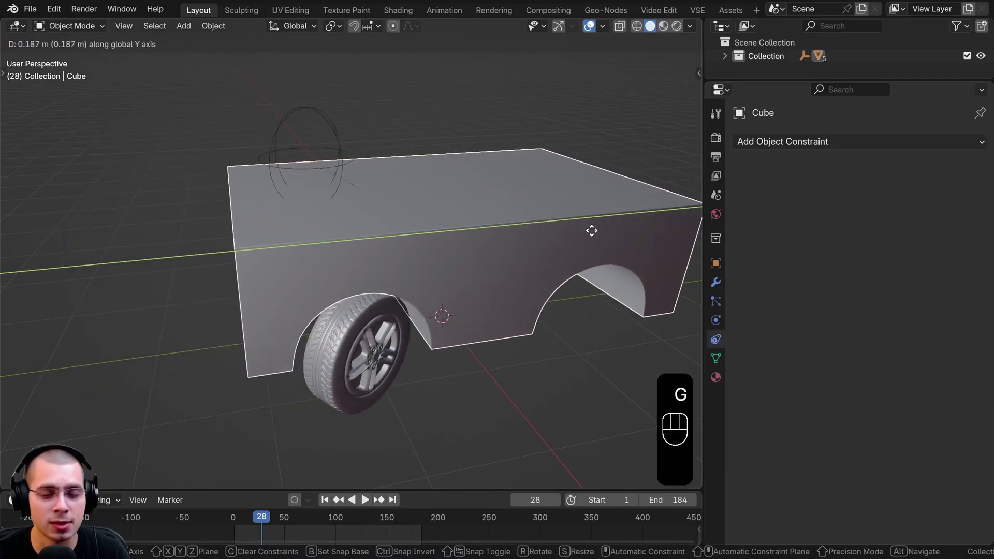
pyautogui.moveTo(506, 182); pyautogui.dragTo(544, 178)
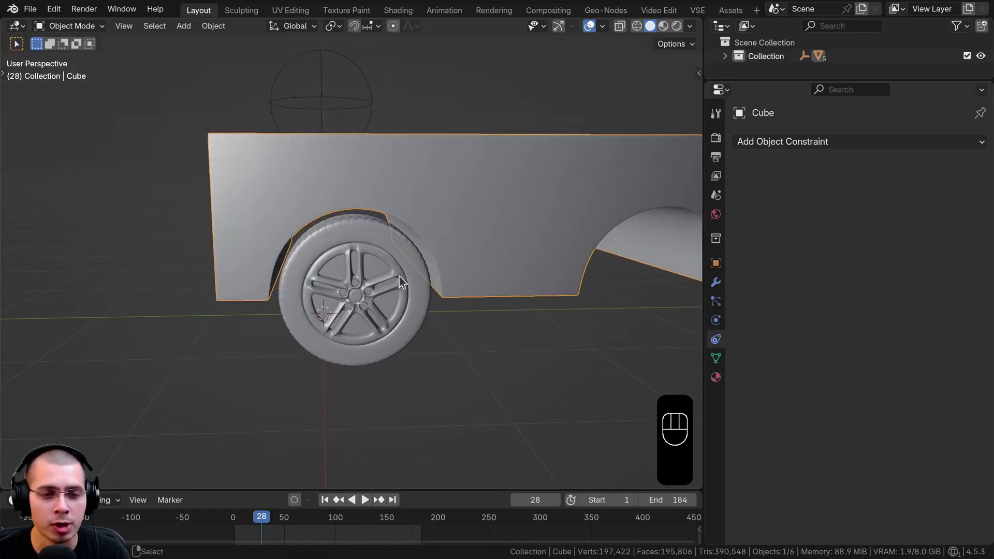
pyautogui.moveTo(422, 250); pyautogui.dragTo(376, 259)
pyautogui.middleClick(369, 276)
pyautogui.middleClick(444, 249)
pyautogui.middleClick(440, 258)
pyautogui.click(439, 258)
# Box-select the tire in wireframe, return to solid shading and pick the tire to show its constraints.
pyautogui.press('z')
pyautogui.click(403, 275)
pyautogui.middleClick(403, 275)
pyautogui.press('a')
pyautogui.press('b')
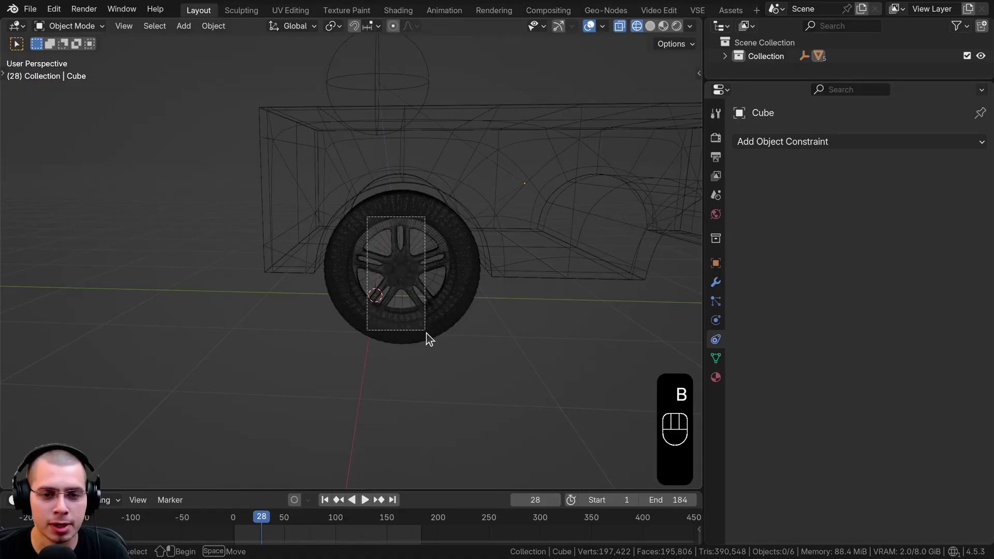
pyautogui.press('z')
pyautogui.middleClick(361, 297)
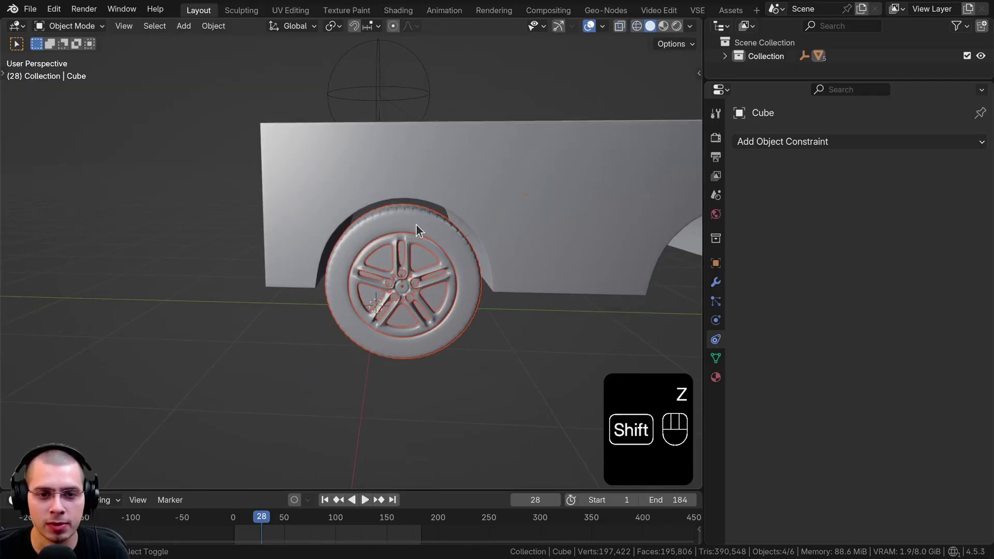
pyautogui.click(402, 218)
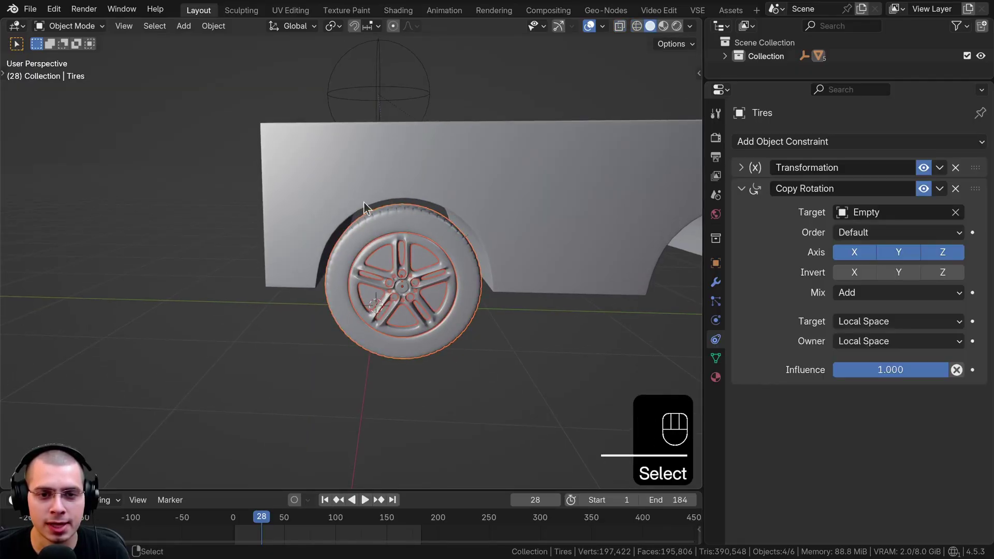
# Duplicate the tire and slide the copy along X to the car's other side in front view.
pyautogui.moveTo(404, 243); pyautogui.dragTo(509, 220)
pyautogui.click(488, 232)
pyautogui.click(516, 227)
pyautogui.click(556, 227)
pyautogui.press('shift+d')
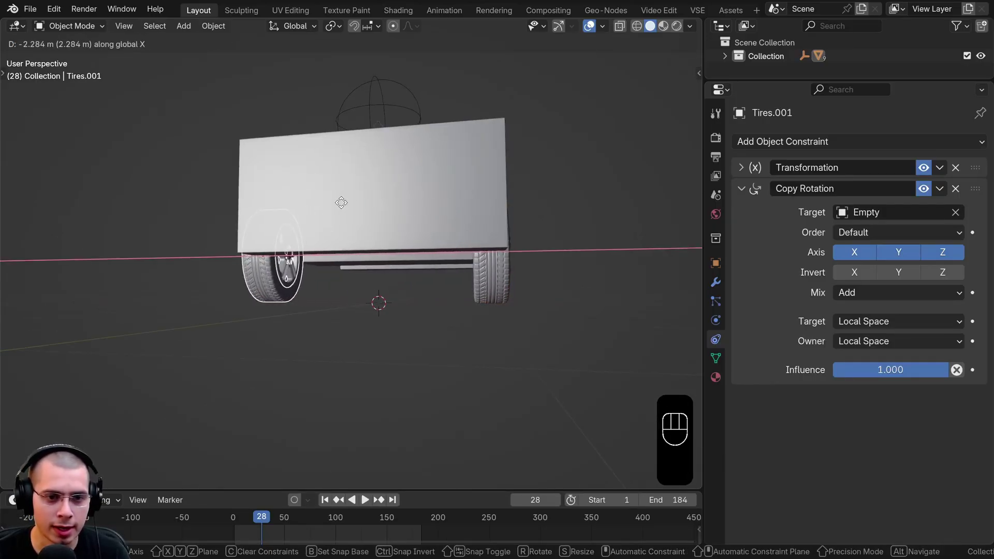
pyautogui.press('KP_1')
pyautogui.moveTo(419, 211); pyautogui.dragTo(475, 220)
pyautogui.press('g')
pyautogui.middleClick(428, 169)
pyautogui.middleClick(359, 313)
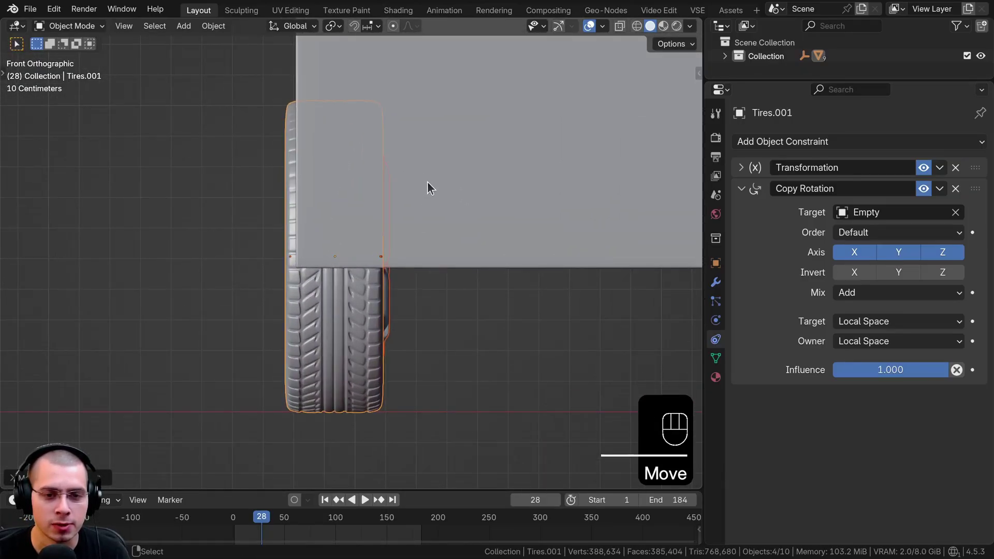
# In Edit Mode select all of the copy's mesh, flip it by scaling and shift it along X under the arch.
pyautogui.press('Tab')
pyautogui.press('a')
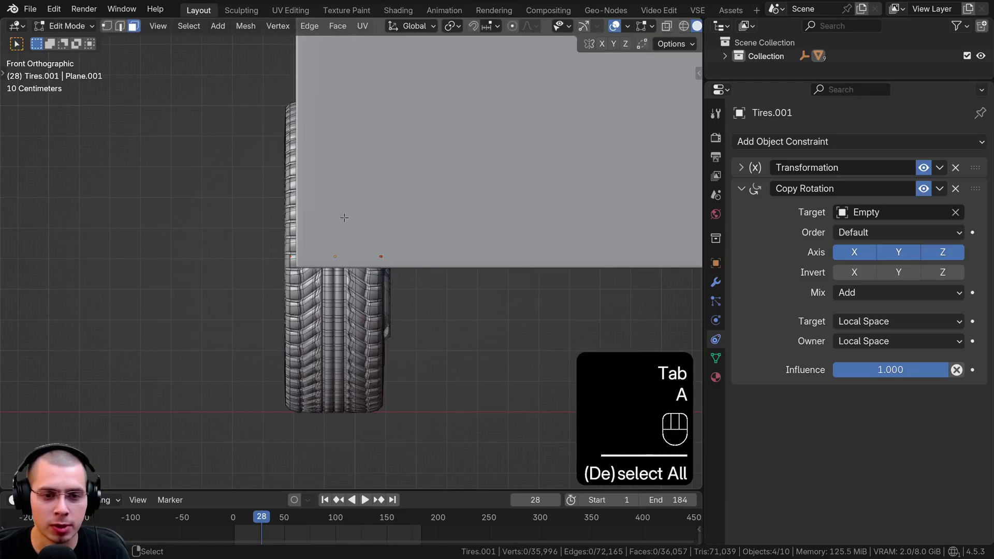
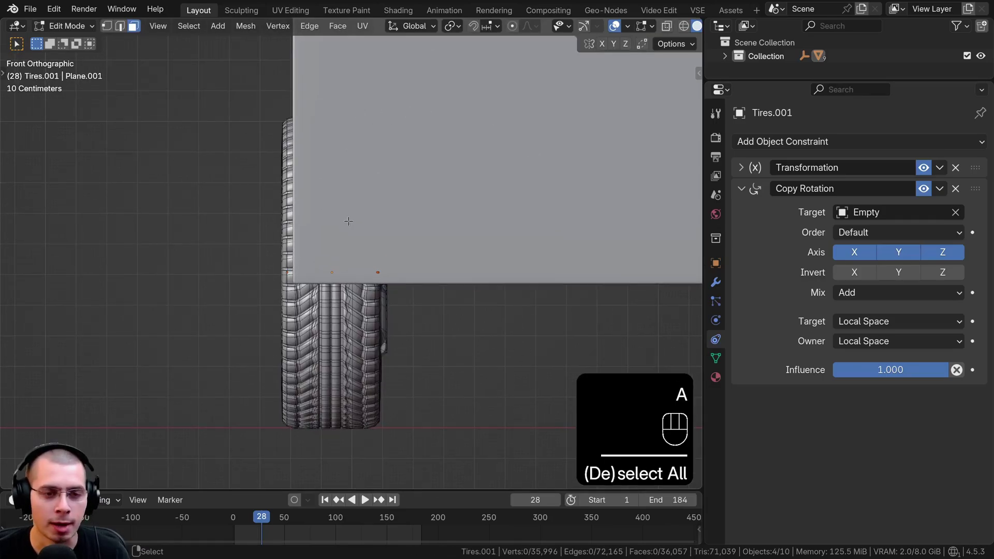
pyautogui.press('a')
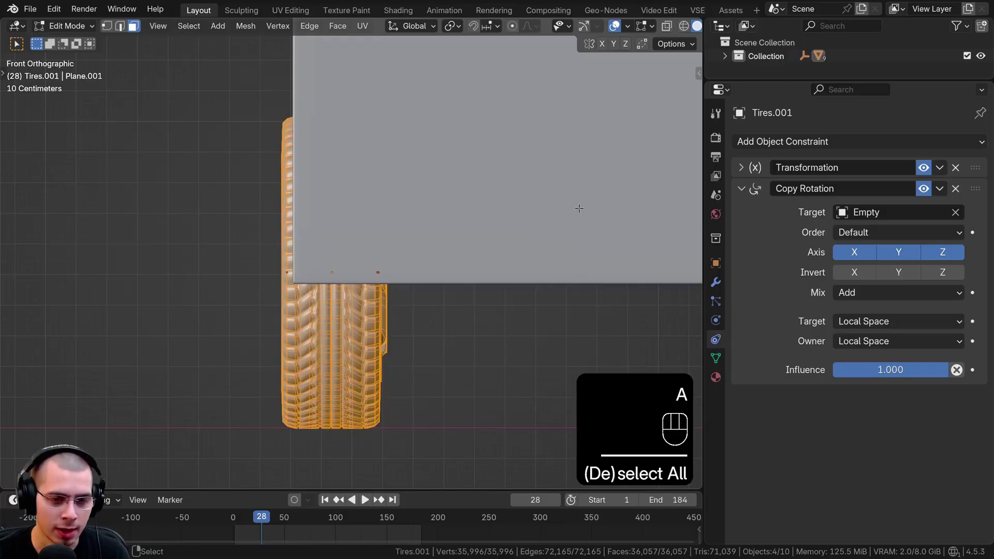
pyautogui.press('s')
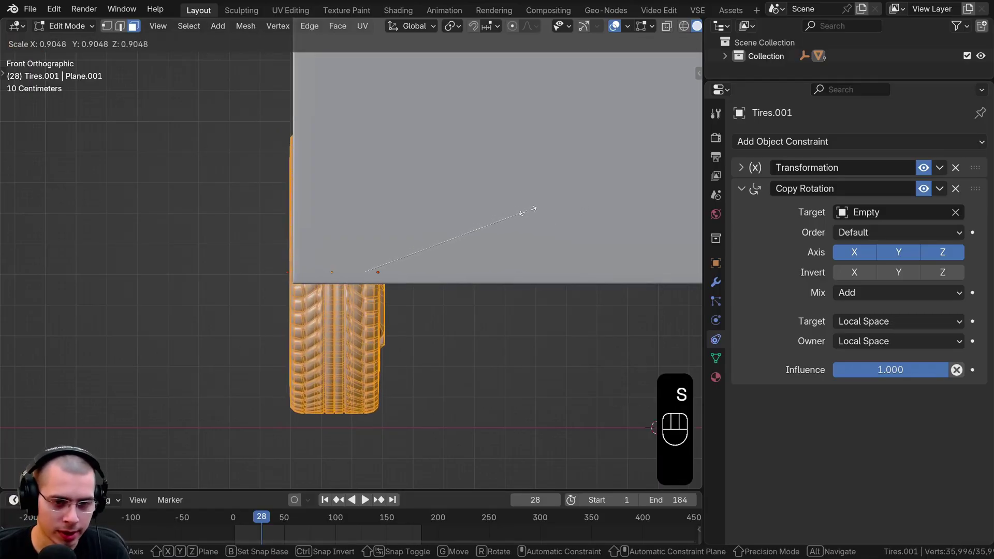
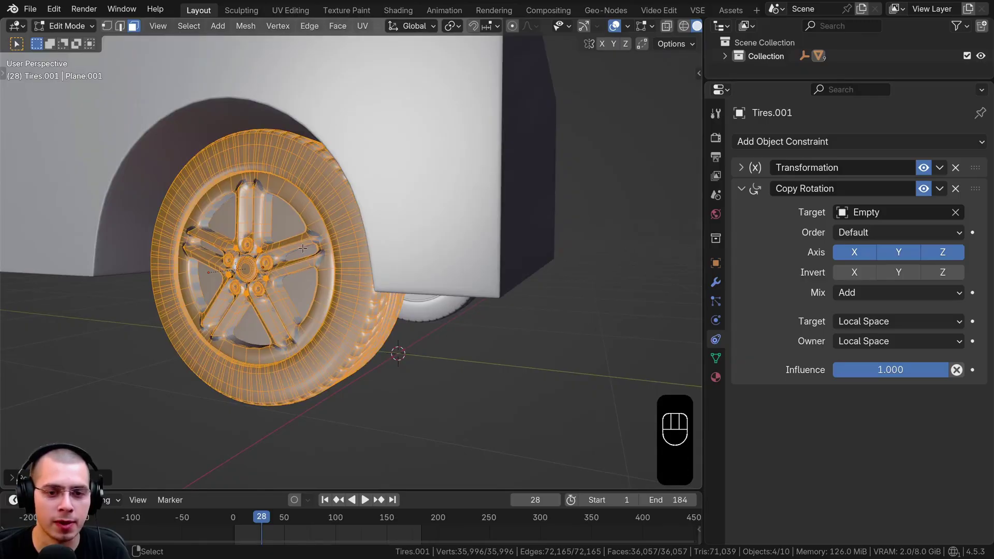
pyautogui.press('KP_1')
pyautogui.press('g')
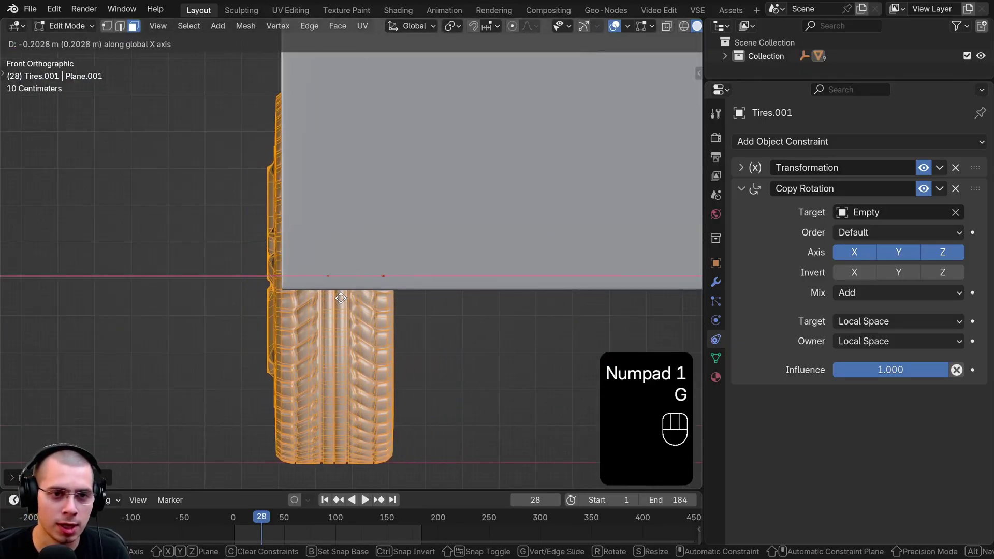
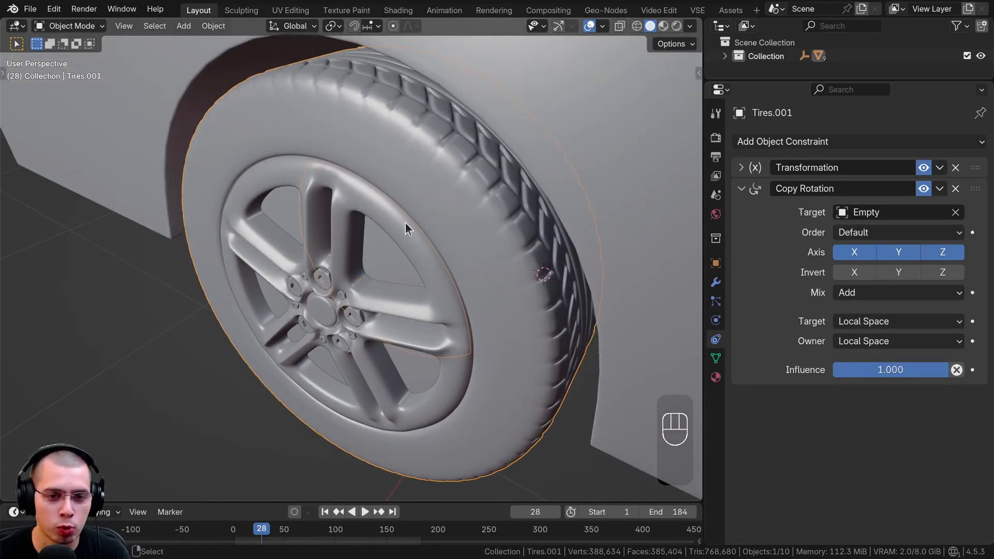
pyautogui.middleClick(337, 291)
pyautogui.press('Tab')
pyautogui.press('g')
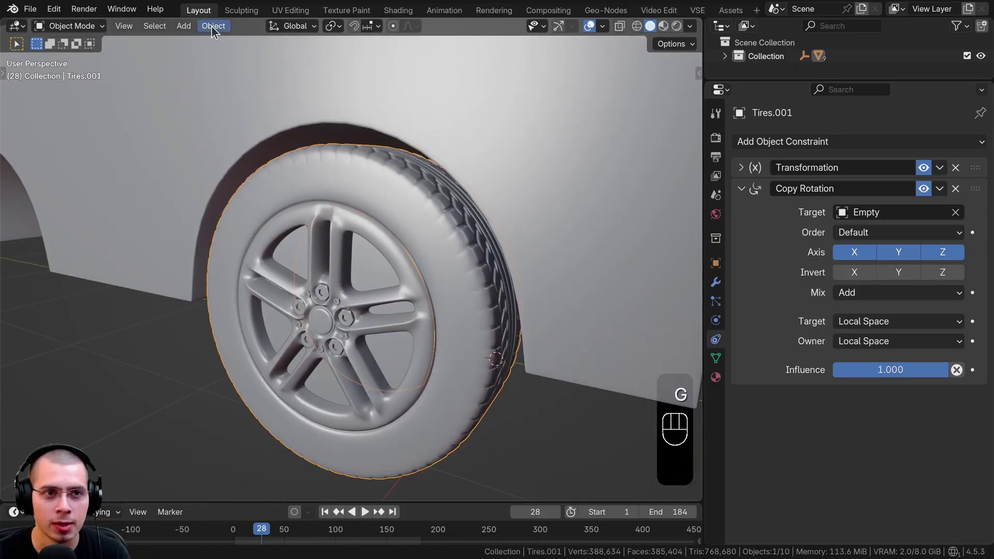
pyautogui.moveTo(214, 29); pyautogui.dragTo(388, 75)
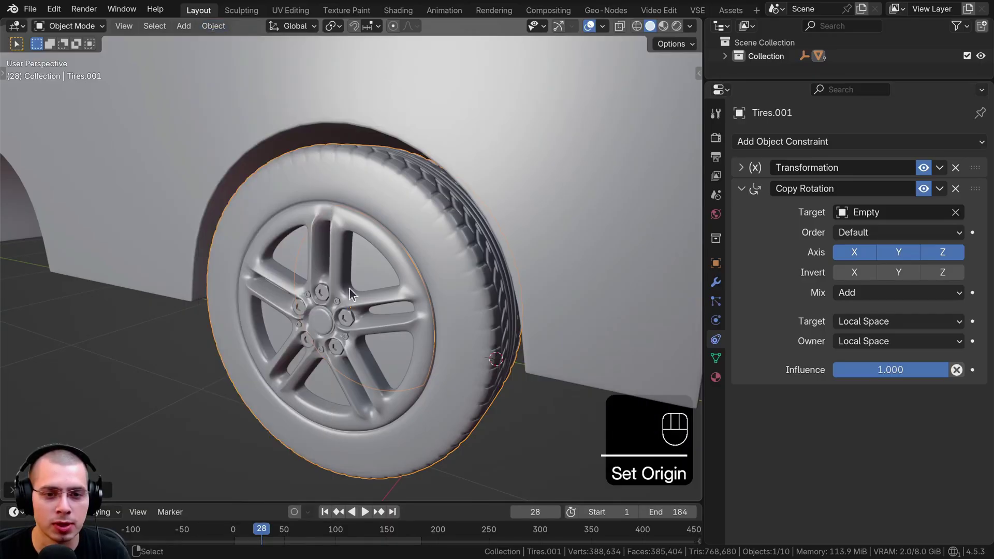
pyautogui.moveTo(500, 269); pyautogui.dragTo(511, 277)
pyautogui.press('r')
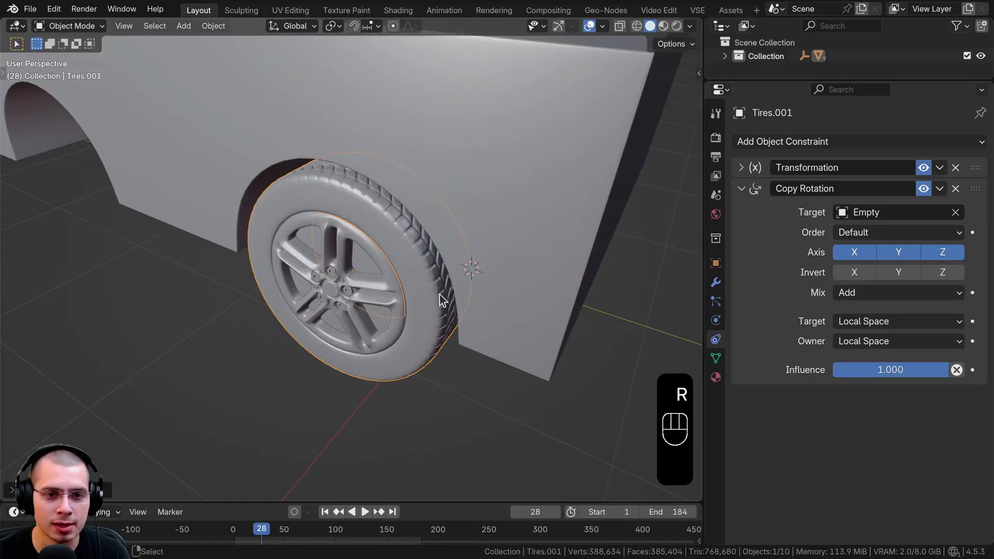
pyautogui.moveTo(408, 210); pyautogui.dragTo(397, 271)
pyautogui.moveTo(427, 195); pyautogui.dragTo(437, 158)
pyautogui.moveTo(413, 146); pyautogui.dragTo(410, 162)
pyautogui.moveTo(417, 145); pyautogui.dragTo(433, 105)
pyautogui.rightClick(432, 105)
pyautogui.middleClick(459, 182)
pyautogui.press('r')
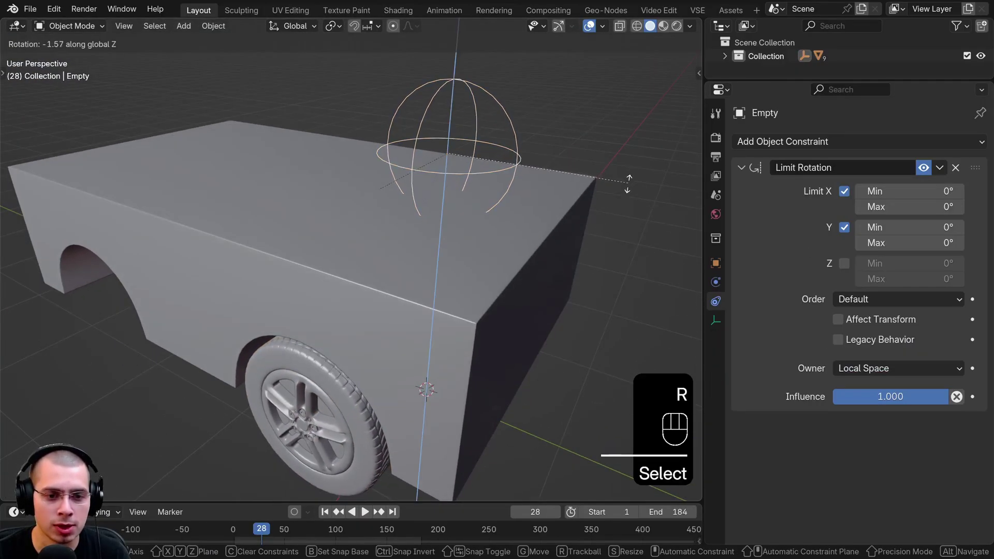
pyautogui.moveTo(540, 233); pyautogui.dragTo(469, 134)
pyautogui.press('r')
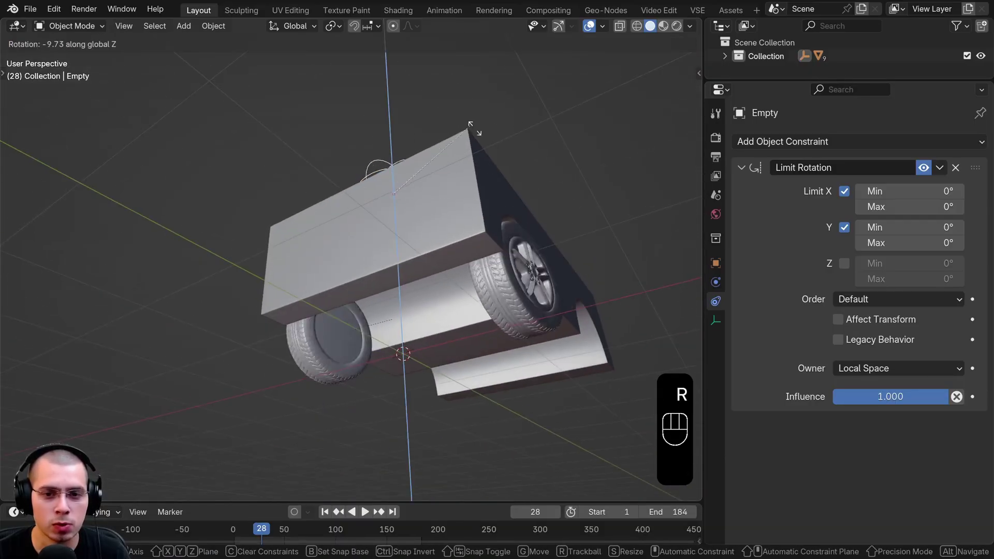
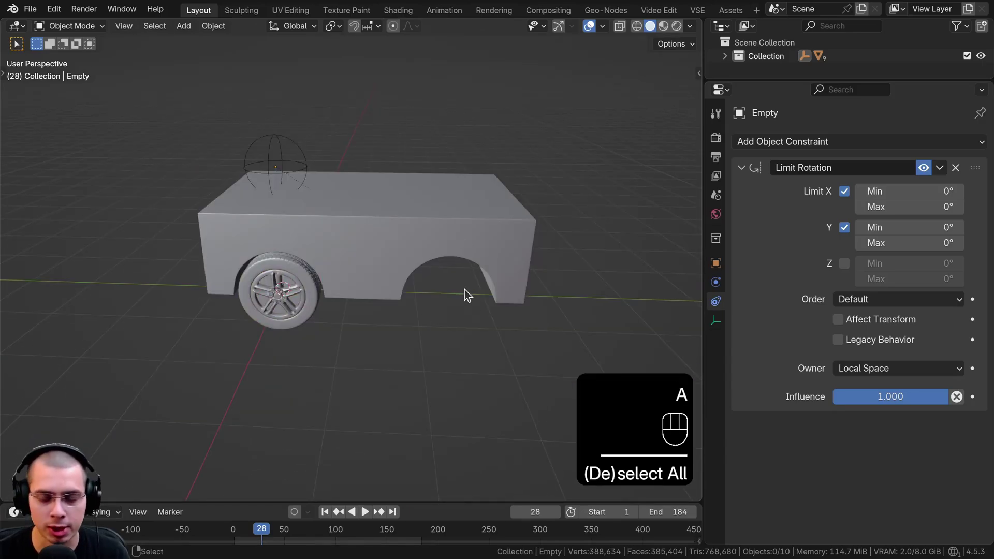
pyautogui.press('KP_3')
# In right wireframe view duplicate the tire into the rear wheel arch, then turn the Empty to test.
pyautogui.press('z')
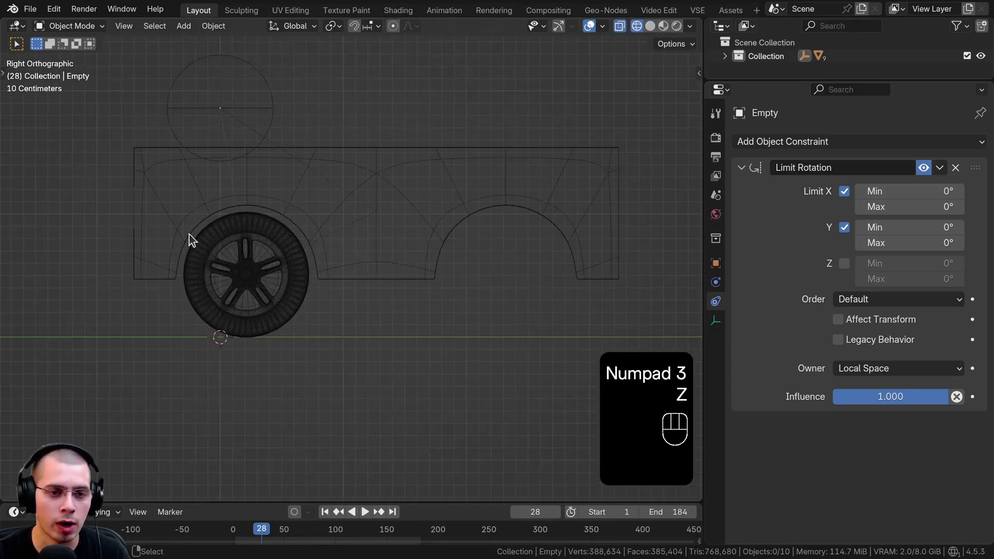
pyautogui.press('b')
pyautogui.press('a')
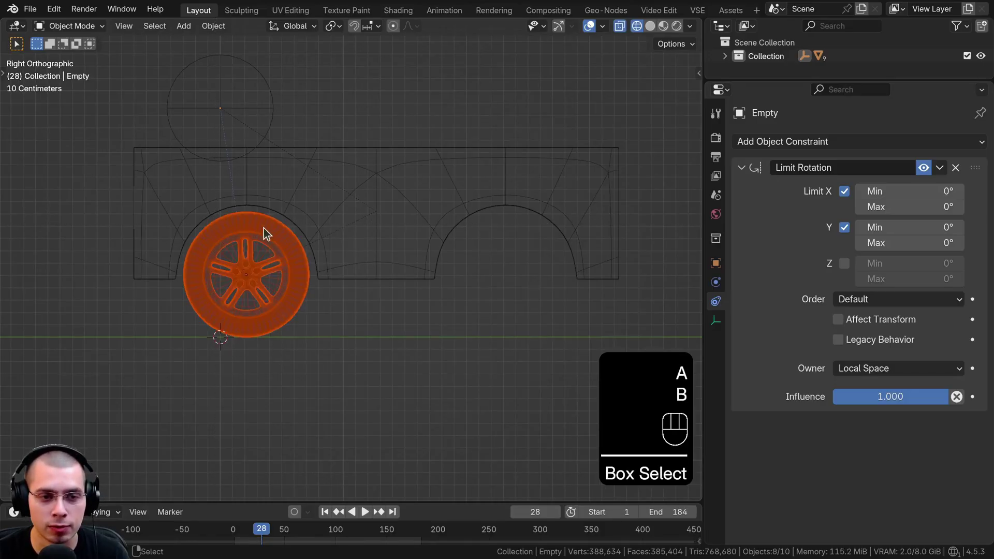
pyautogui.press('shift+d')
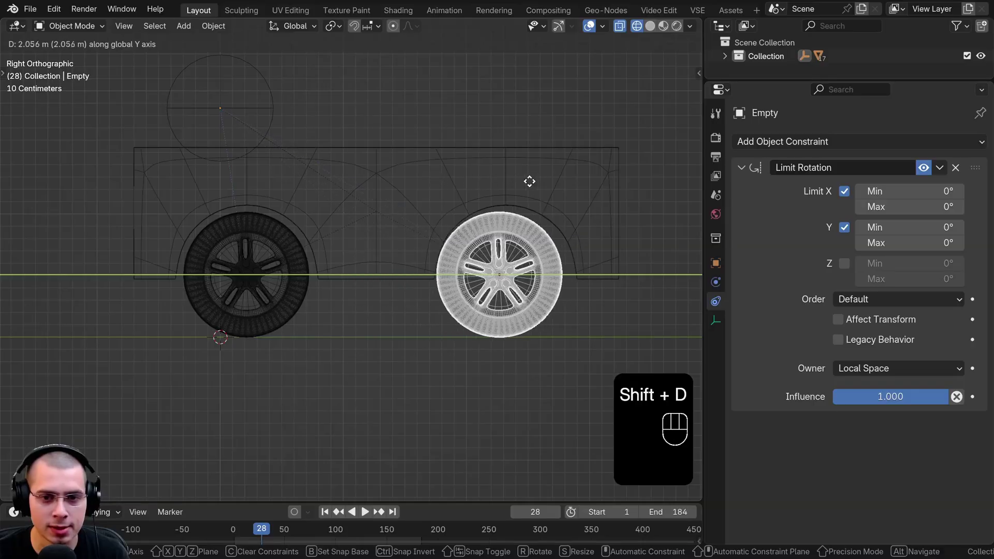
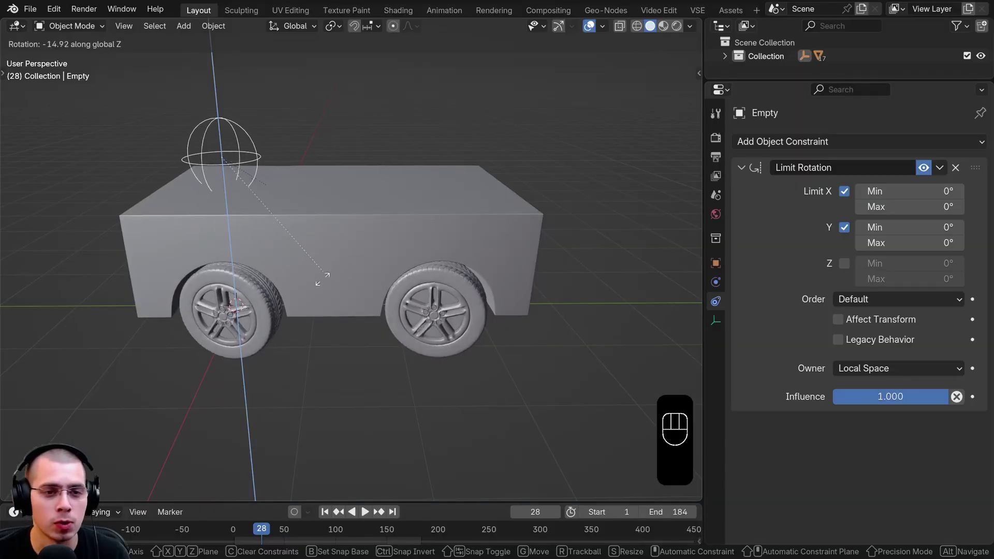
pyautogui.moveTo(314, 239); pyautogui.dragTo(260, 260)
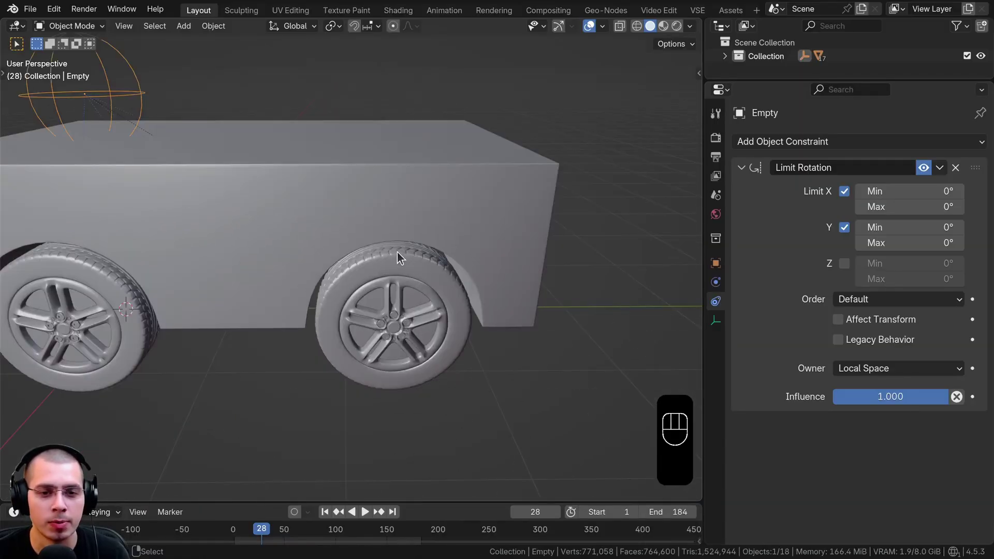
# Delete the Copy Rotation constraint from both rear tire copies, Tires.002 and Tires.003.
pyautogui.click(402, 256)
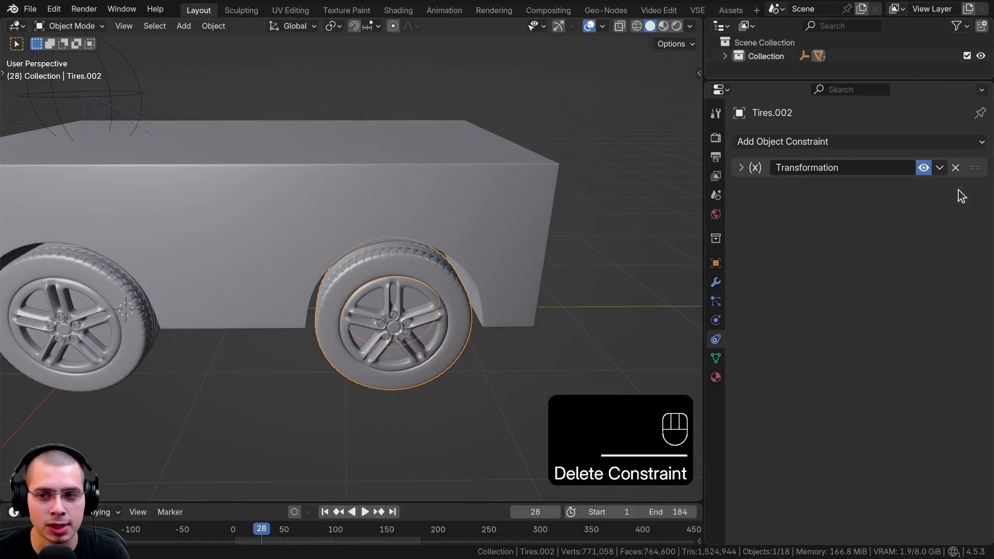
pyautogui.moveTo(426, 277); pyautogui.dragTo(241, 271)
pyautogui.click(359, 267)
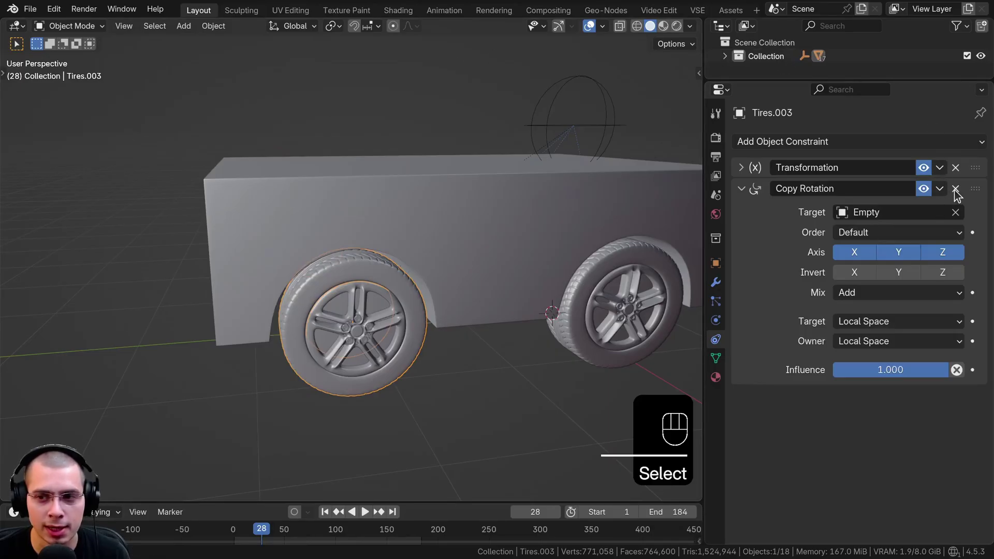
pyautogui.click(958, 193)
# Reselect the steering Empty and rotate it to confirm only the front tires steer.
pyautogui.middleClick(441, 226)
pyautogui.moveTo(405, 235); pyautogui.dragTo(392, 235)
pyautogui.click(393, 234)
pyautogui.click(443, 187)
pyautogui.click(436, 199)
pyautogui.middleClick(436, 199)
pyautogui.press('r')
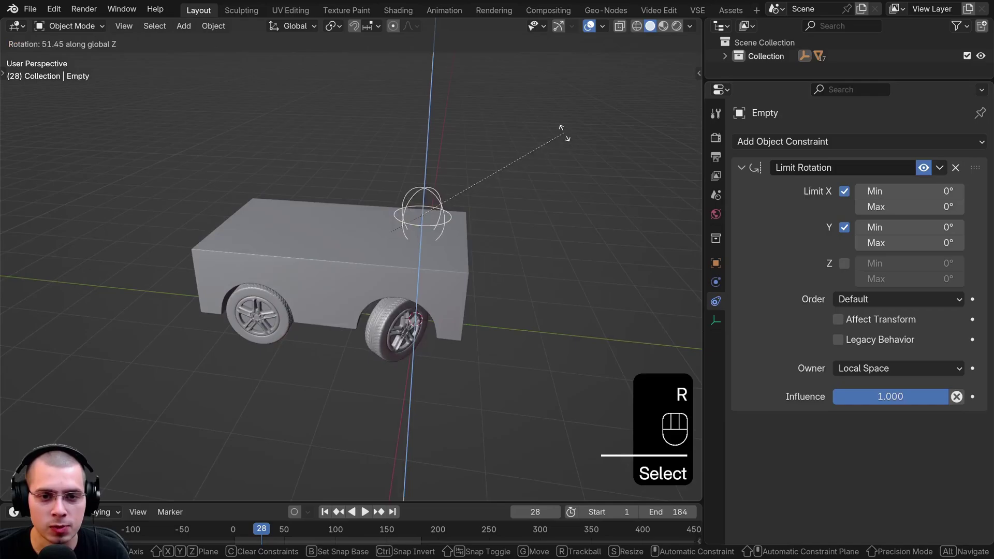
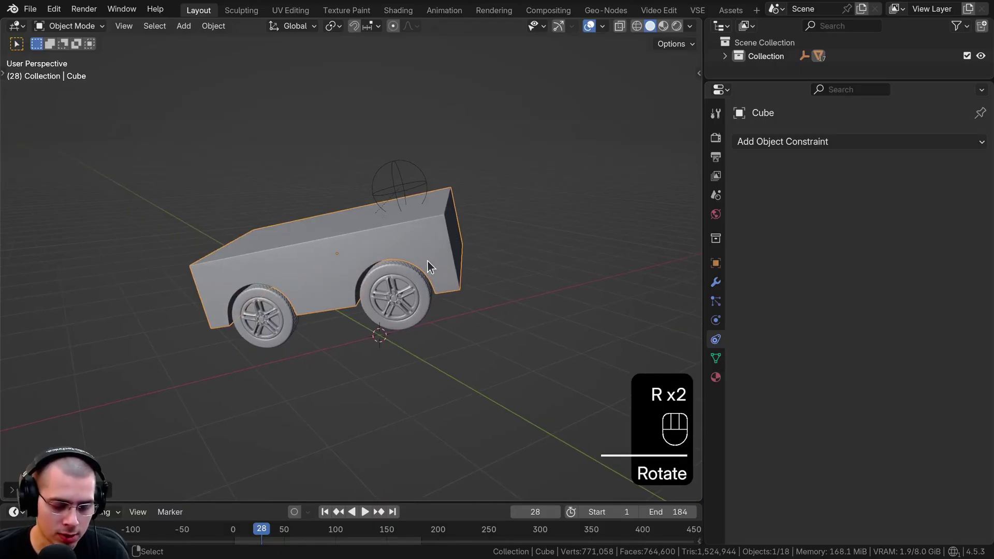
pyautogui.press('g')
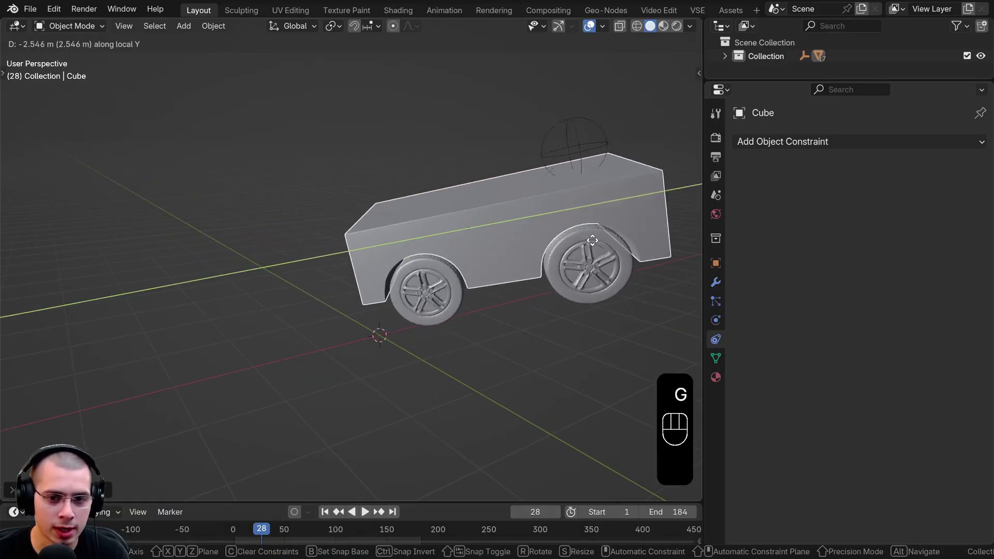